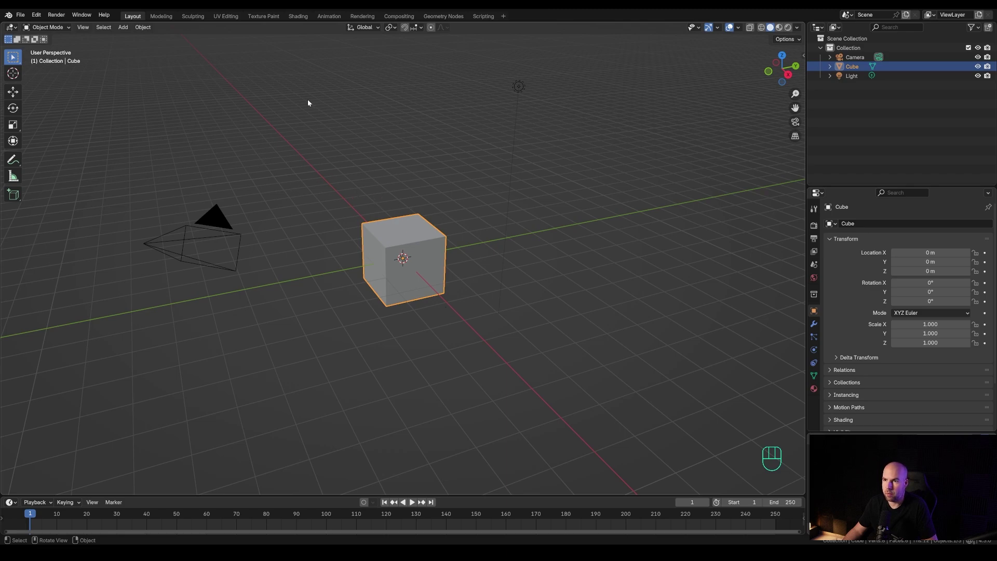
- Delete the default cube and light and add a new mesh plane
drag(313, 73, 612, 367)
key(x)
key(shift+a)
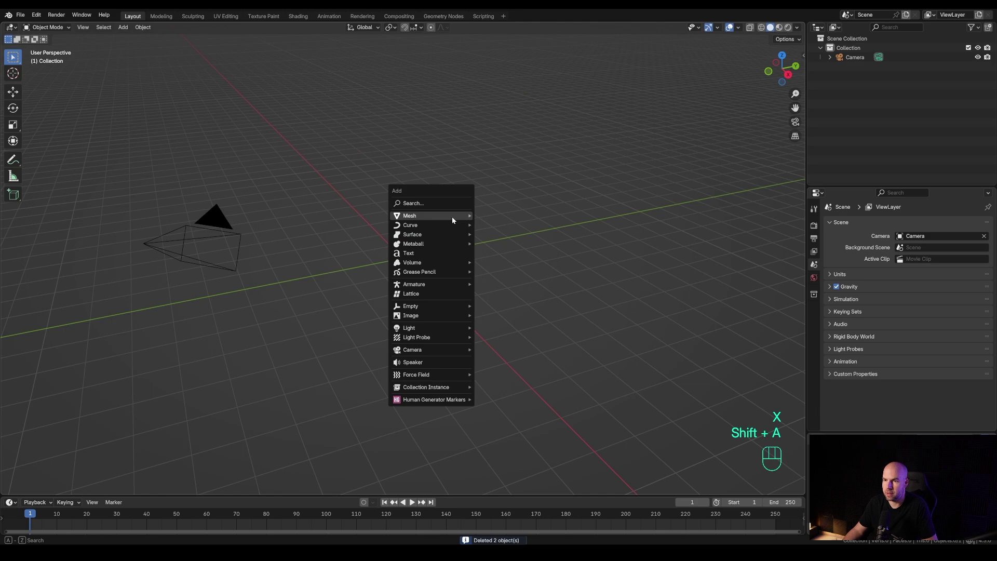
scroll(down, 3)
- Scale the plane up tenfold and enter edit mode on its geometry
key(Tab)
key(s)
key(KP_1)
key(KP_0)
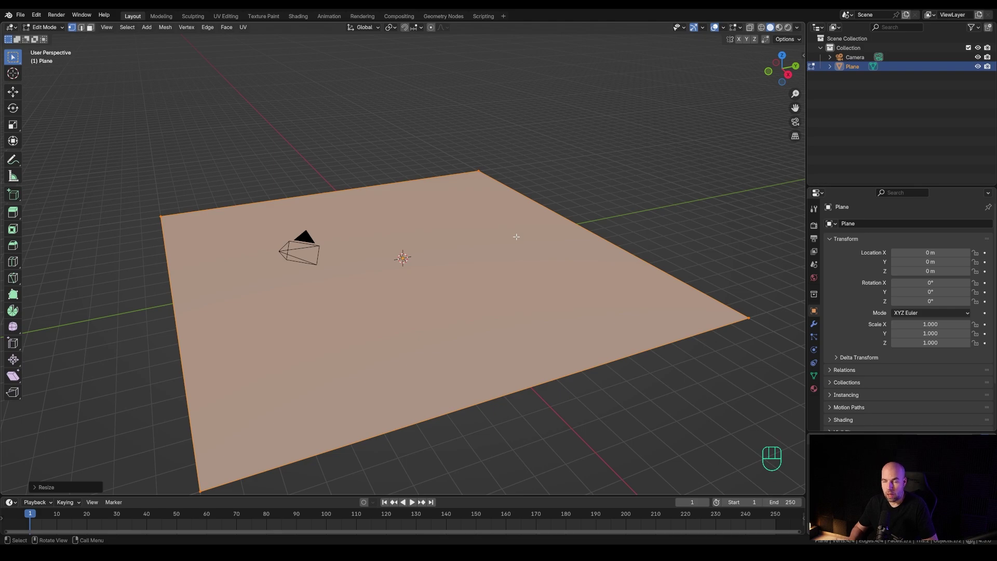
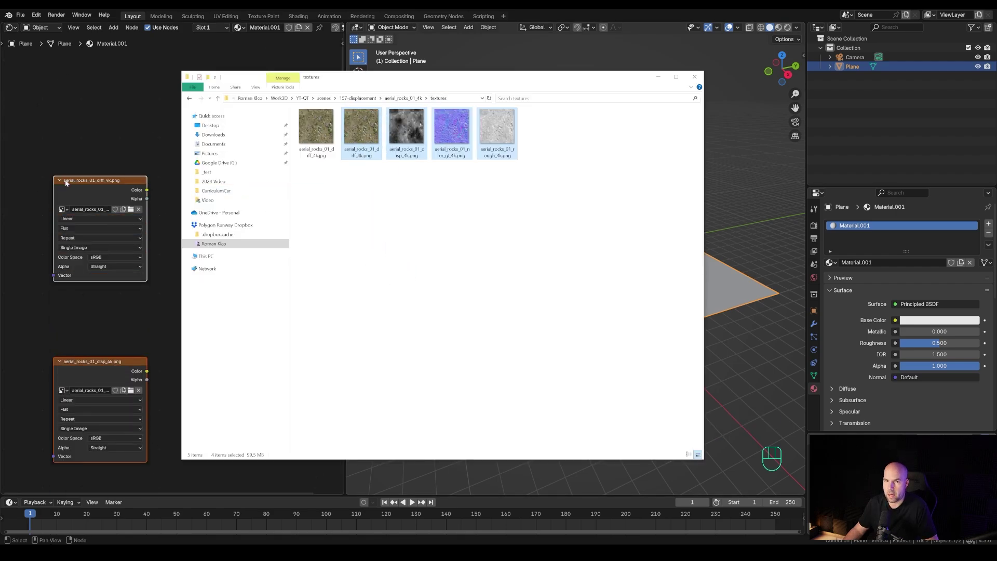
- Arrange the rock texture nodes and connect the diffuse texture to Base Color
click(101, 125)
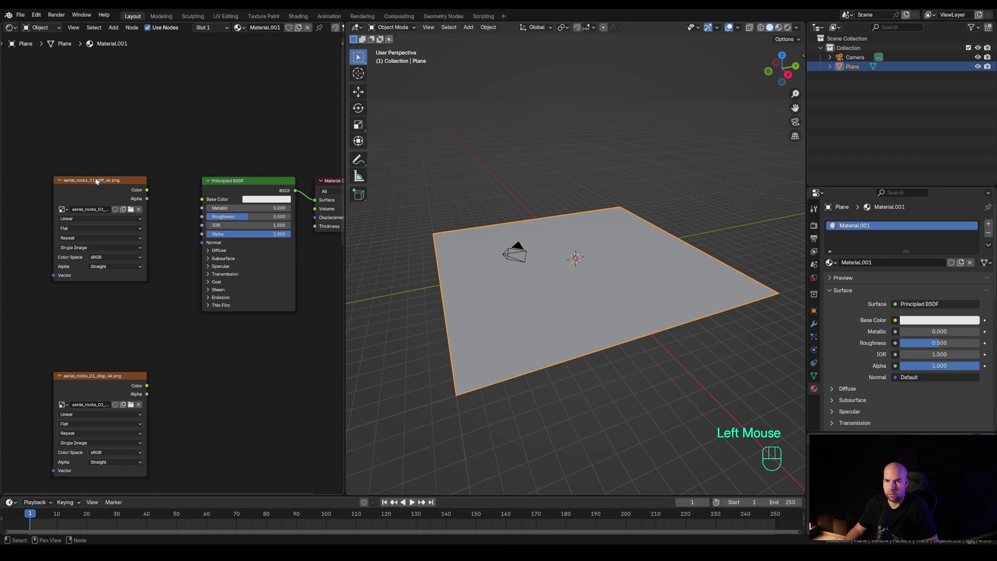
click(111, 196)
click(95, 194)
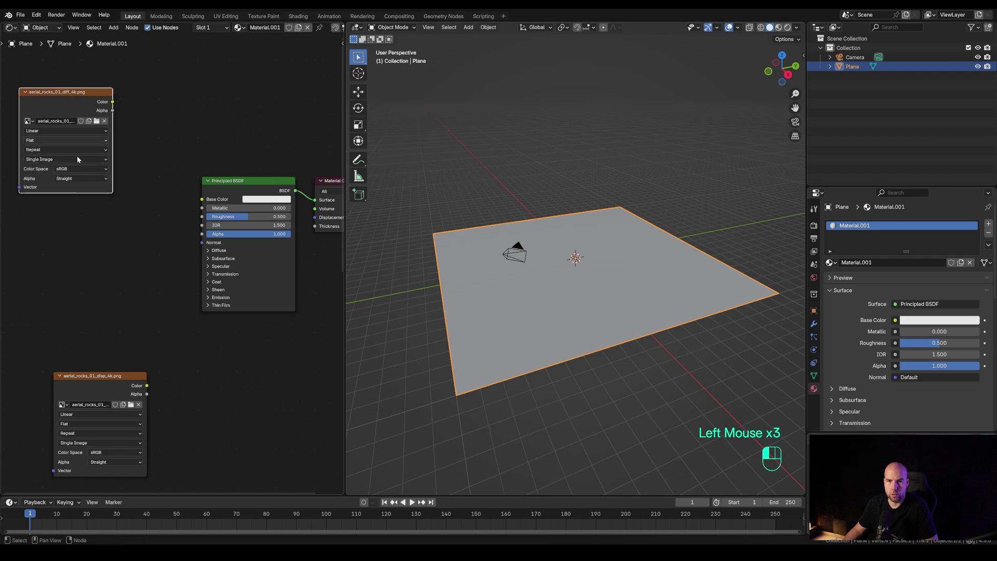
click(107, 380)
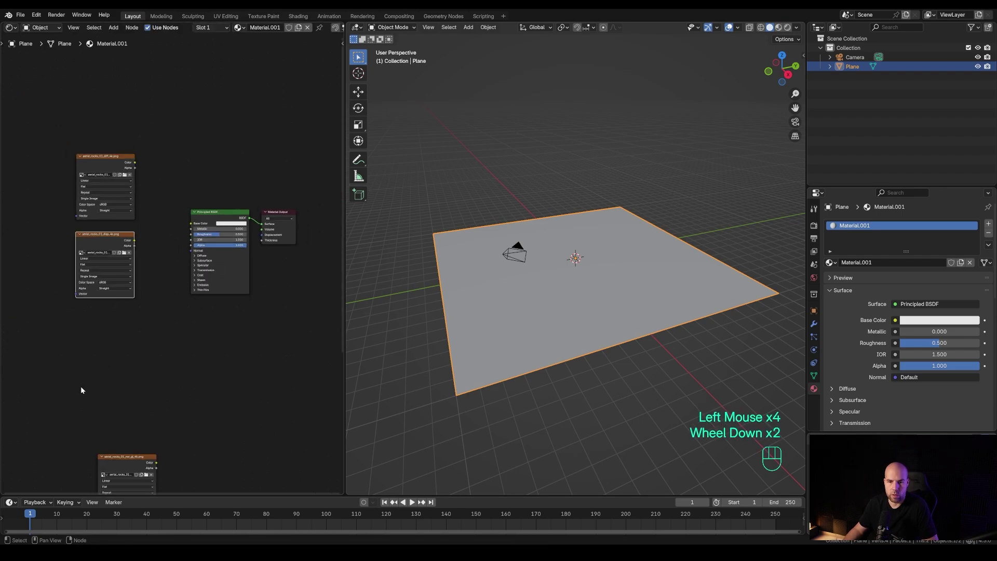
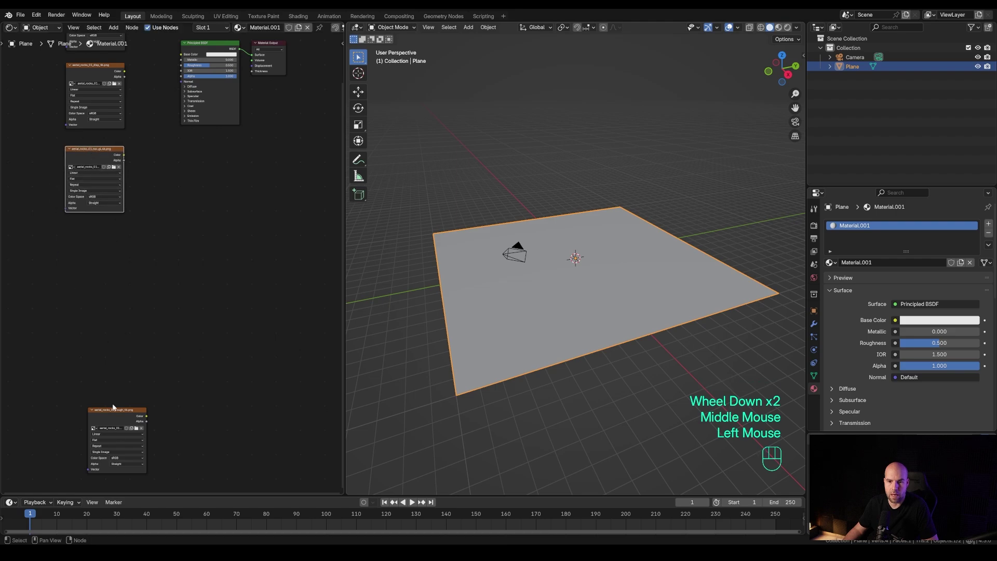
drag(119, 425, 237, 173)
scroll(up, 3)
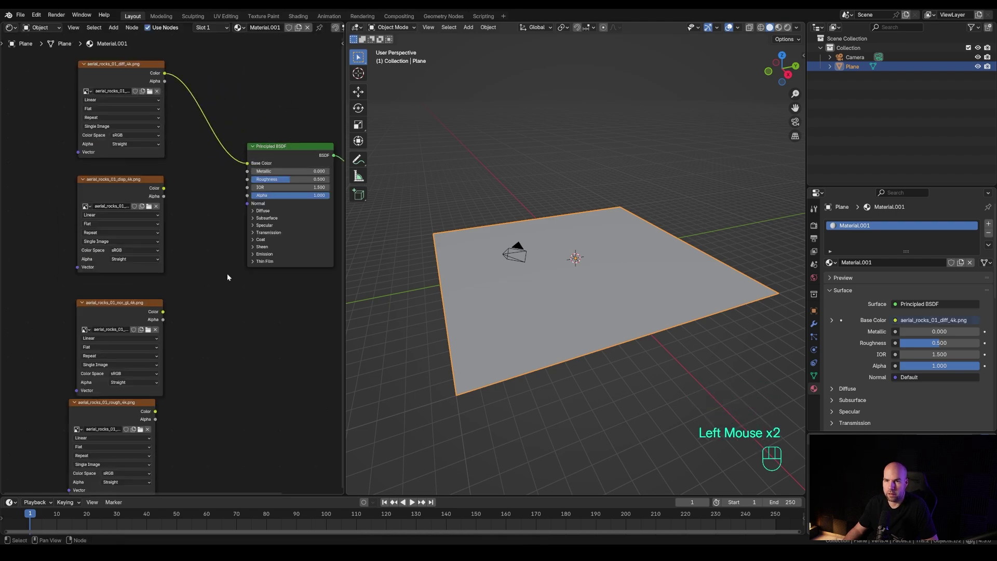
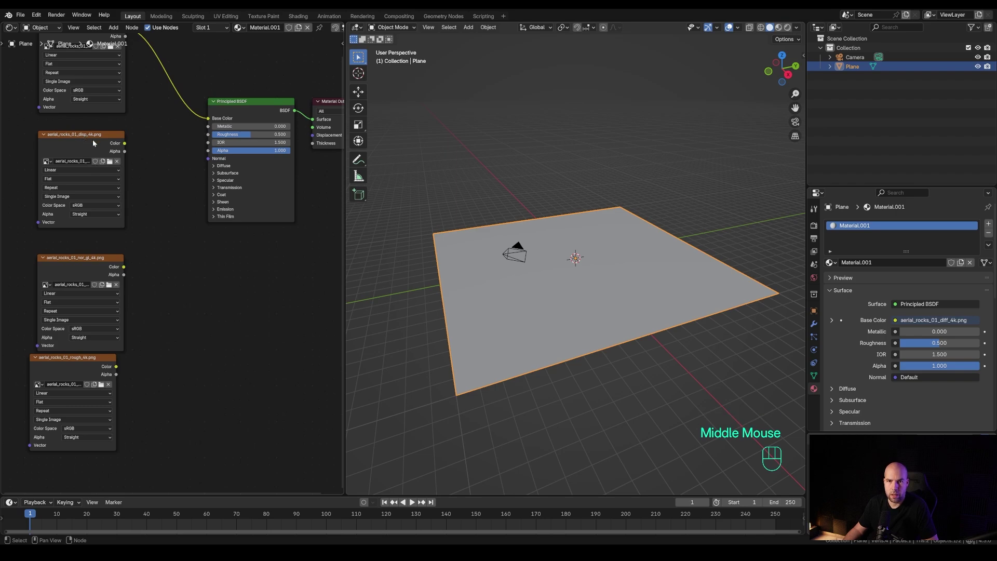
- Move the displacement texture aside and set the roughness and normal textures to Non-Color
click(67, 136)
click(81, 139)
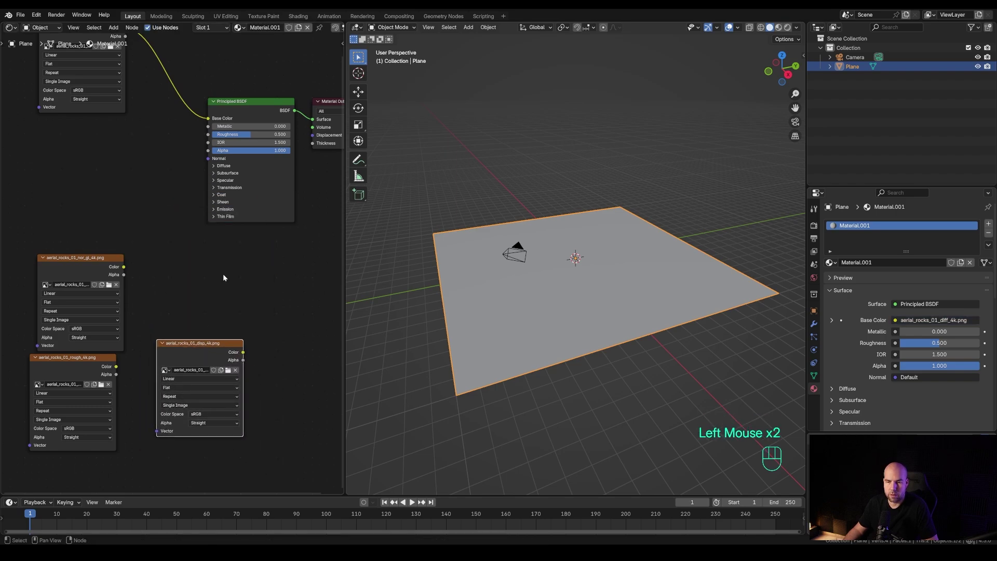
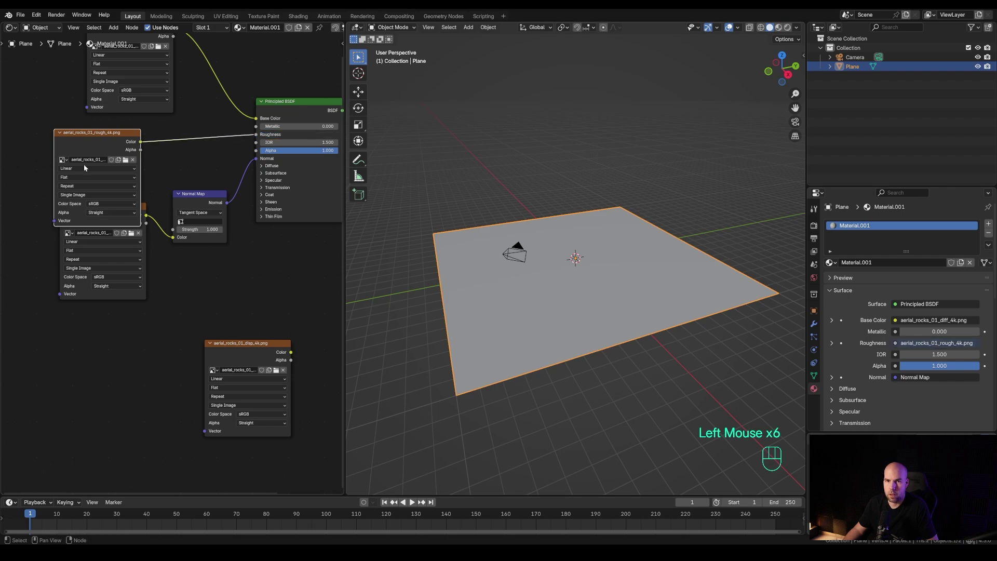
drag(110, 203, 186, 260)
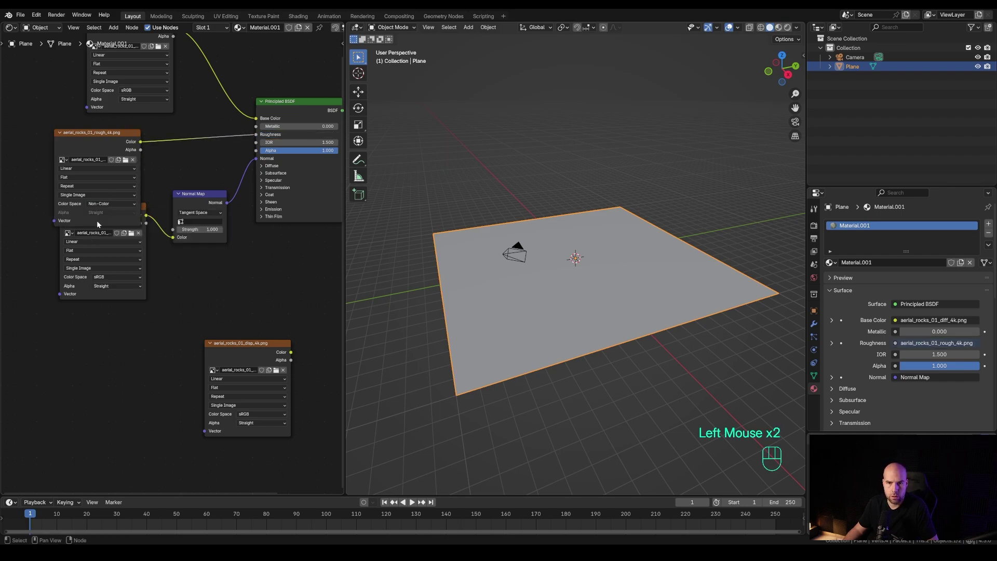
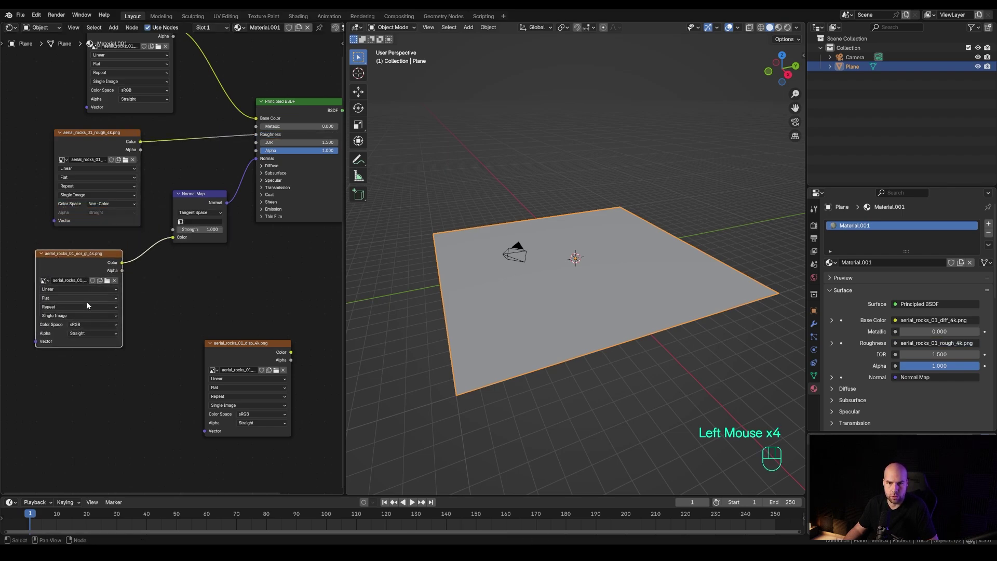
drag(89, 326, 158, 379)
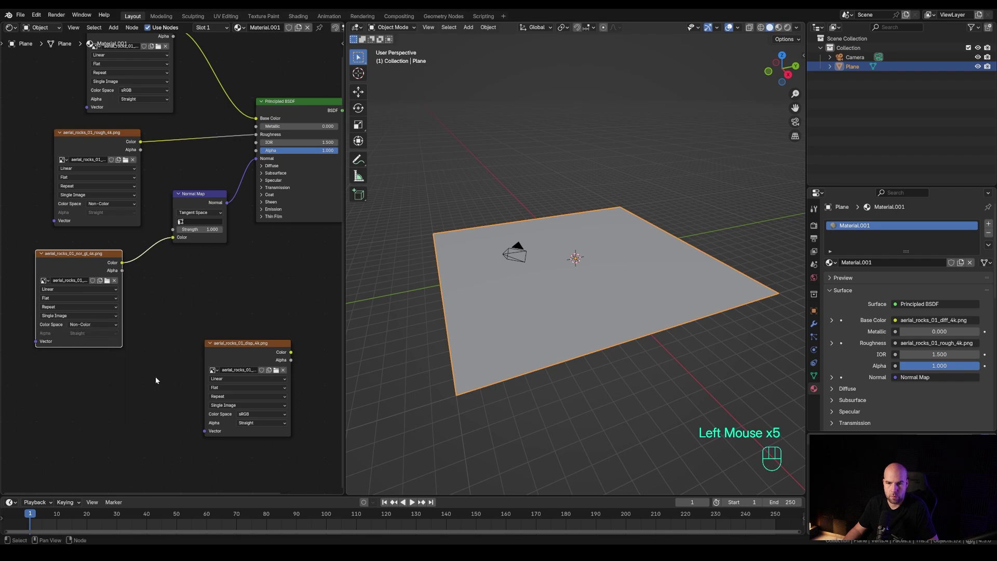
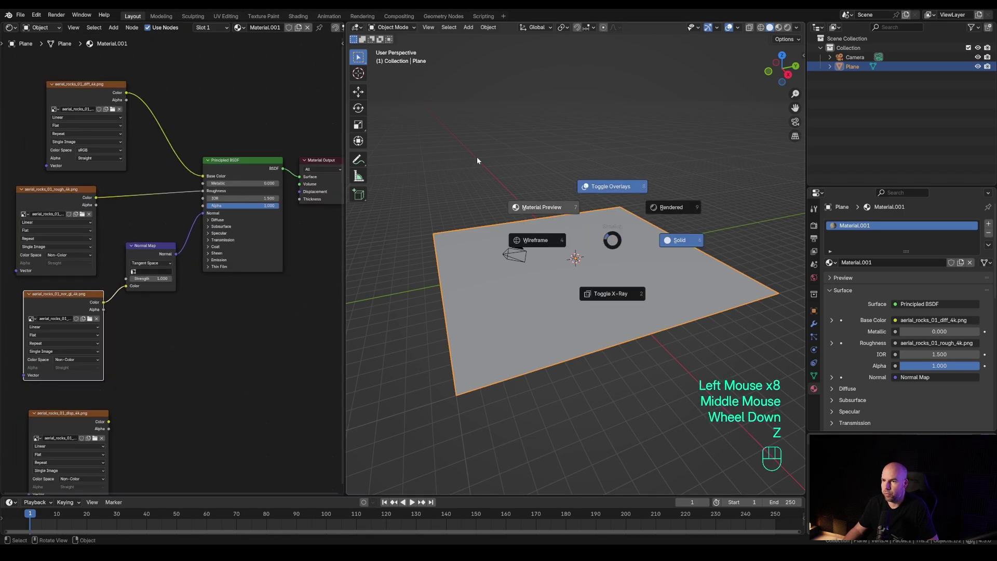
- Switch the viewport to Material Preview and frame a close view of the textured rocks
drag(603, 289, 617, 319)
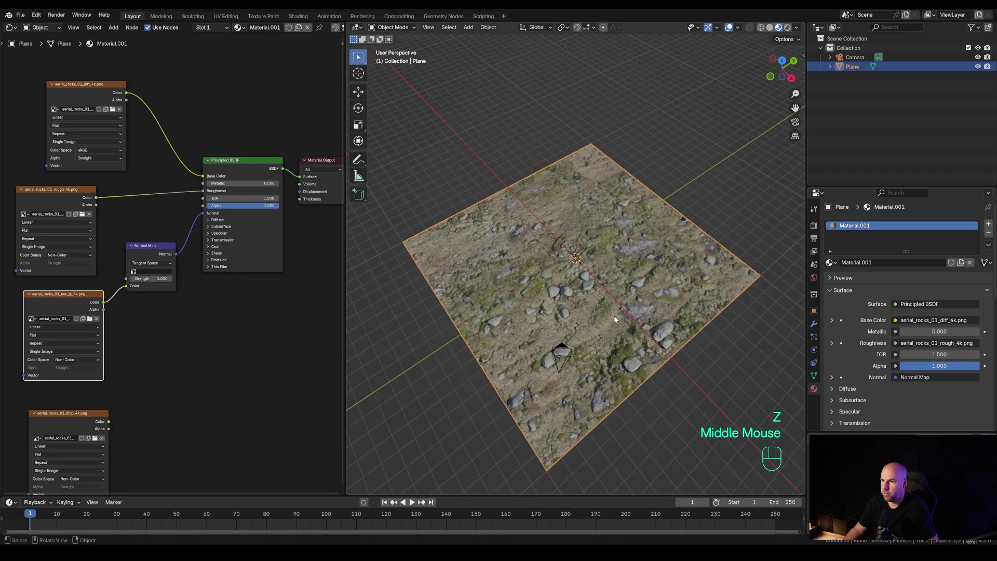
scroll(up, 3)
scroll(down, 3)
drag(621, 345, 581, 206)
scroll(up, 3)
drag(536, 222, 609, 289)
drag(544, 280, 559, 264)
drag(621, 216, 605, 235)
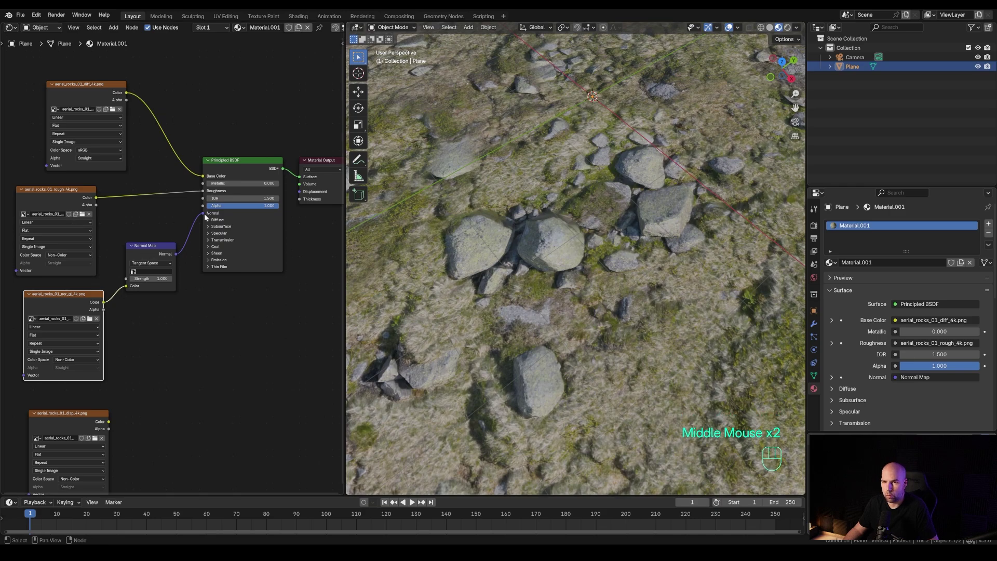
- Compare the plane with and without the normal map connected, checking rock surface detail
click(204, 215)
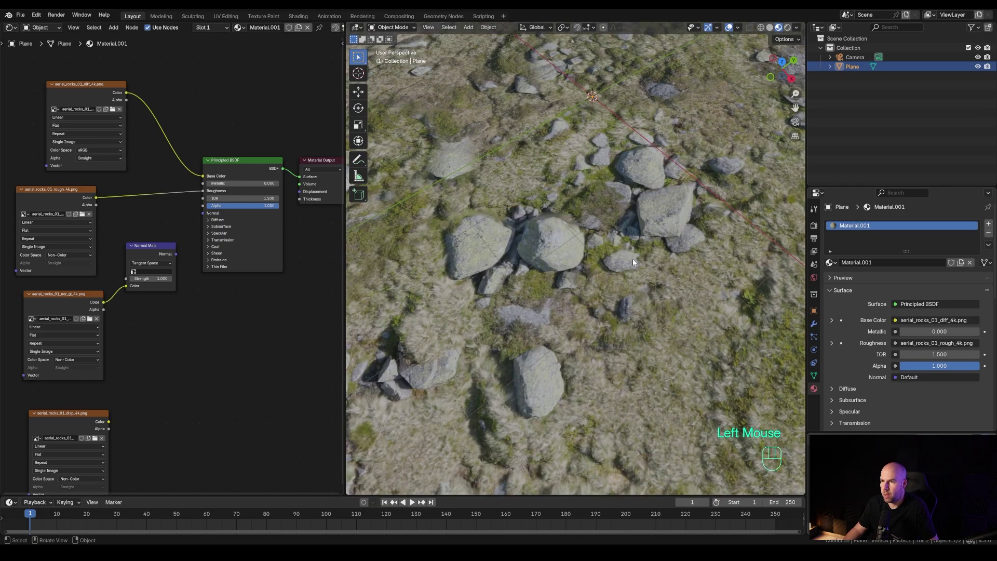
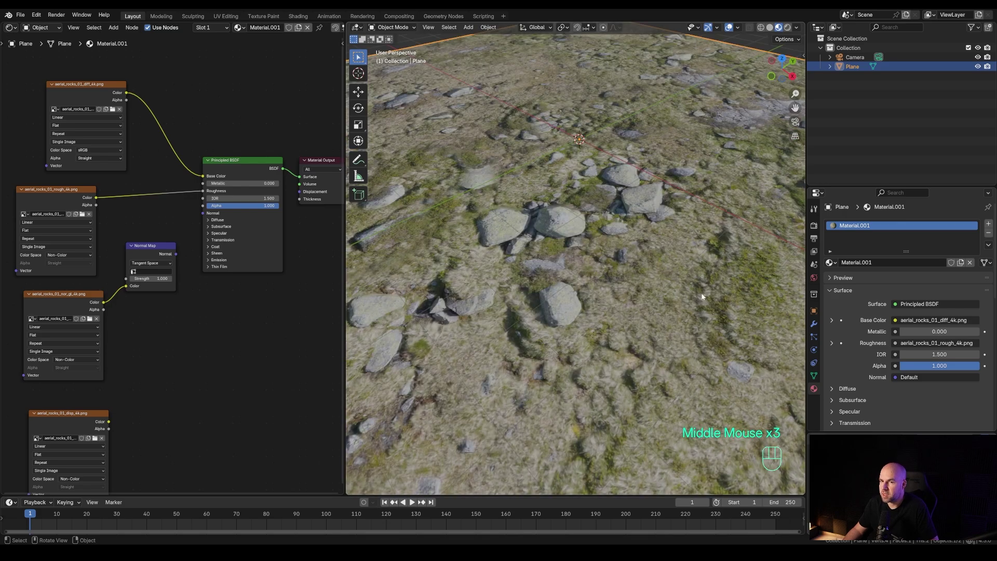
drag(176, 257, 206, 214)
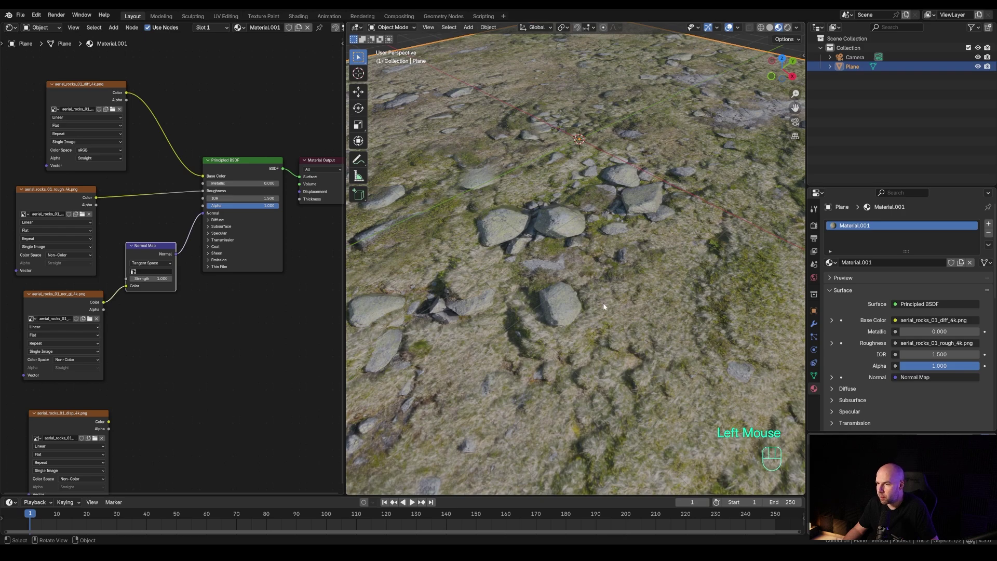
click(204, 215)
drag(182, 247, 207, 217)
scroll(down, 3)
scroll(up, 3)
drag(617, 288, 627, 261)
drag(649, 254, 638, 300)
- Inspect the terrain from a low angle and pan around the node layout
scroll(up, 3)
drag(639, 282, 625, 263)
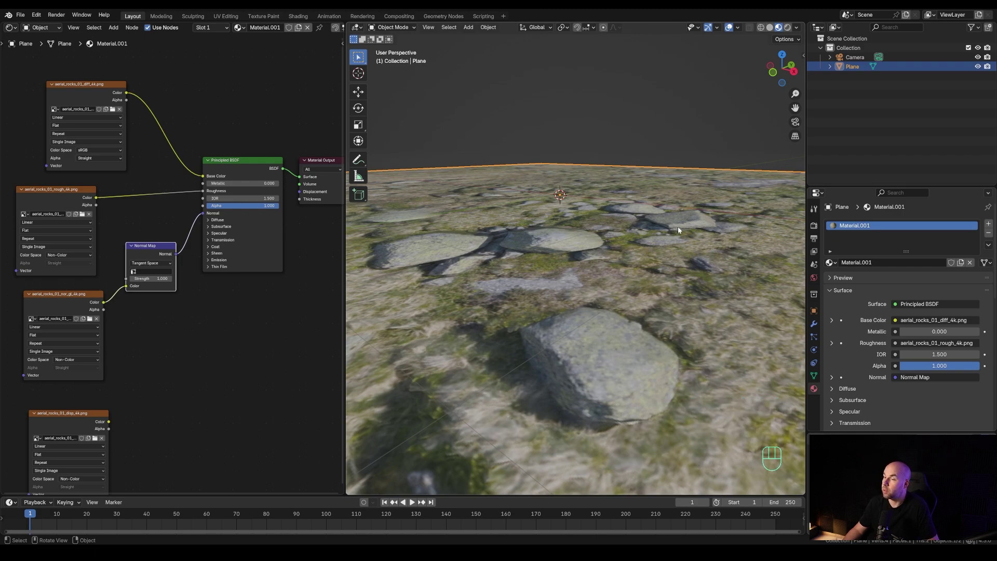
scroll(down, 3)
middle_click(677, 239)
scroll(down, 3)
middle_click(659, 270)
scroll(up, 3)
middle_click(663, 274)
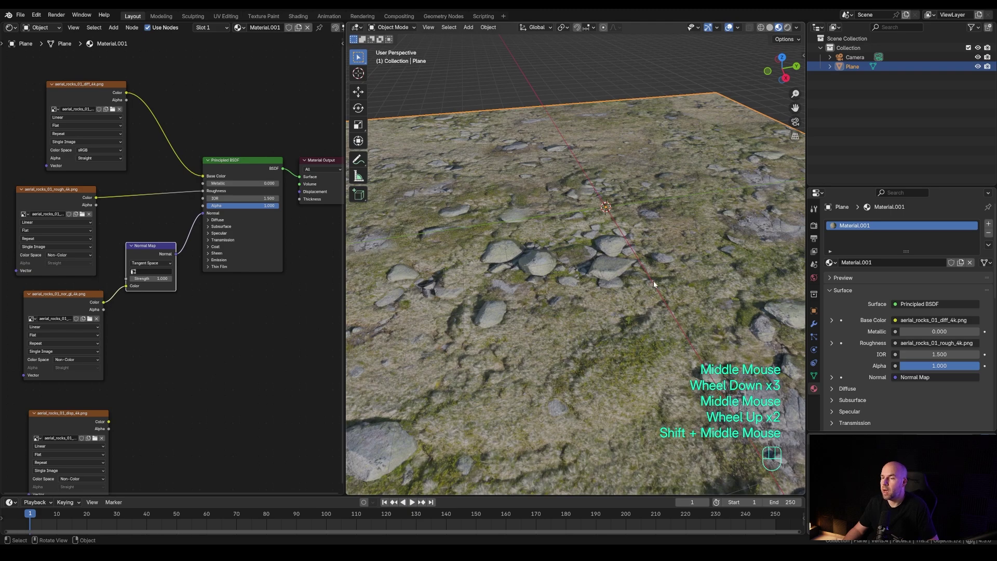
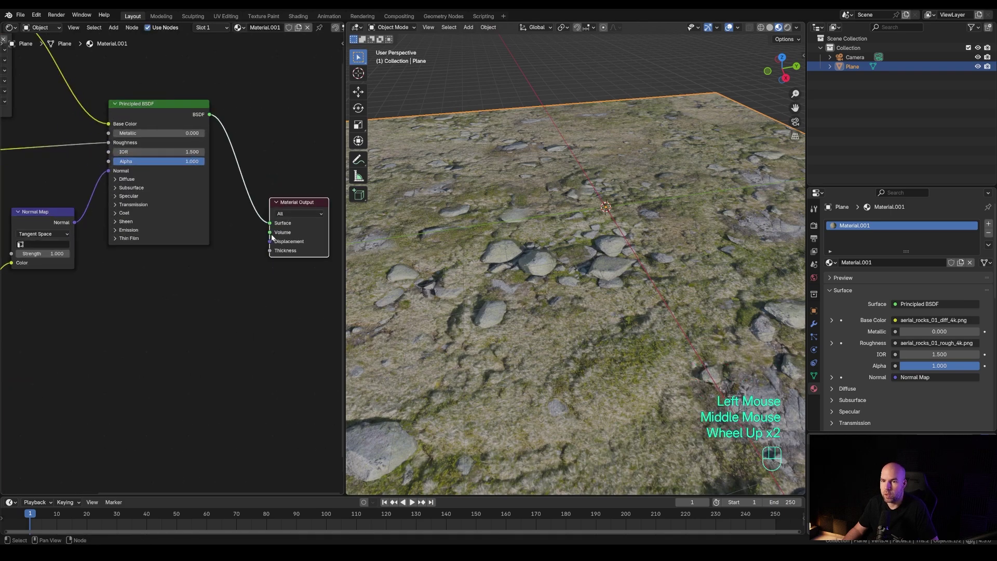
drag(272, 243, 266, 317)
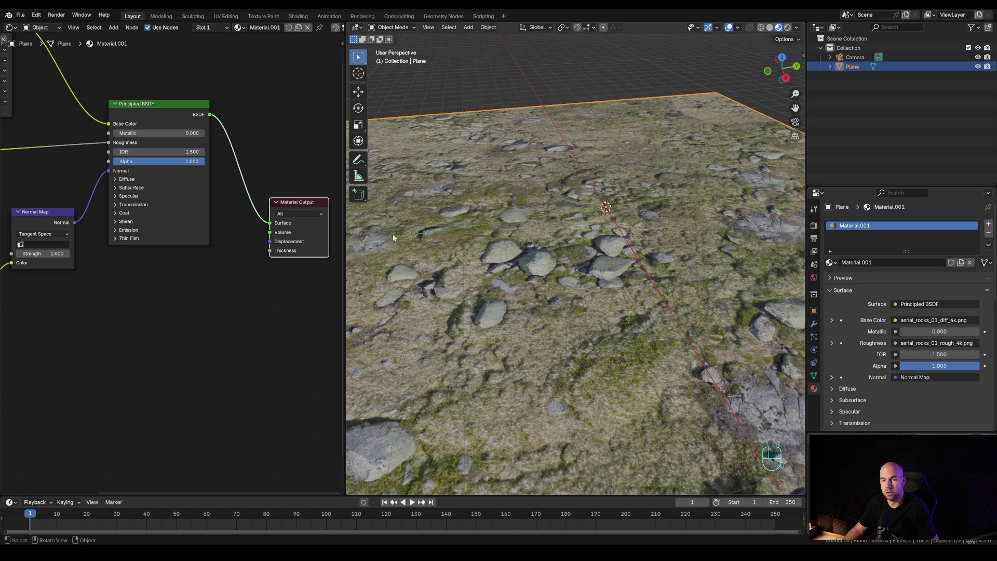
scroll(down, 3)
middle_click(157, 376)
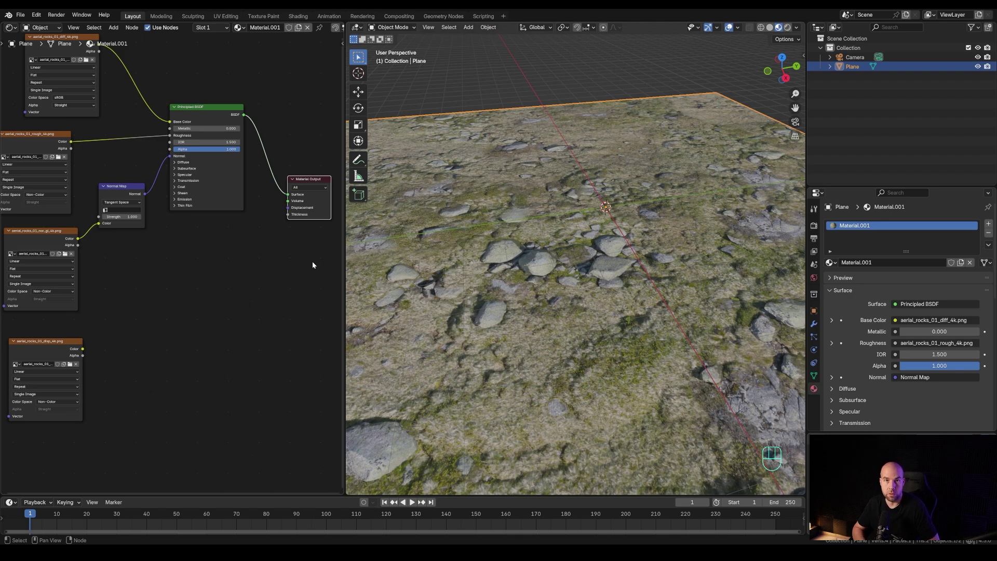
- Add a Displacement node and preview the displacement texture as a grey plane
click(187, 250)
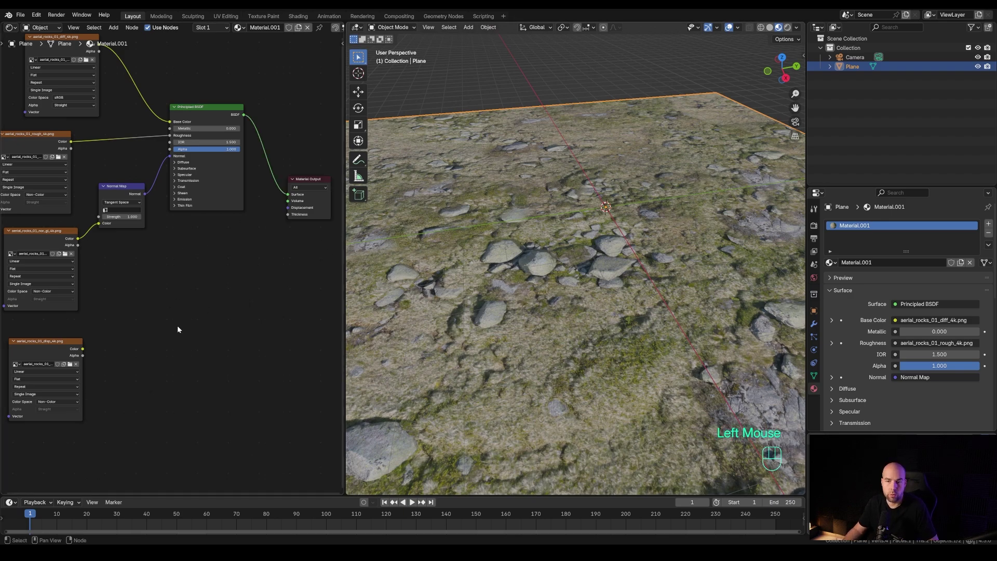
key(shift+a)
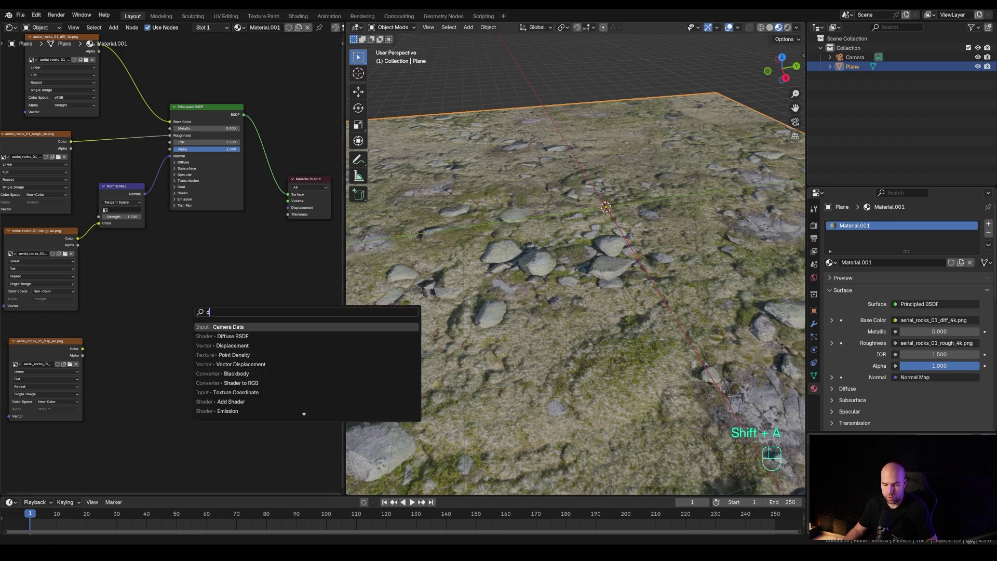
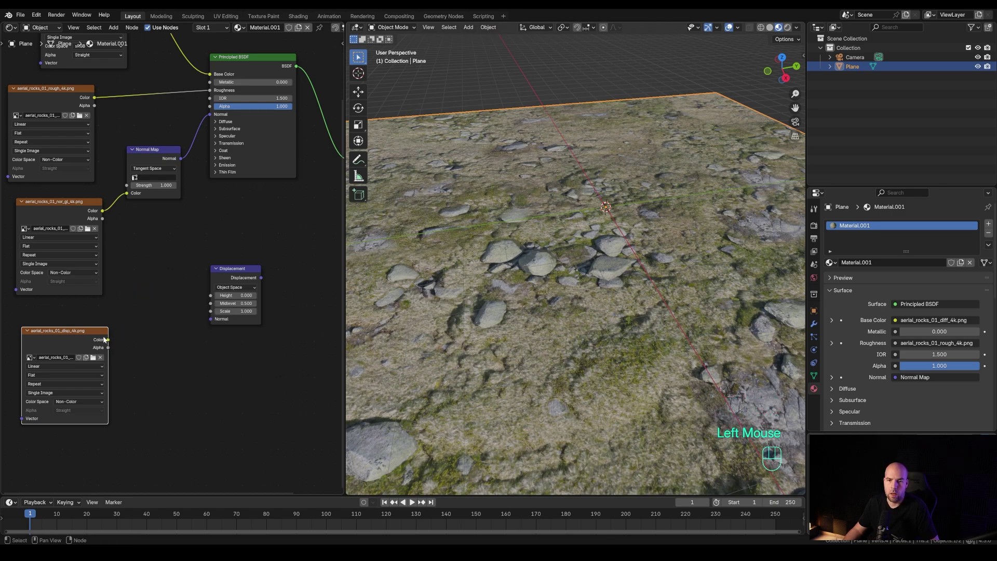
double_click(76, 335)
click(86, 339)
scroll(down, 3)
drag(536, 339, 596, 354)
scroll(up, 3)
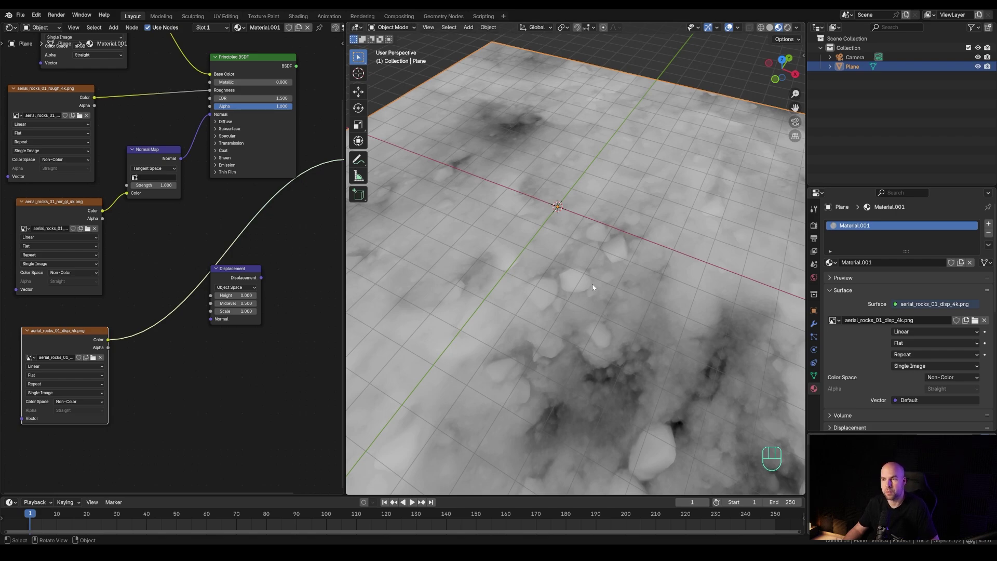
drag(621, 343, 571, 333)
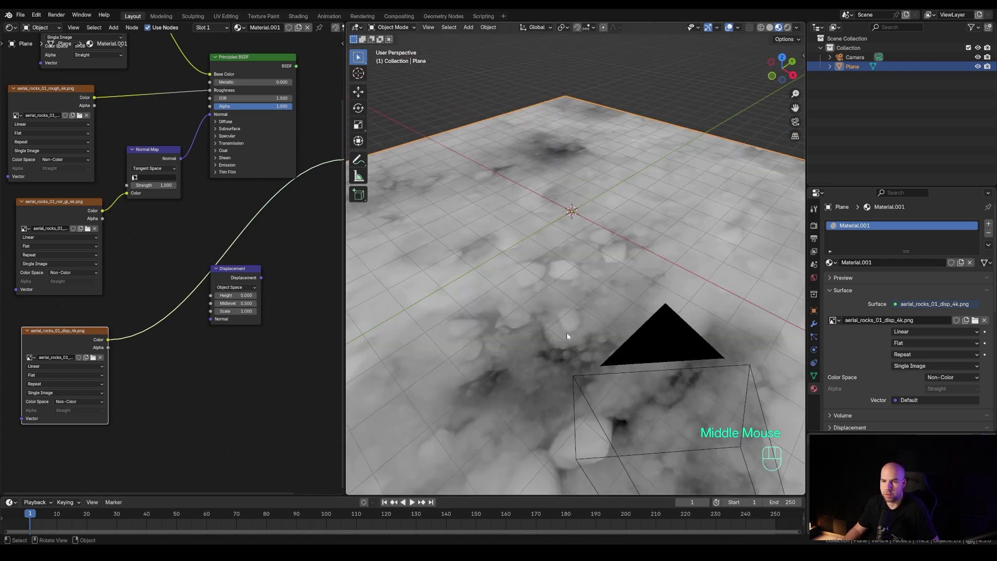
- Wire the Displacement node into the Material Output displacement and reconnect the Principled BSDF surface
drag(108, 344, 213, 297)
click(254, 274)
middle_click(280, 260)
drag(143, 328, 223, 238)
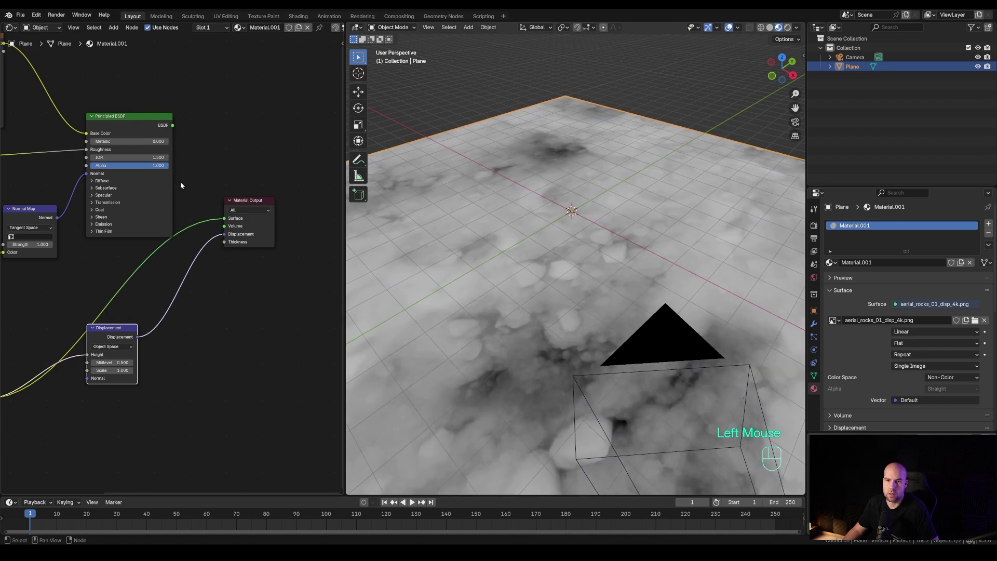
drag(206, 167, 230, 220)
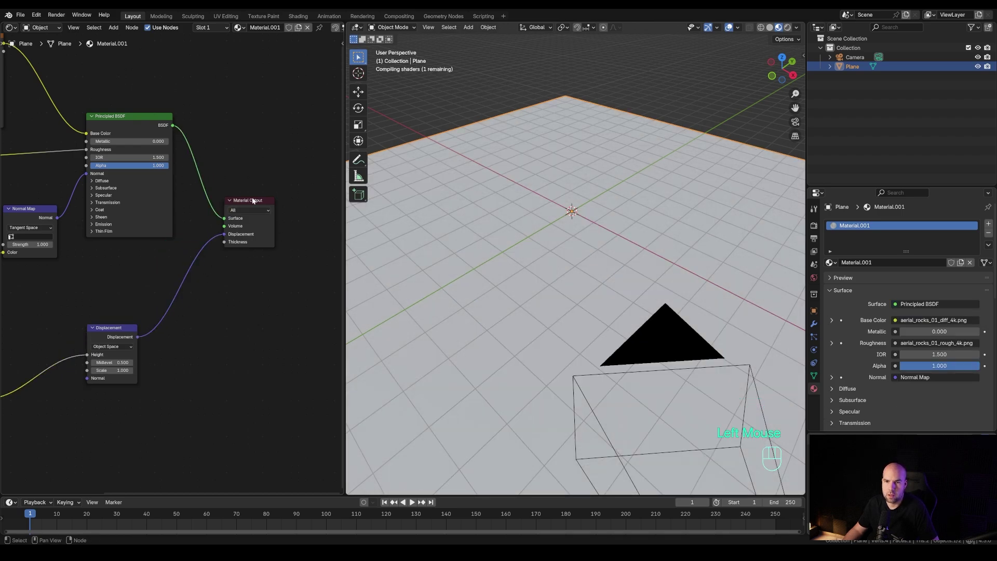
drag(574, 290, 588, 274)
scroll(up, 3)
middle_click(603, 287)
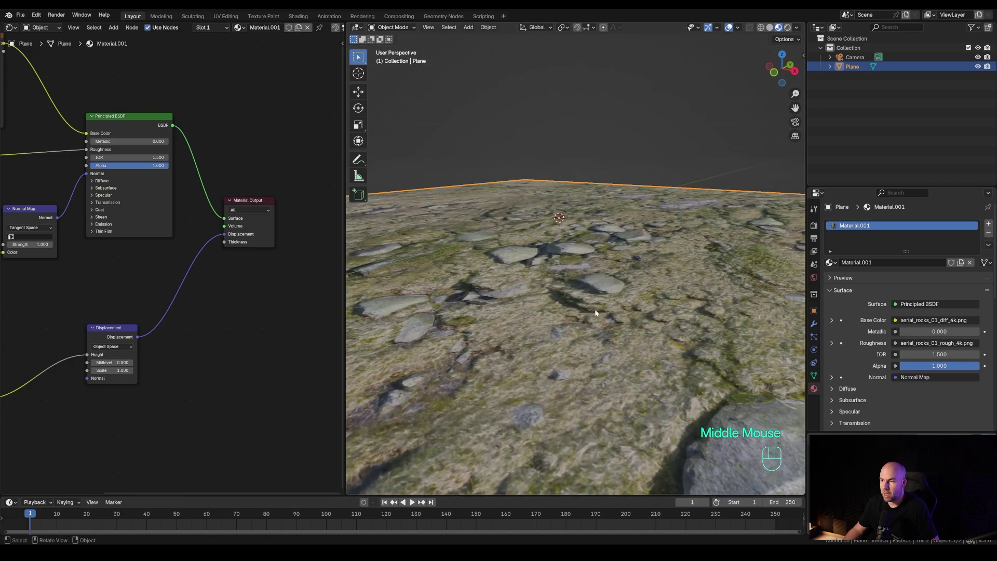
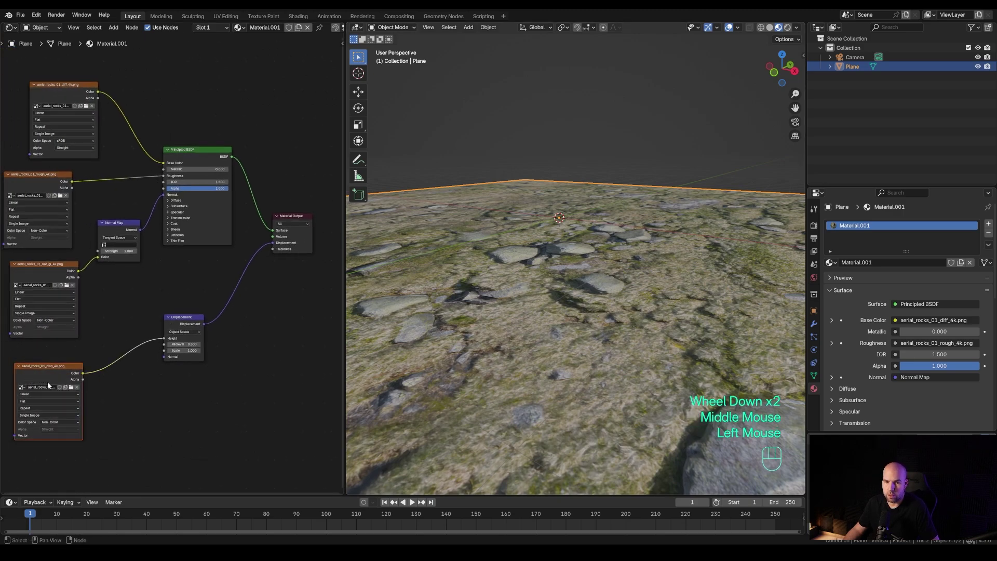
- Set the material's displacement method from Bump Only to Displacement Only
click(189, 320)
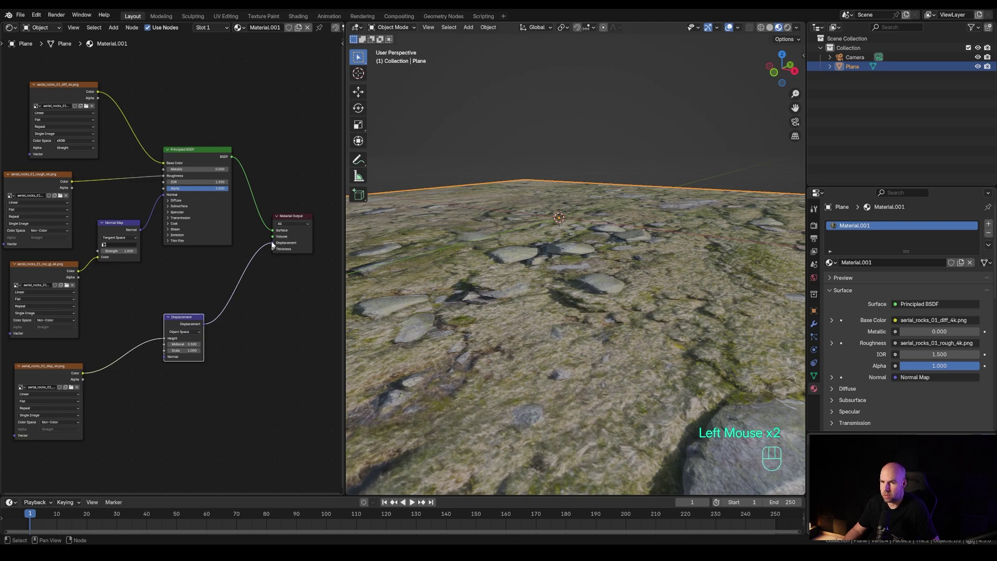
click(812, 391)
scroll(down, 3)
scroll(down, 3)
click(866, 322)
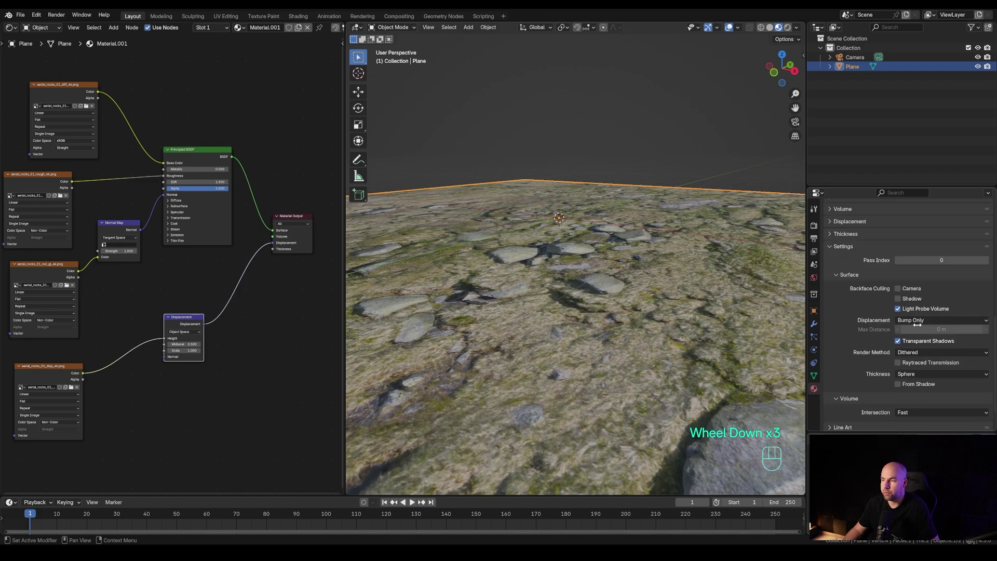
drag(926, 325, 924, 354)
drag(921, 322, 924, 344)
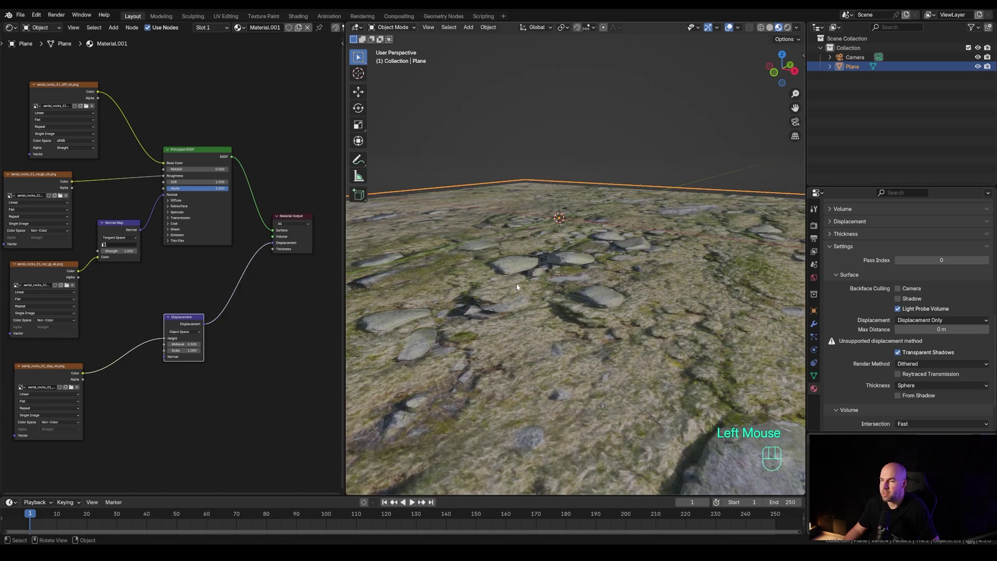
- Orbit and zoom around the terrain and plane edge to inspect the displacement
drag(594, 247, 603, 242)
scroll(down, 3)
scroll(up, 3)
scroll(down, 3)
drag(670, 275, 669, 264)
scroll(down, 3)
scroll(up, 3)
middle_click(649, 273)
scroll(down, 3)
scroll(down, 3)
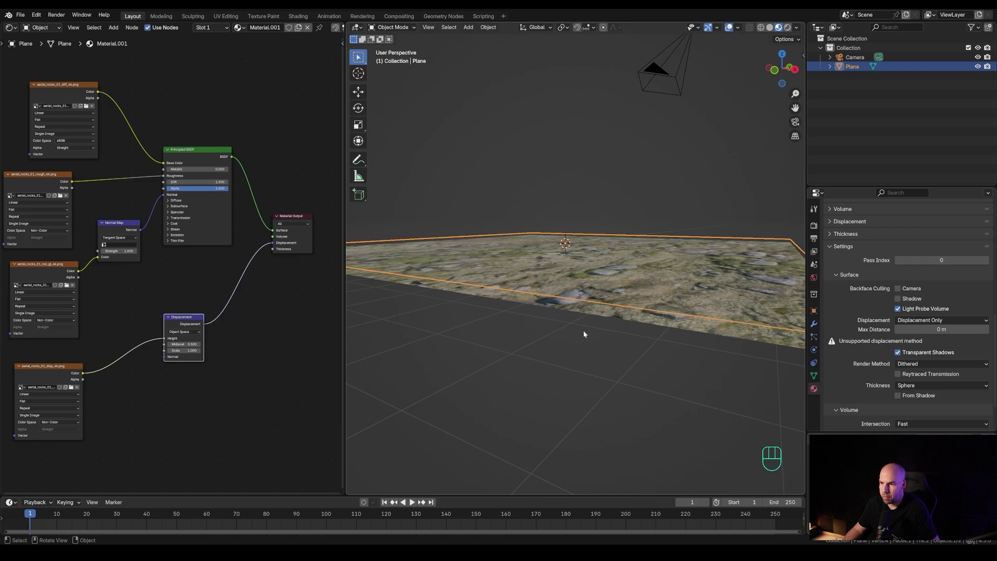
scroll(up, 3)
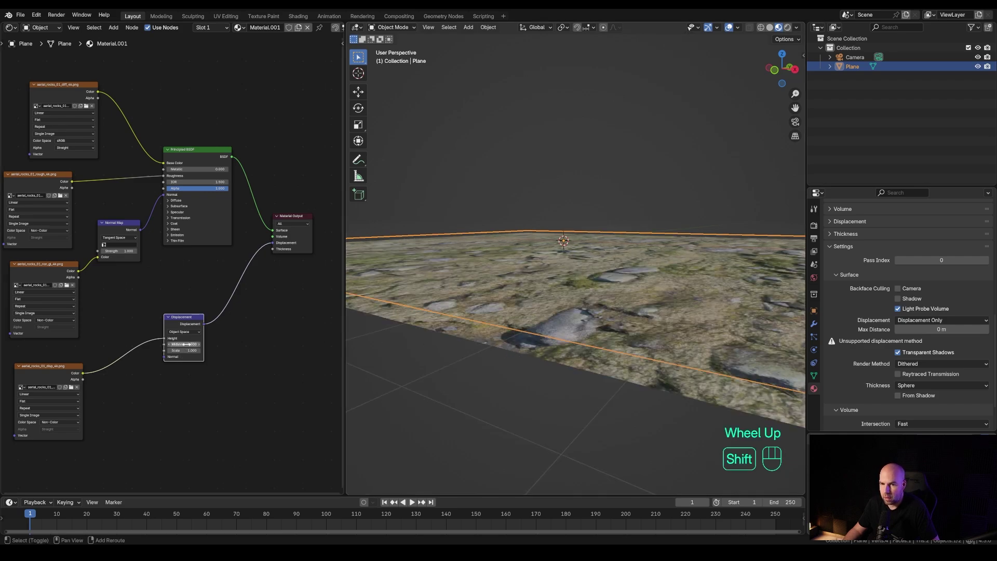
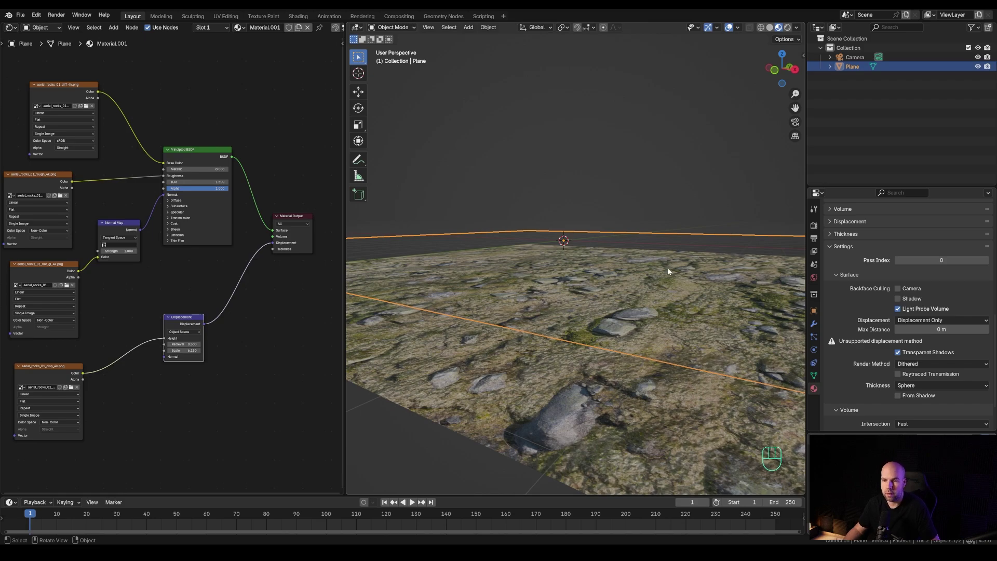
drag(662, 274, 656, 300)
scroll(down, 3)
middle_click(669, 311)
scroll(up, 3)
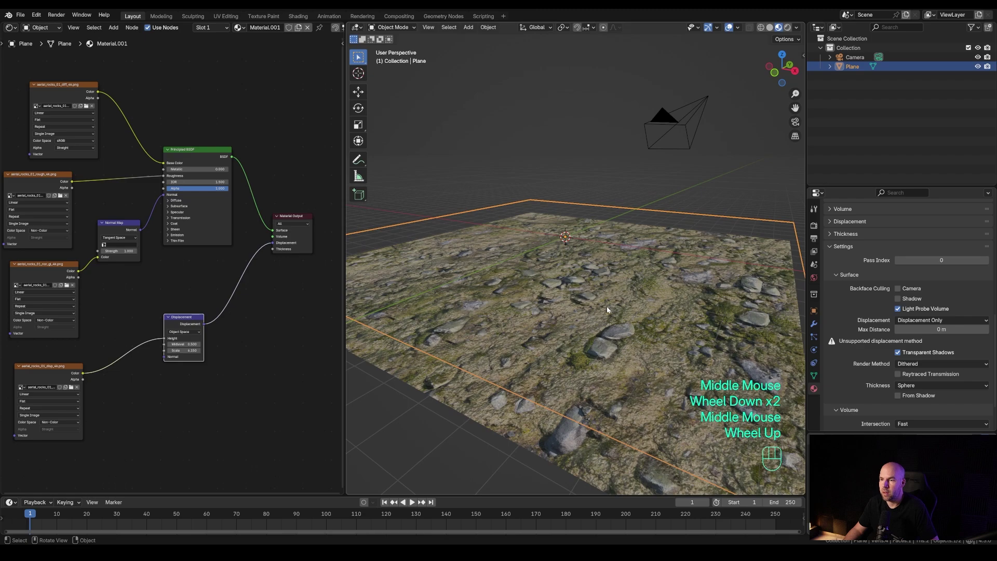
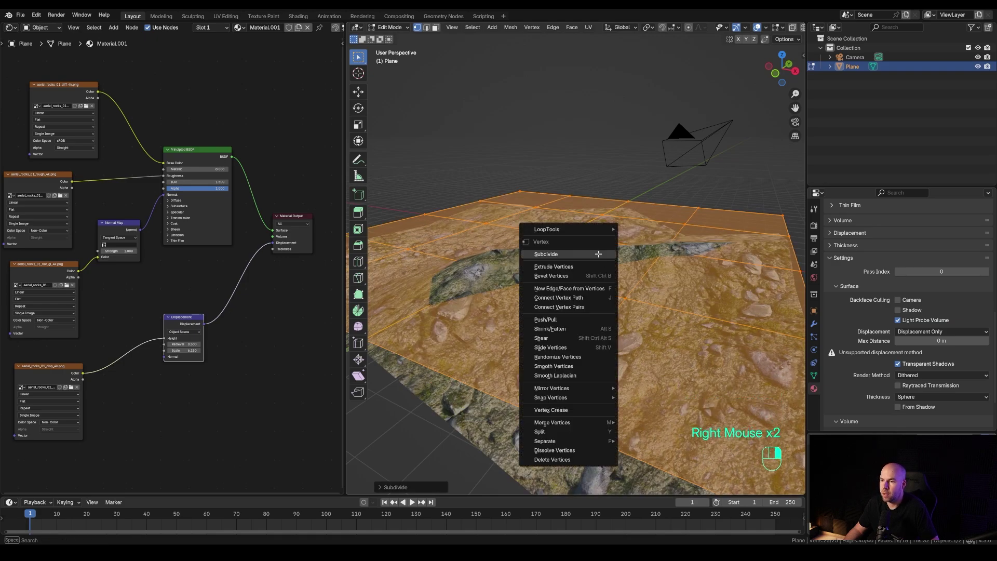
- Subdivide the plane's mesh and view the displaced rocky terrain in object mode
right_click(601, 256)
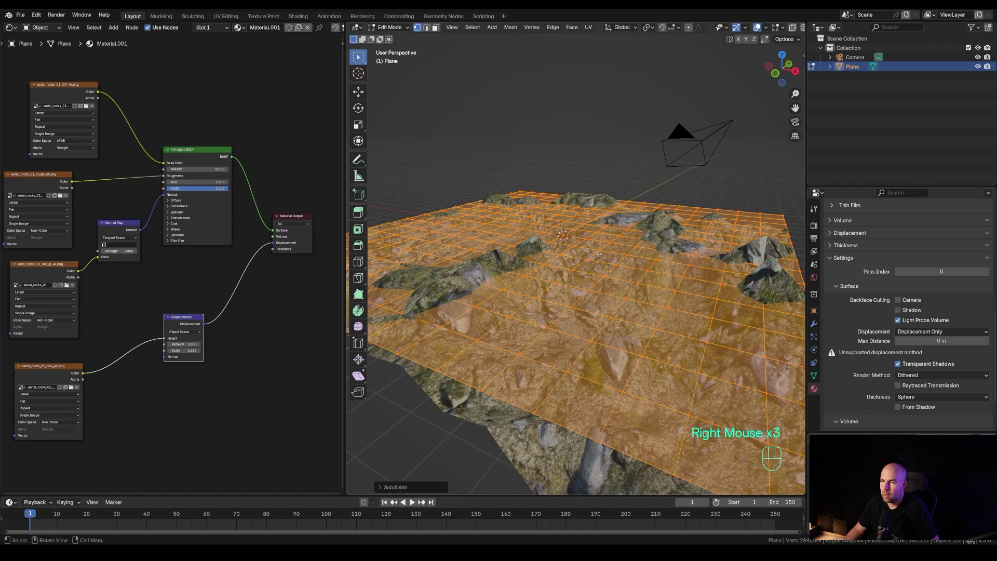
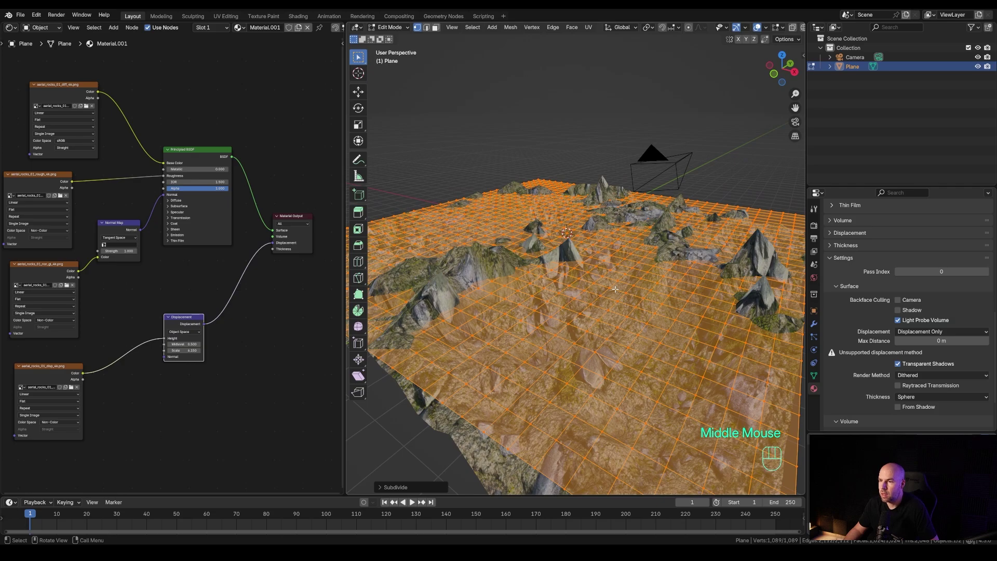
key(Tab)
drag(656, 292, 641, 285)
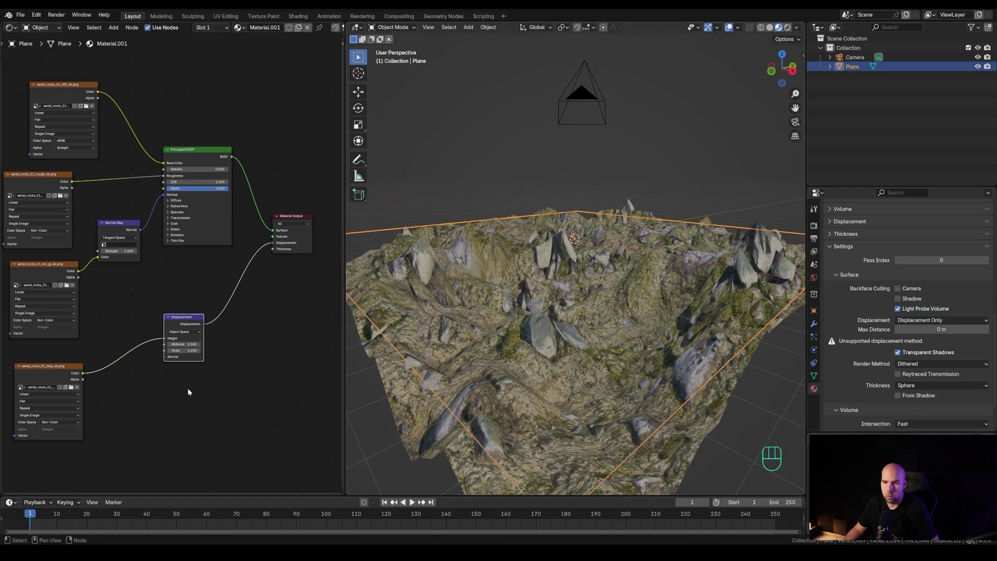
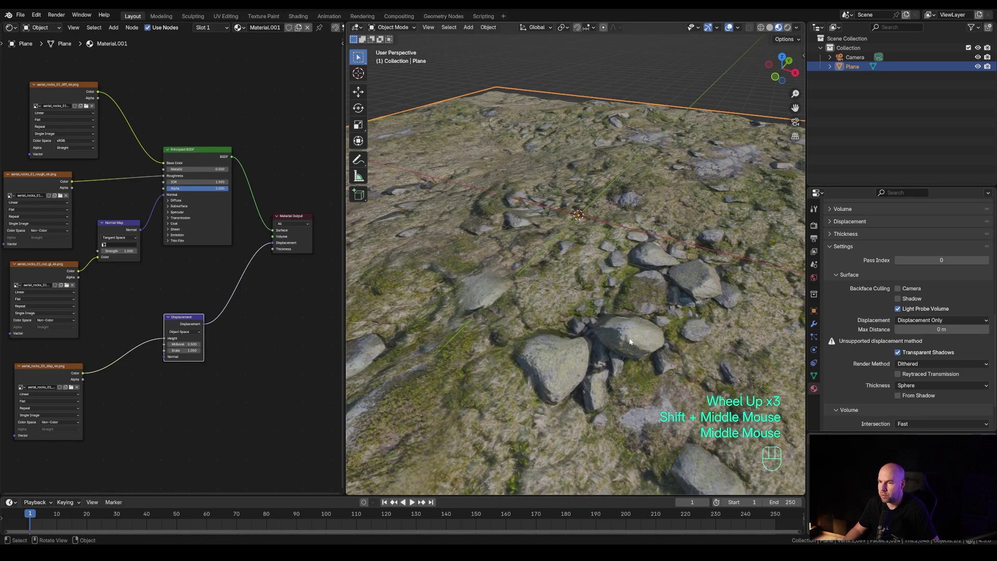
drag(605, 347, 605, 336)
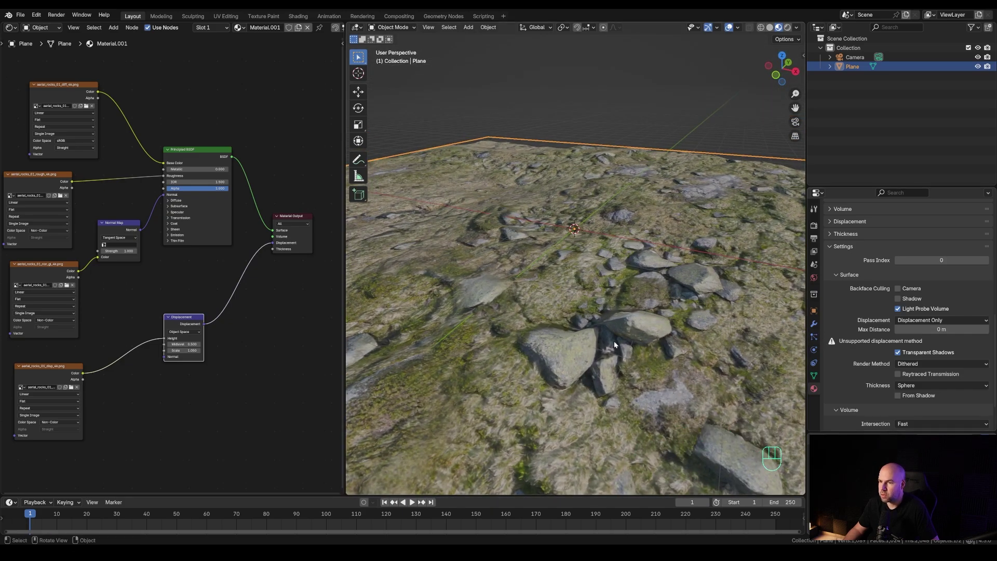
middle_click(597, 336)
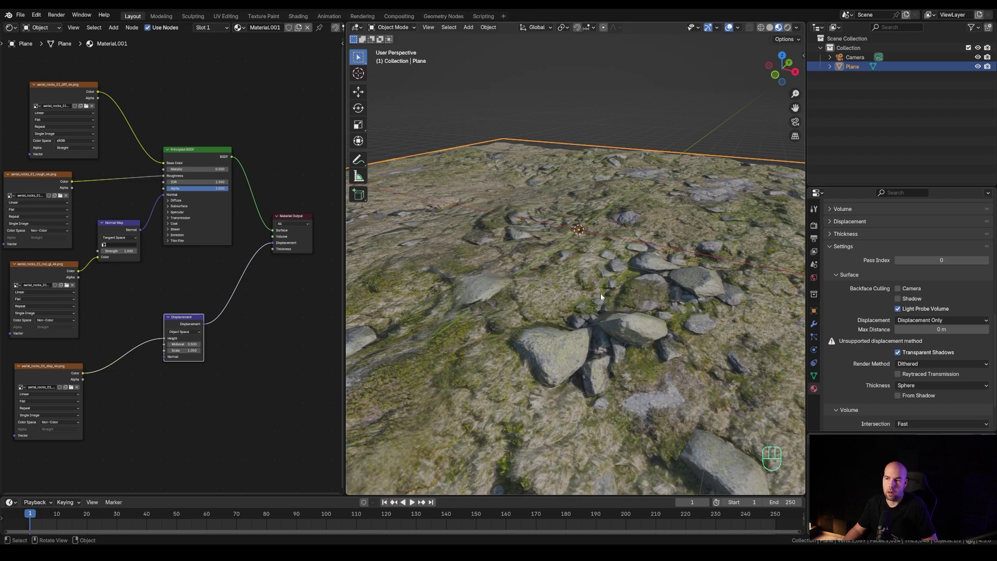
- Re-enter edit mode on the subdivided grid, then return to object mode
key(Tab)
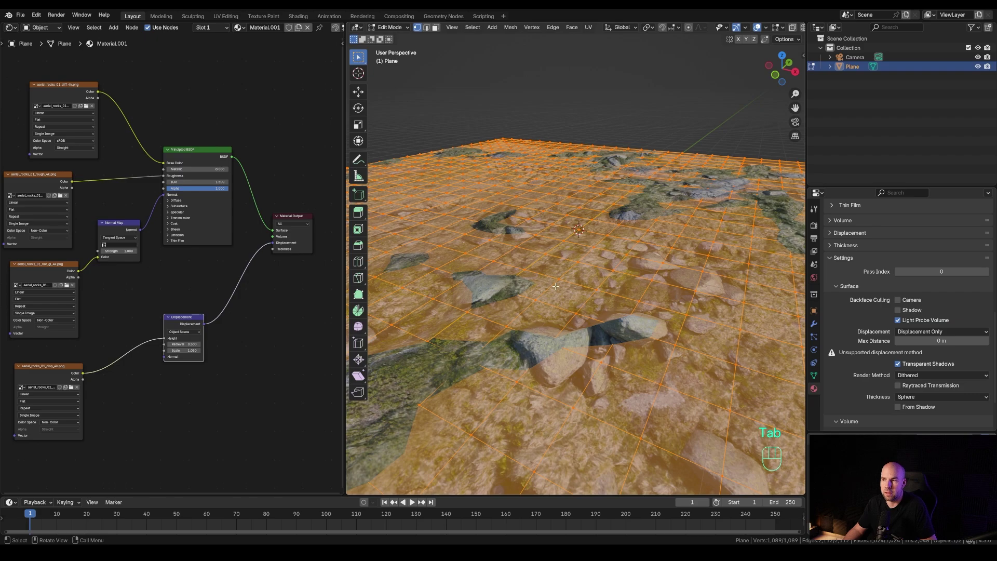
drag(558, 289, 643, 293)
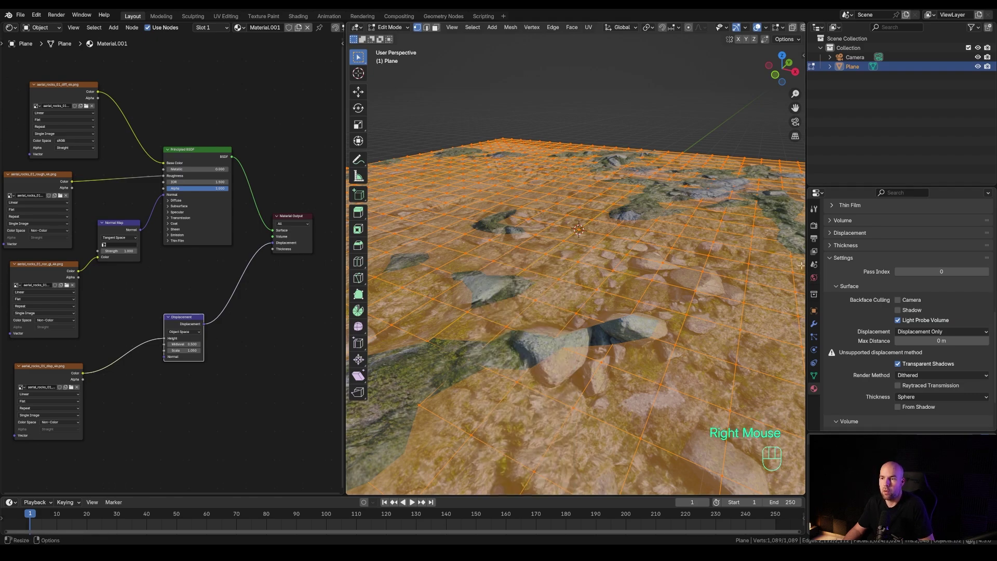
key(Escape)
key(Tab)
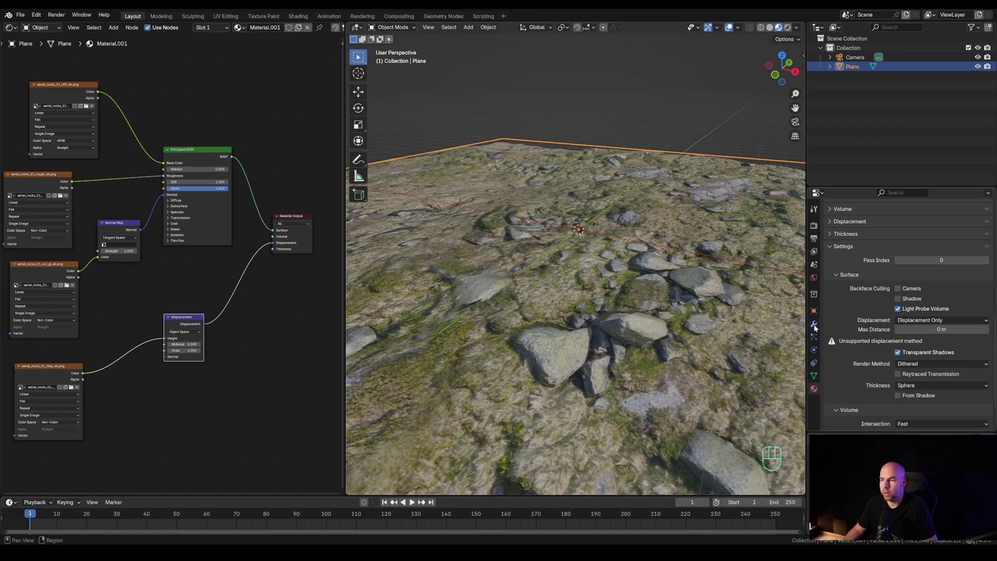
- Add a Subdivision Surface modifier to the terrain plane
click(817, 327)
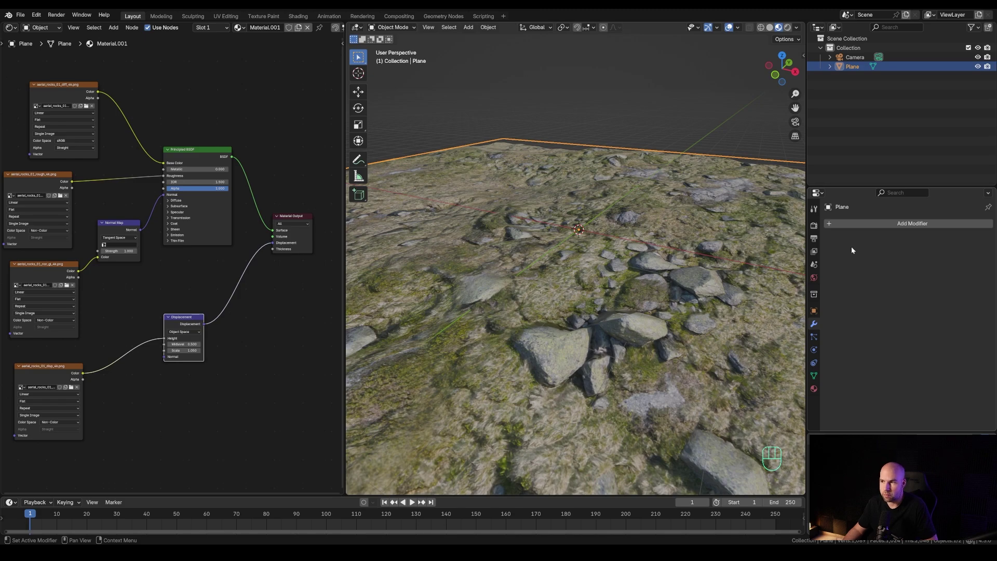
drag(848, 225, 873, 303)
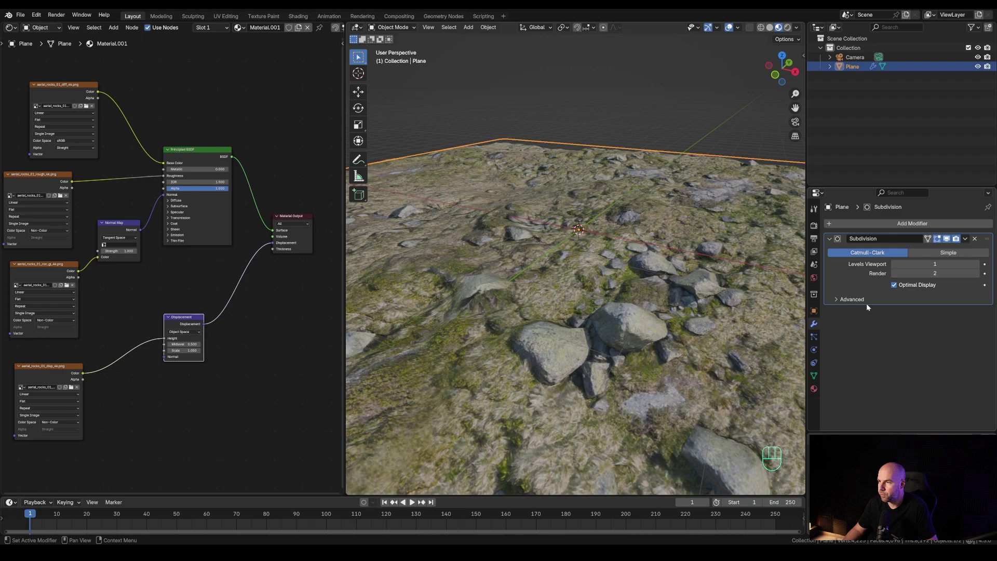
middle_click(706, 286)
middle_click(638, 322)
middle_click(743, 284)
scroll(down, 3)
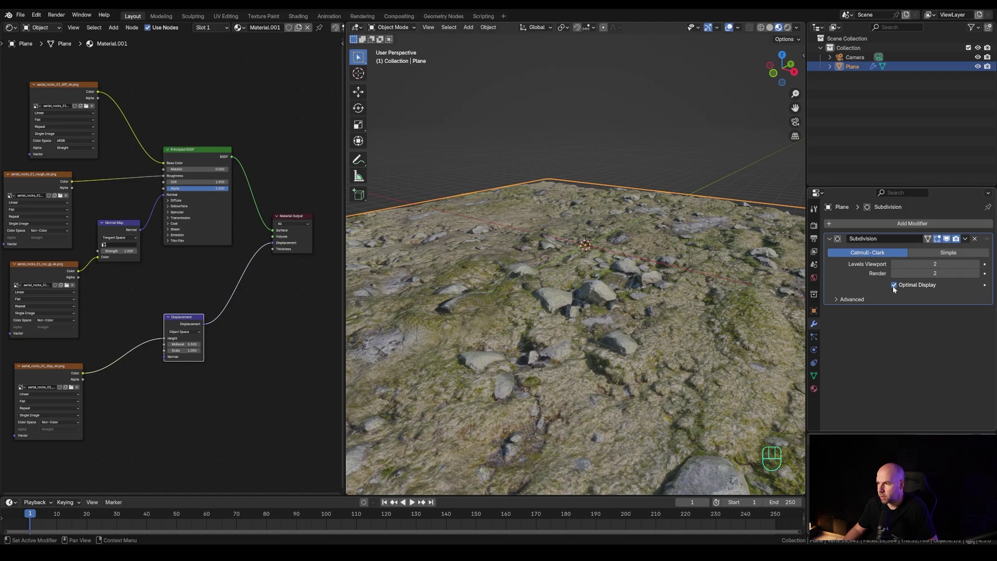
- Uncheck Optimal Display and raise the viewport subdivision level to 4
click(897, 286)
right_click(897, 286)
scroll(down, 3)
scroll(down, 3)
scroll(up, 3)
click(981, 266)
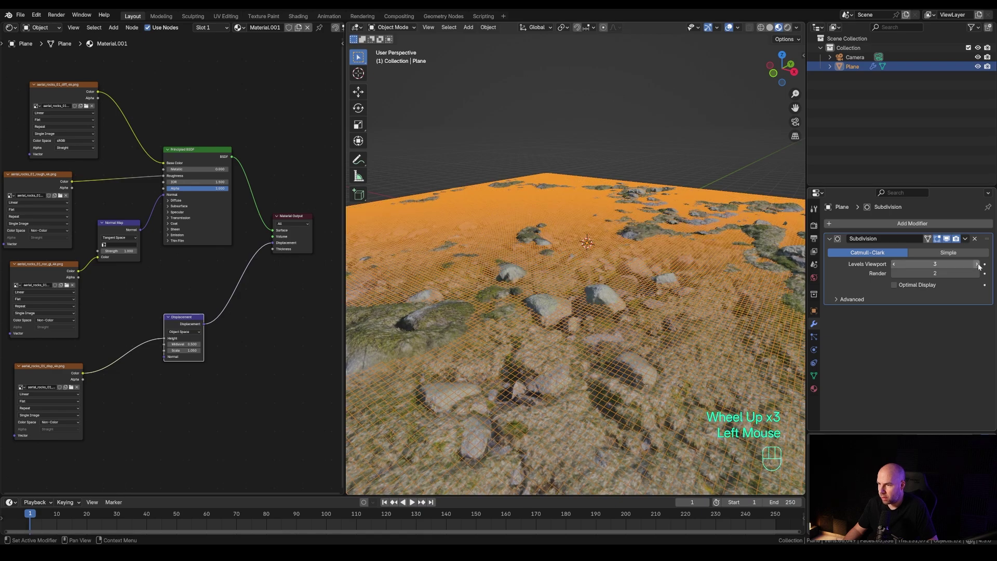
click(981, 266)
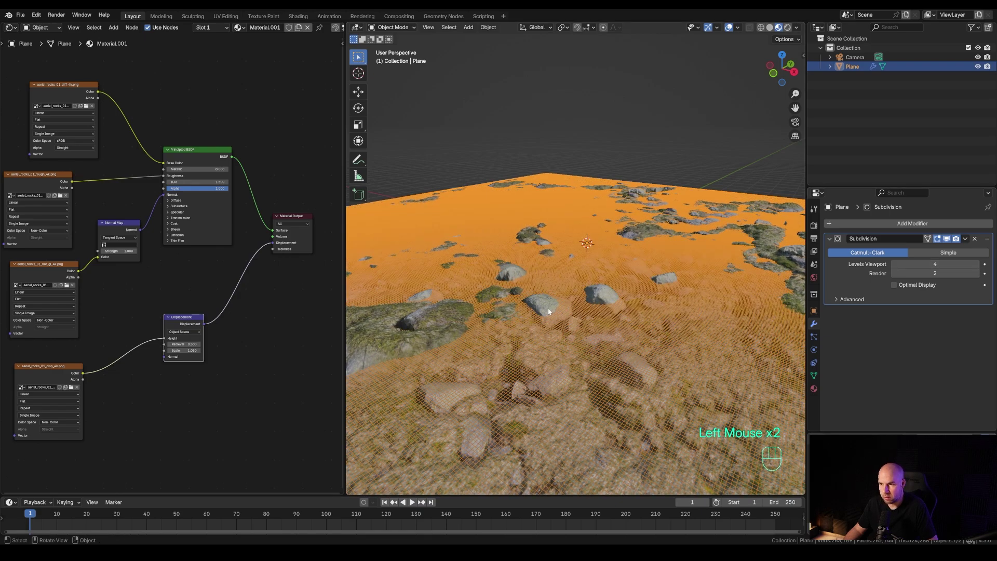
scroll(up, 3)
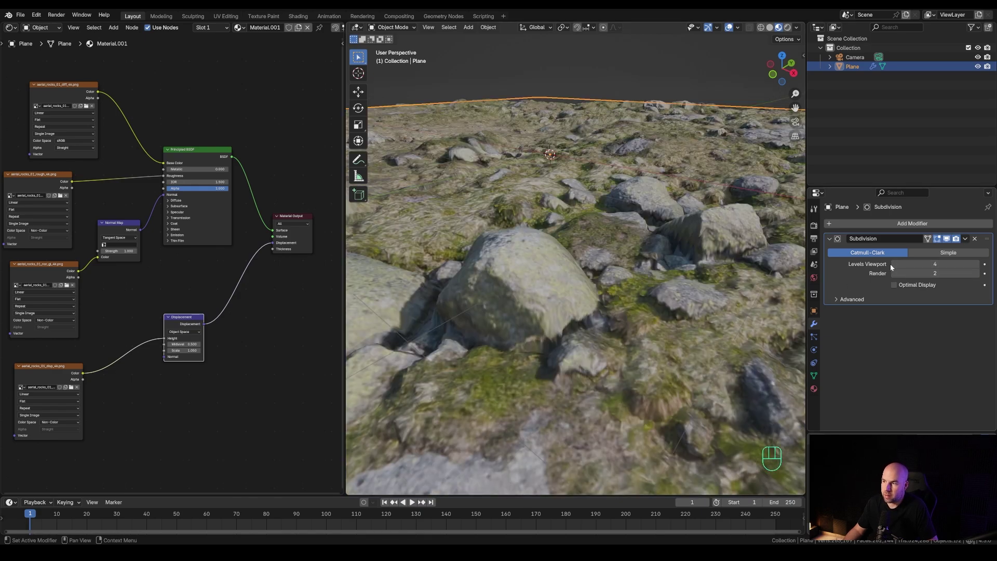
- Bring up the Render Properties showing the EEVEE engine
click(896, 266)
scroll(down, 3)
drag(978, 241, 817, 229)
- Set the render engine to Cycles using GPU Compute
click(817, 228)
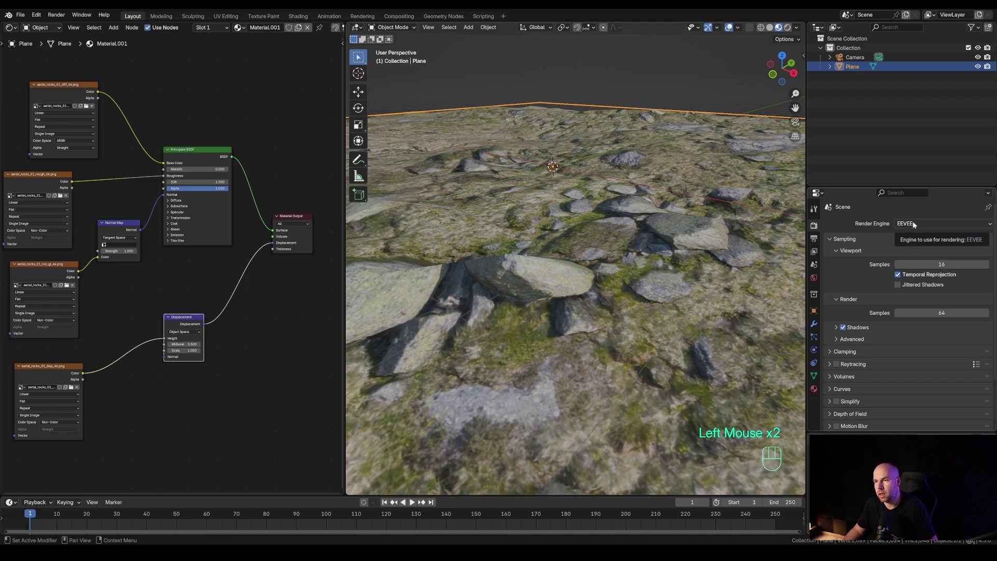
drag(916, 224, 918, 256)
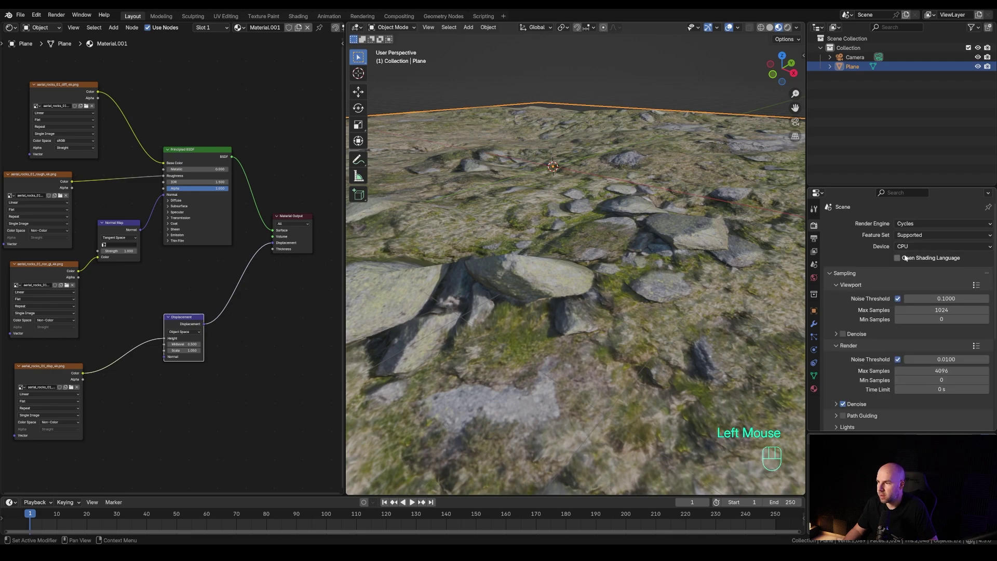
drag(916, 248, 912, 267)
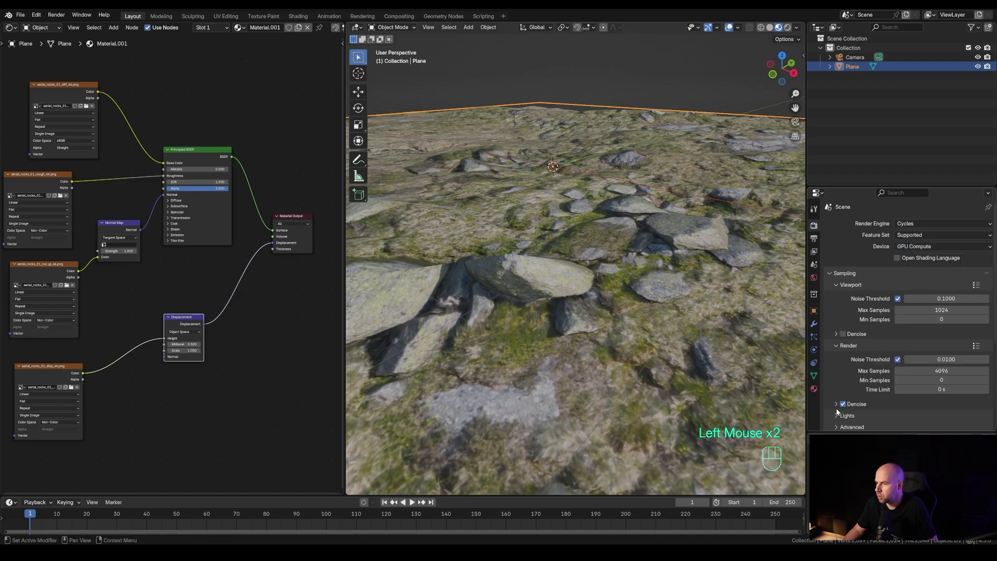
click(835, 404)
scroll(down, 3)
- Switch the Cycles feature set to Experimental
click(902, 388)
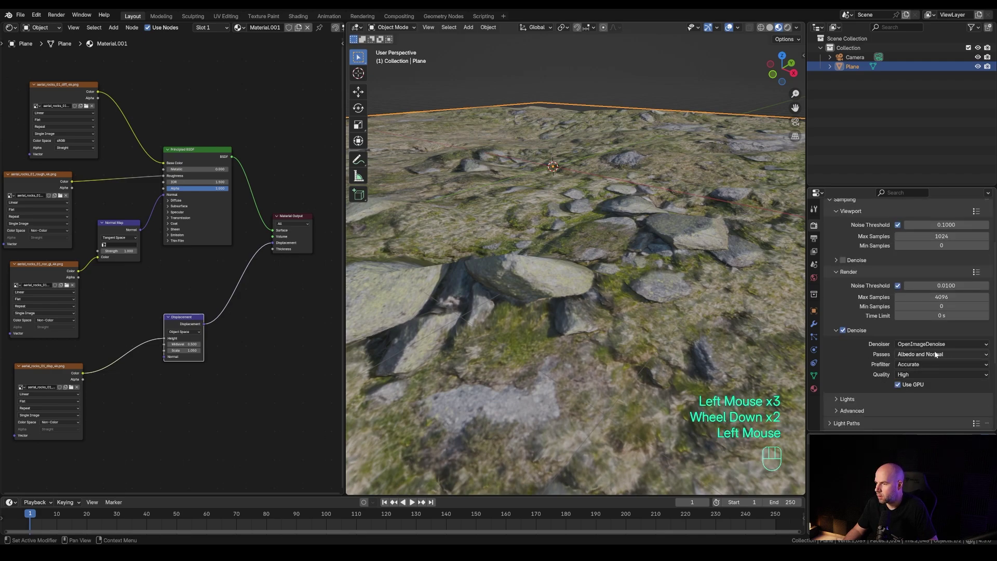
drag(838, 332, 832, 293)
scroll(up, 3)
drag(935, 239, 918, 259)
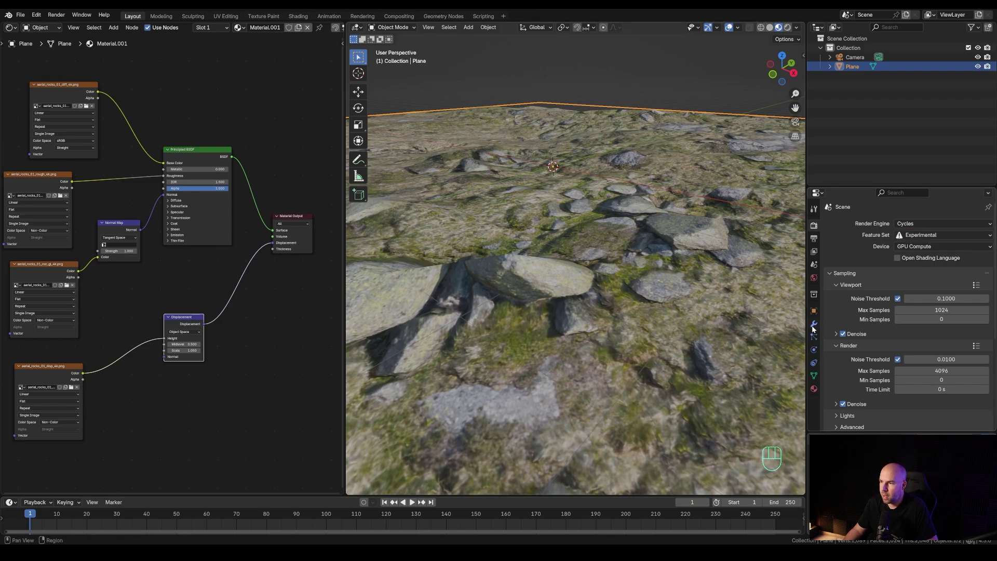
- Enable Adaptive Subdivision on the plane's subdivision modifier
click(816, 326)
click(863, 231)
drag(865, 228, 915, 348)
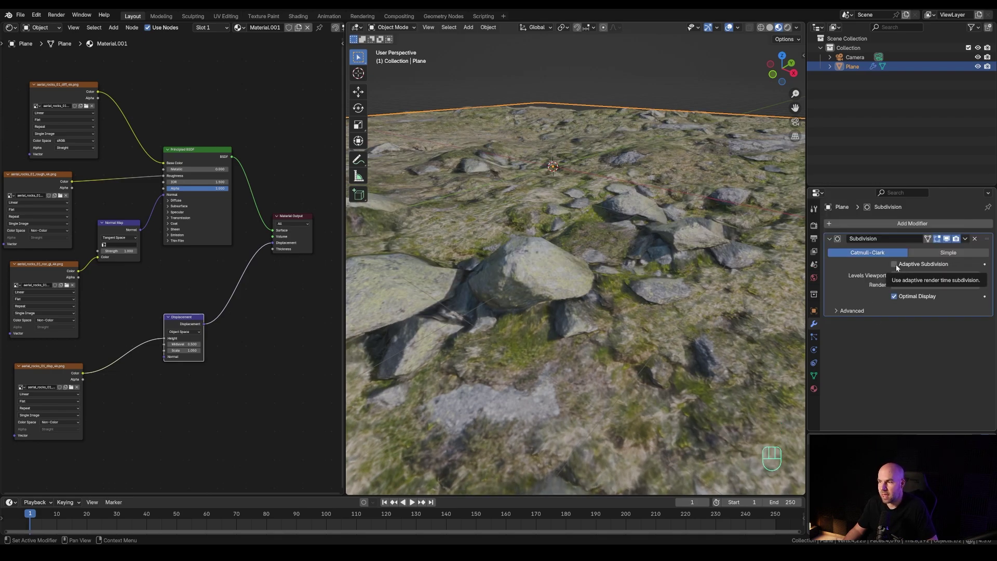
click(897, 267)
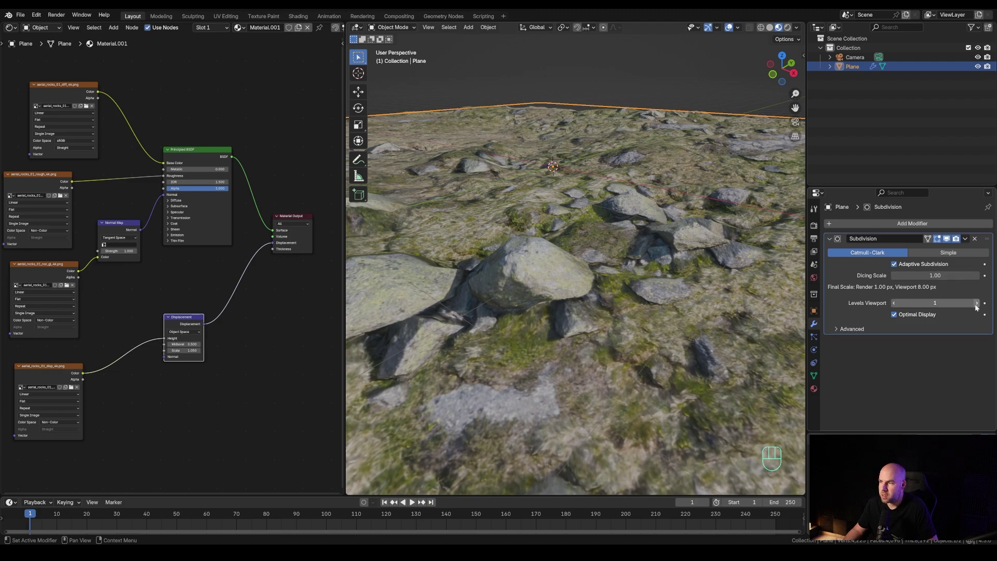
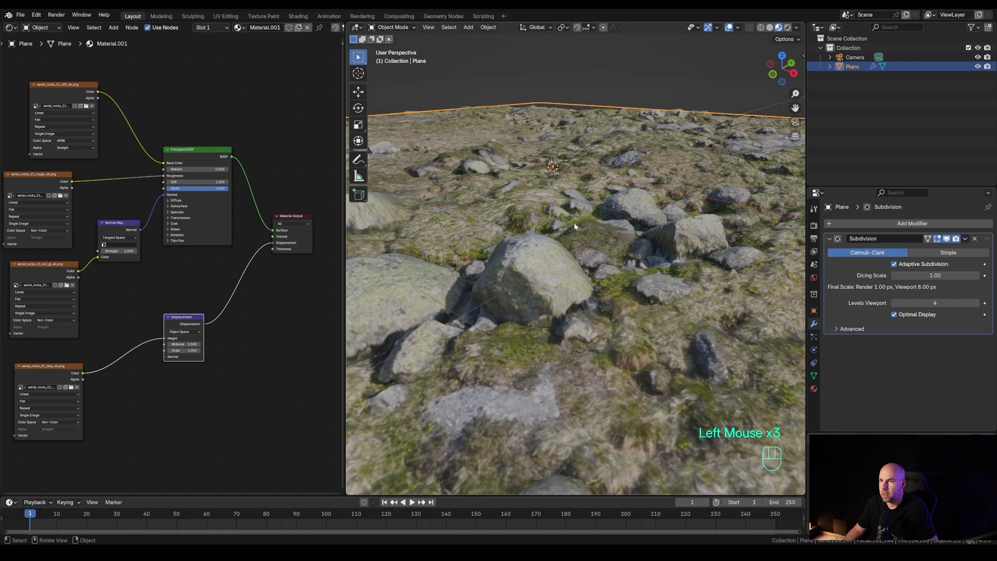
- Orbit the view to look across the adaptively subdivided terrain
scroll(down, 3)
scroll(down, 3)
middle_click(608, 272)
scroll(down, 3)
drag(618, 281, 621, 259)
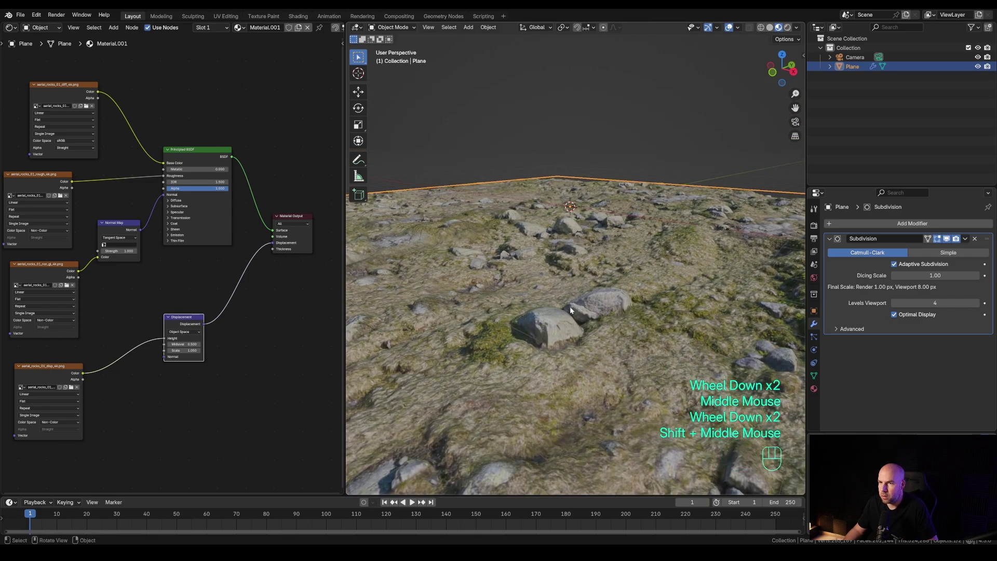
- Switch to Rendered shading and light the terrain with the dry_orchard_meadow HDRI
key(z)
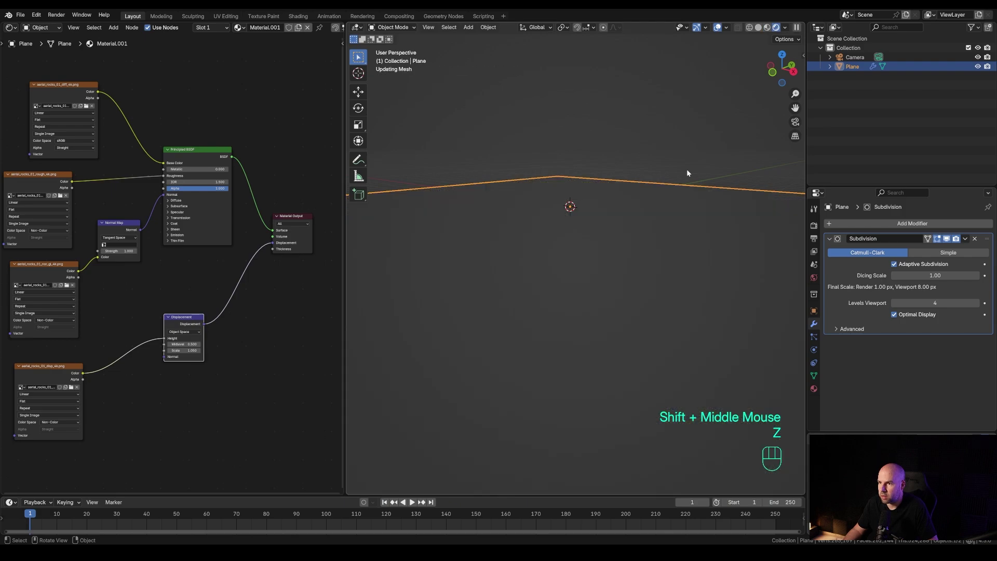
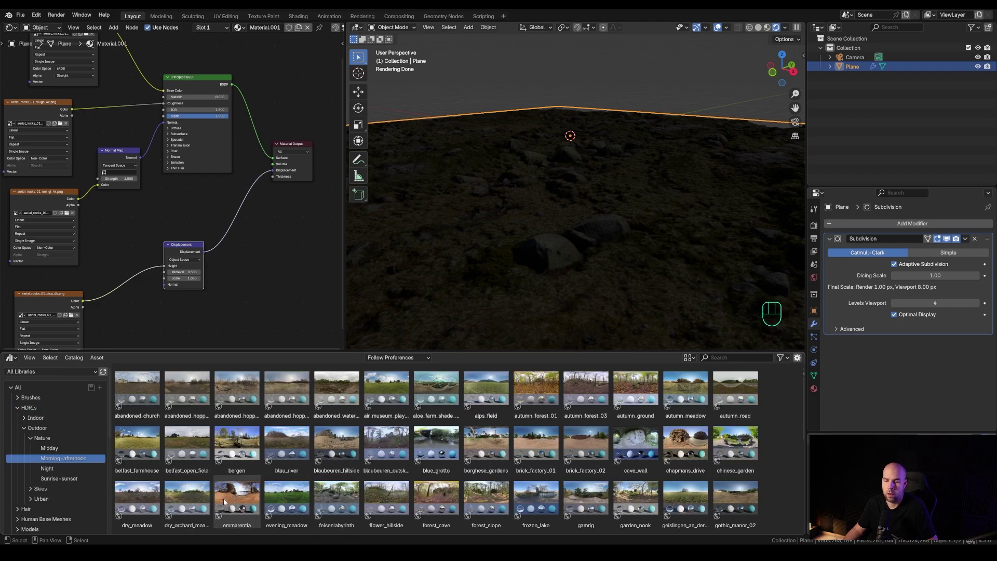
click(185, 506)
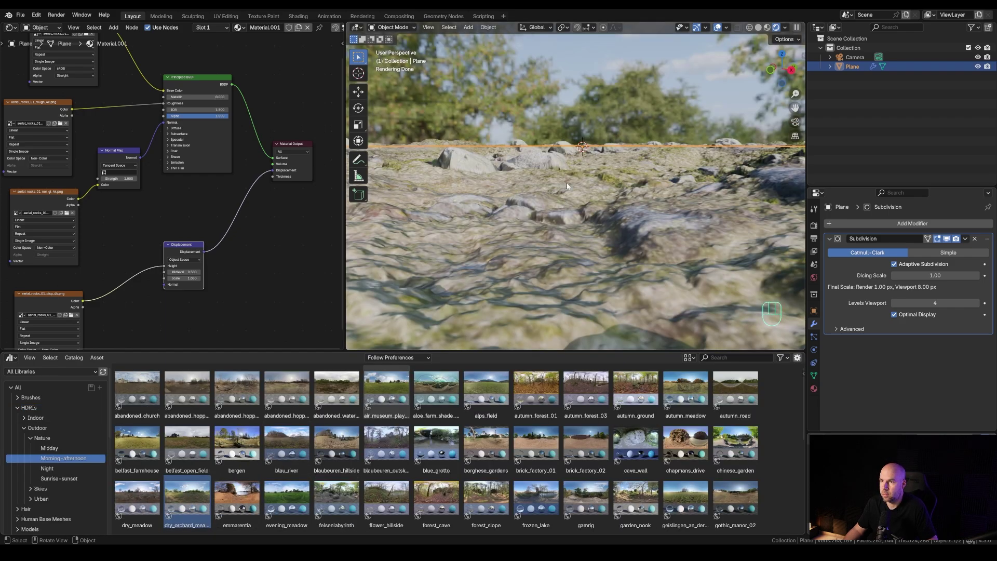
middle_click(185, 507)
scroll(down, 3)
middle_click(185, 506)
scroll(up, 3)
middle_click(185, 506)
- Remove the subdivision modifier from the plane and bring up render settings
click(185, 507)
scroll(down, 3)
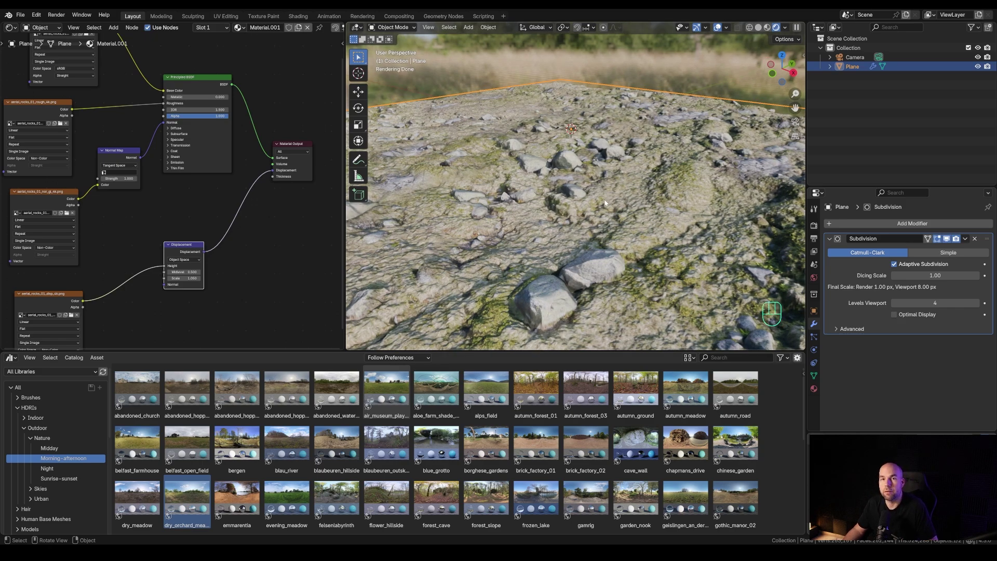
click(185, 507)
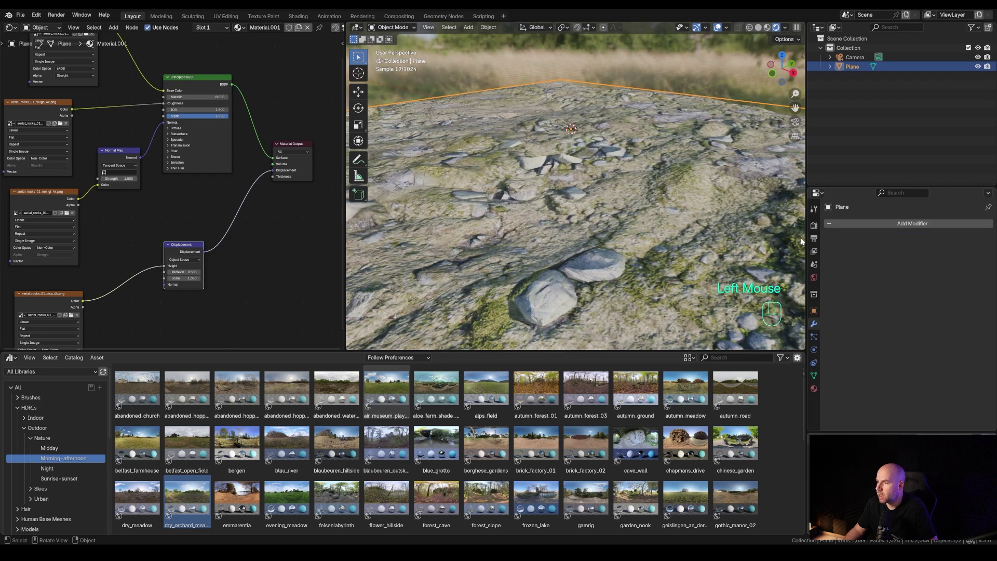
click(185, 507)
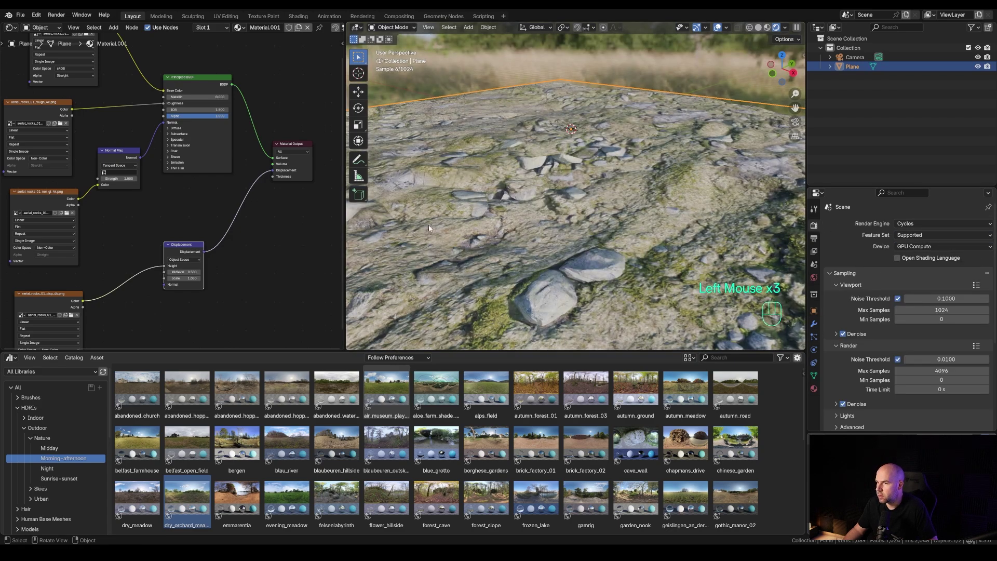
- Give the plane a Subdivision Surface modifier at level 4 for both viewport and render
key(z)
click(185, 507)
click(185, 506)
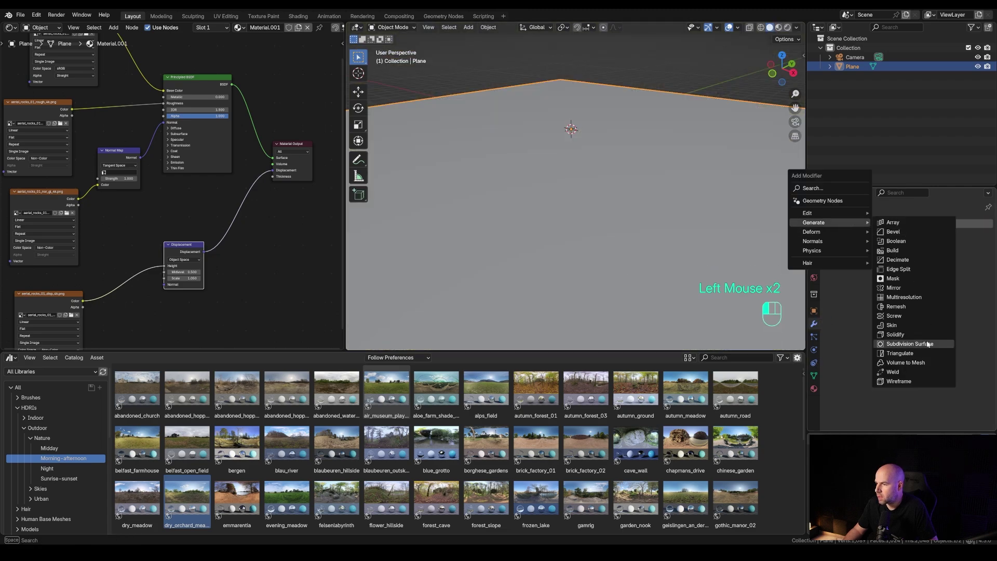
double_click(185, 506)
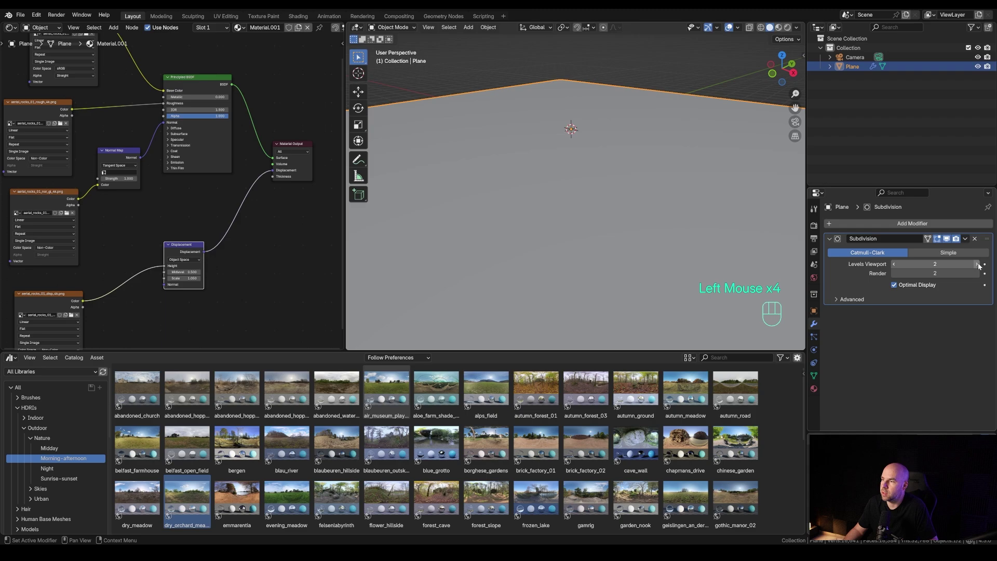
click(185, 507)
click(185, 506)
click(185, 506)
click(185, 507)
- Rotate the orchard HDRI in the World shader nodes and return the viewport to solid shading
key(z)
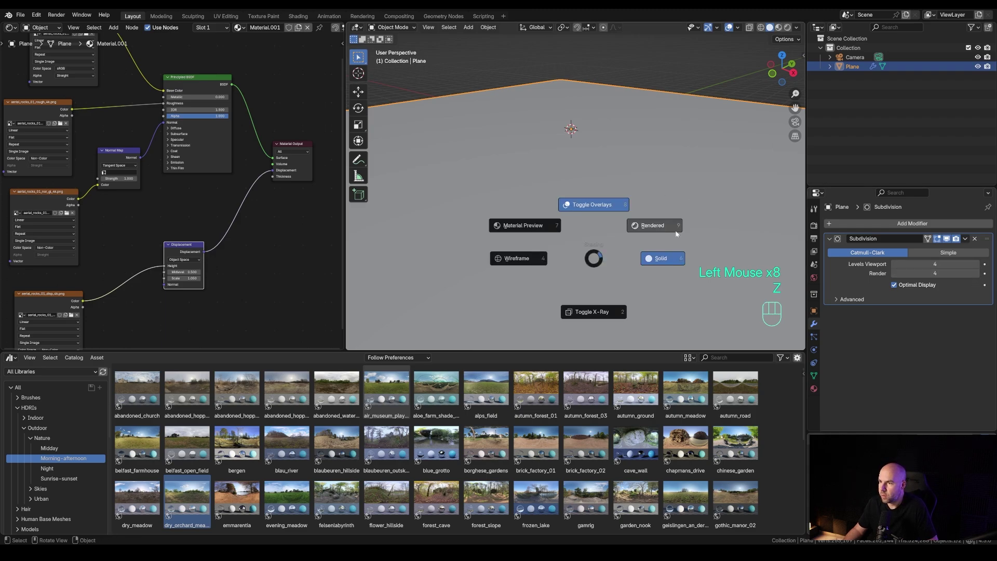
middle_click(184, 507)
scroll(up, 3)
click(185, 514)
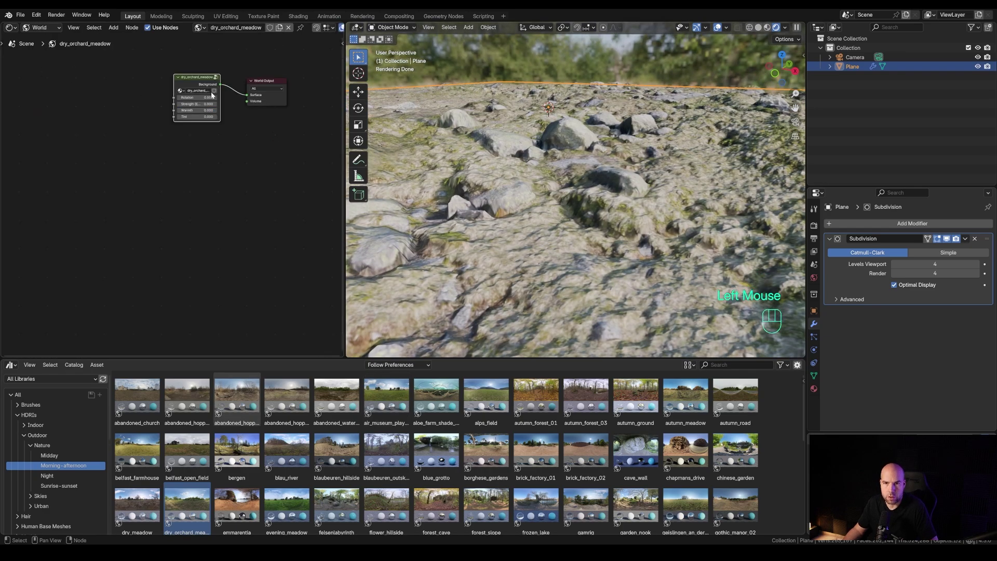
click(185, 514)
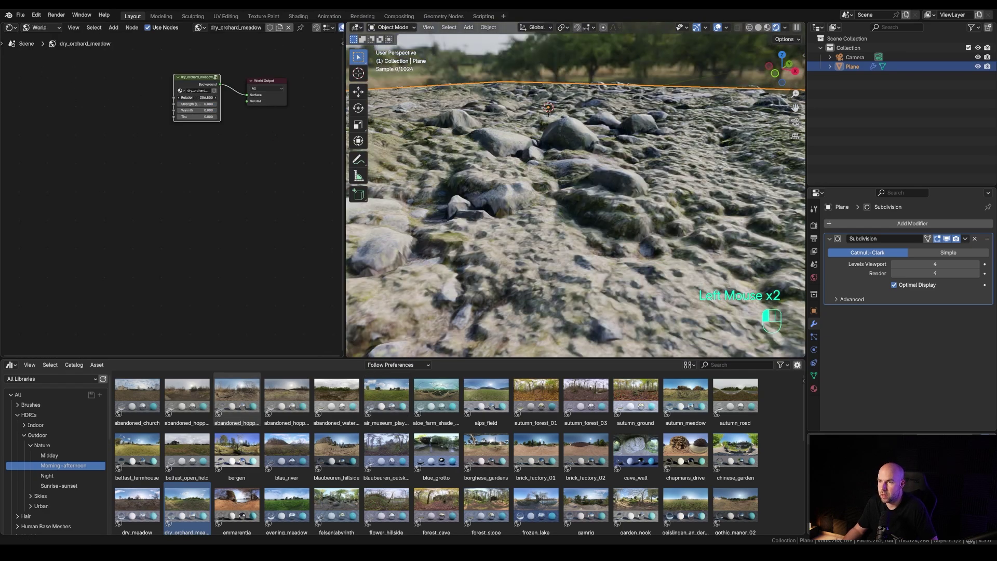
click(185, 514)
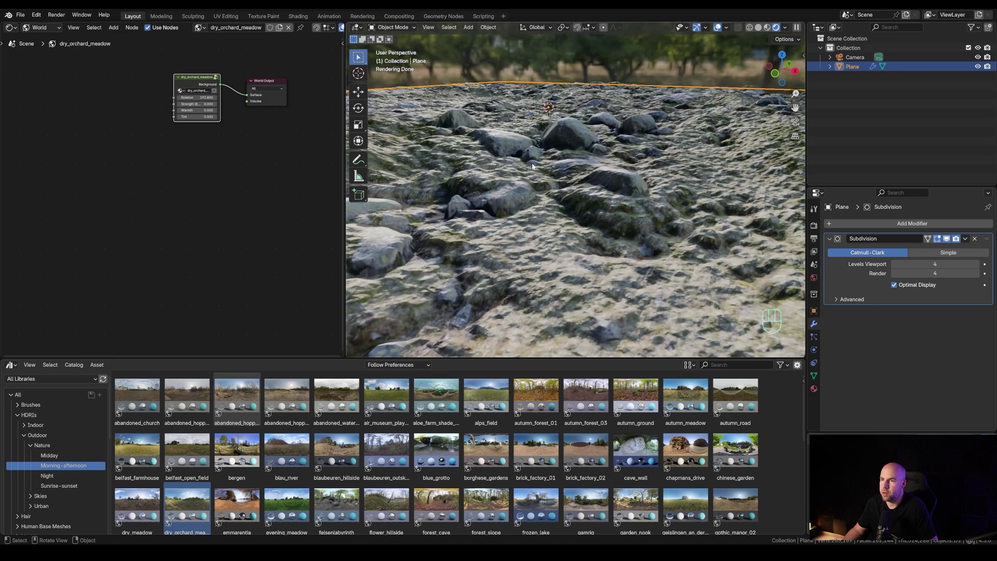
drag(185, 514, 185, 514)
click(185, 513)
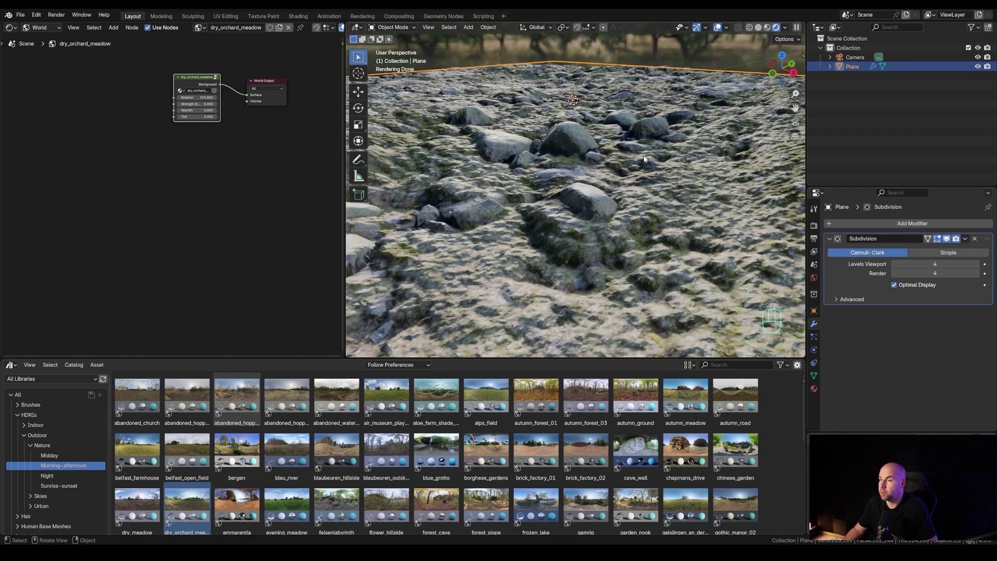
scroll(down, 3)
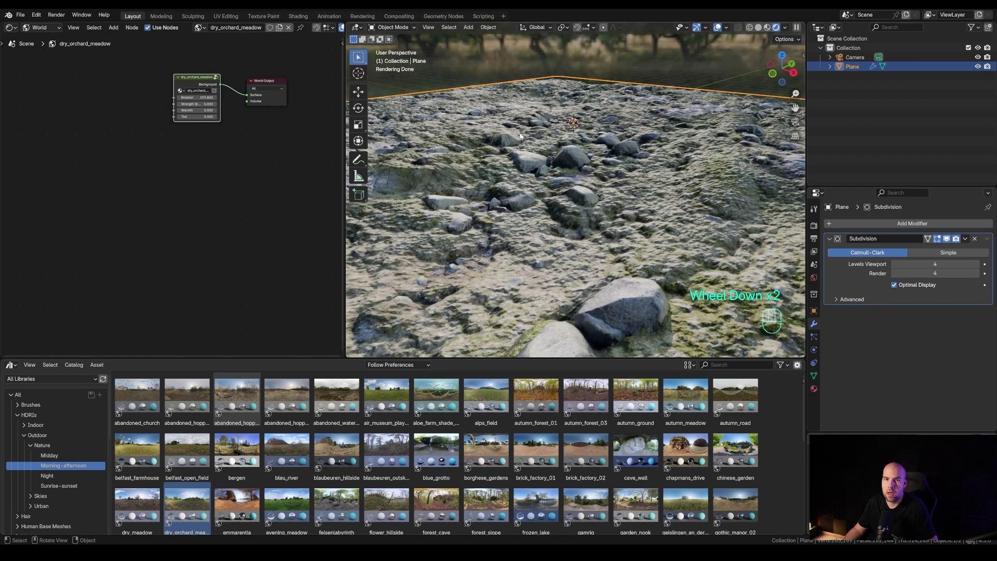
key(z)
scroll(down, 3)
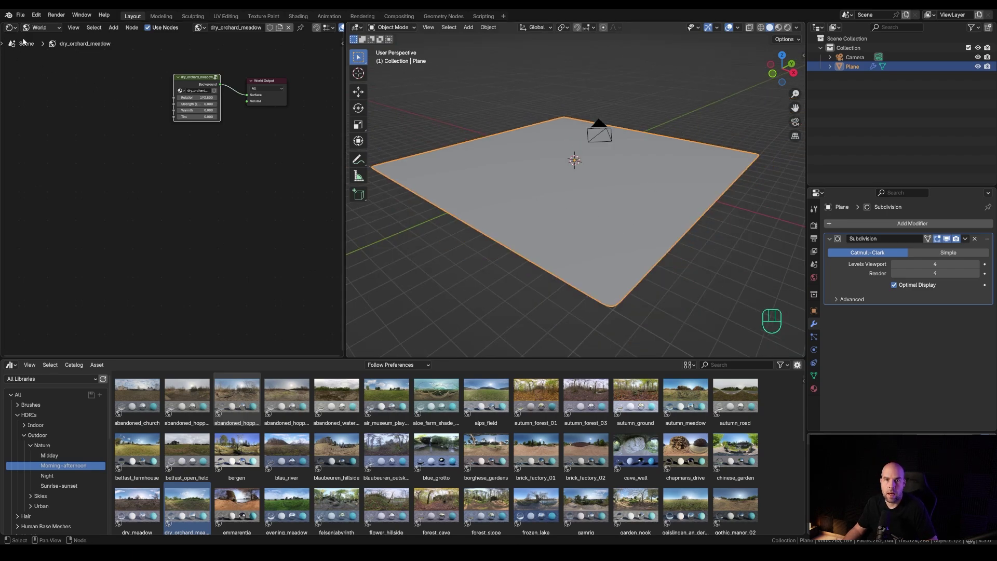
- Show the plane's rocky aerial material nodes and switch the viewport to material preview shading
click(184, 513)
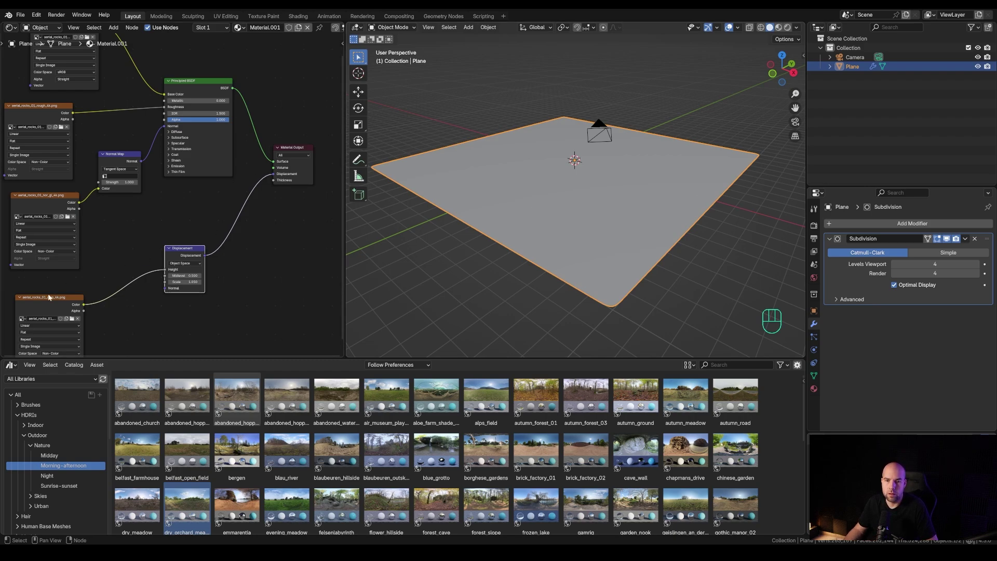
click(185, 514)
click(185, 514)
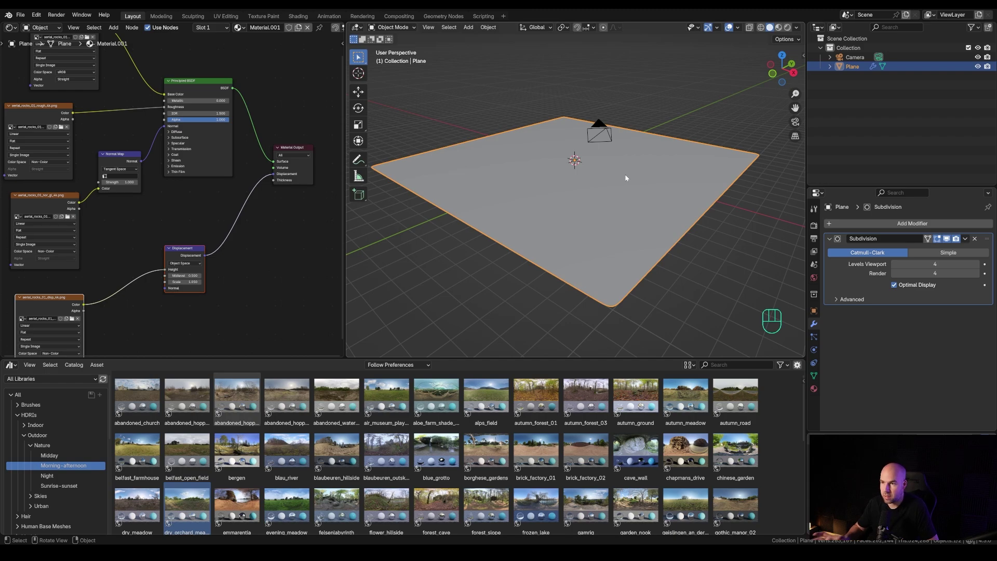
key(z)
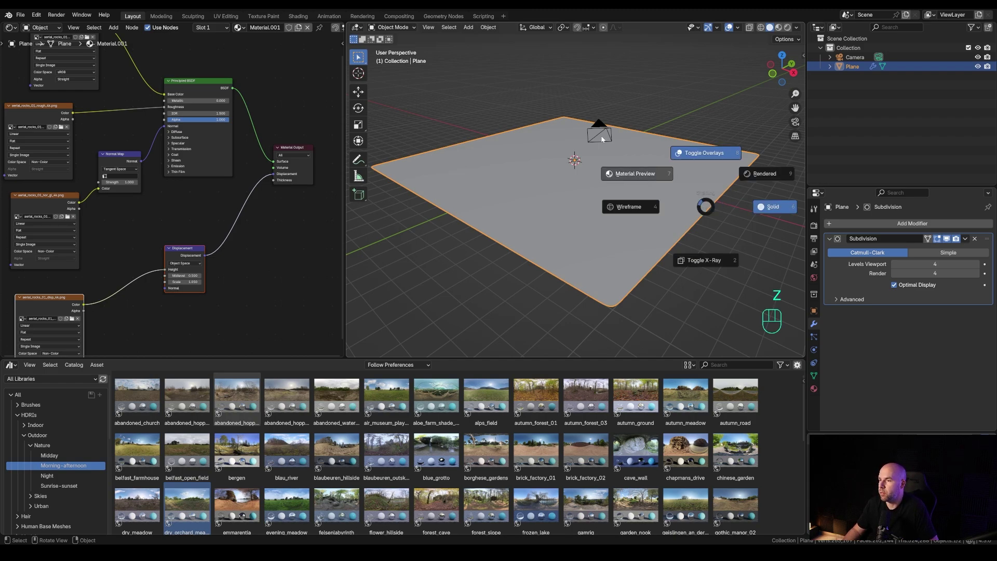
middle_click(384, 404)
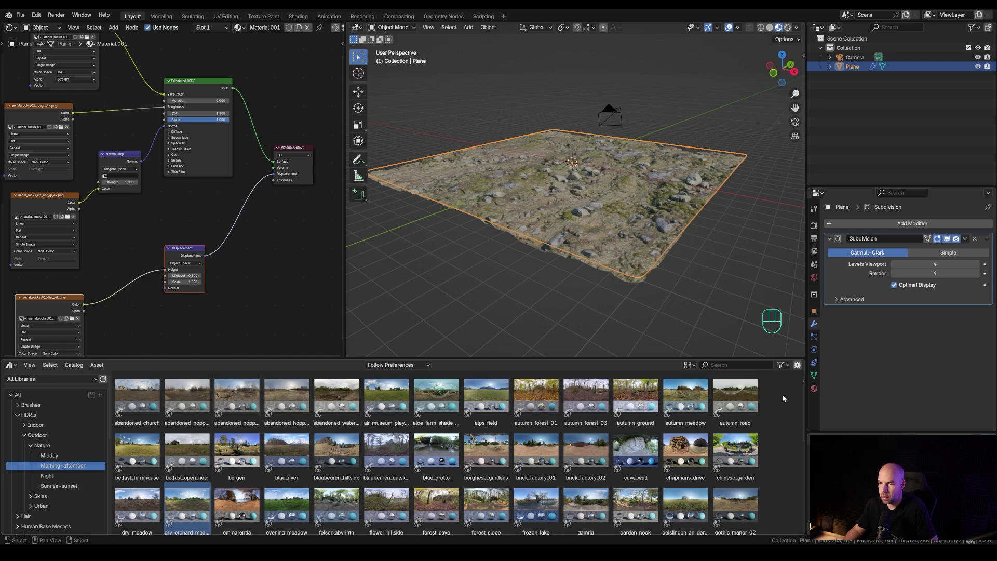
- Browse the botaniq engon particle systems and add the European Meadow A spring summer grass to the plane
key(e)
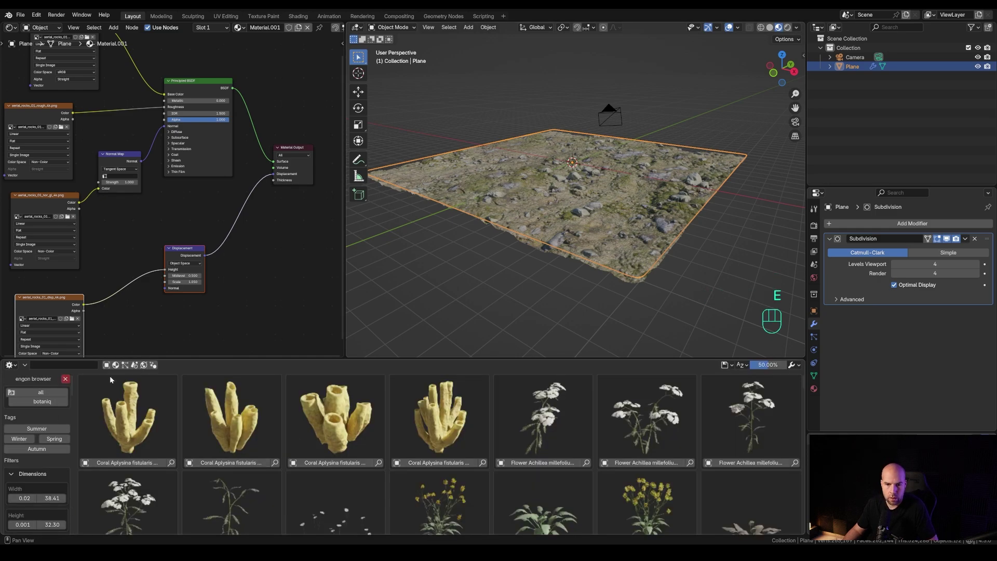
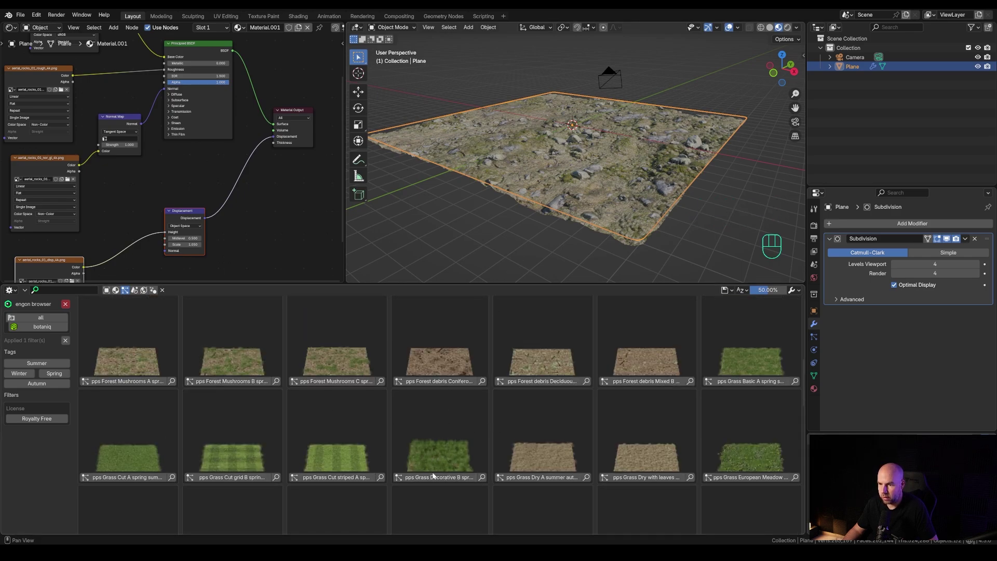
scroll(up, 3)
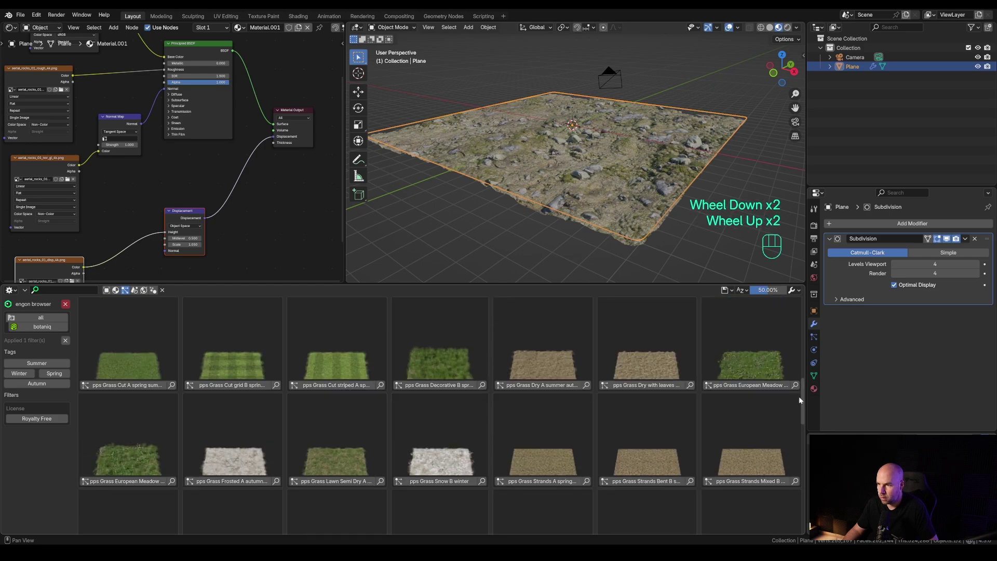
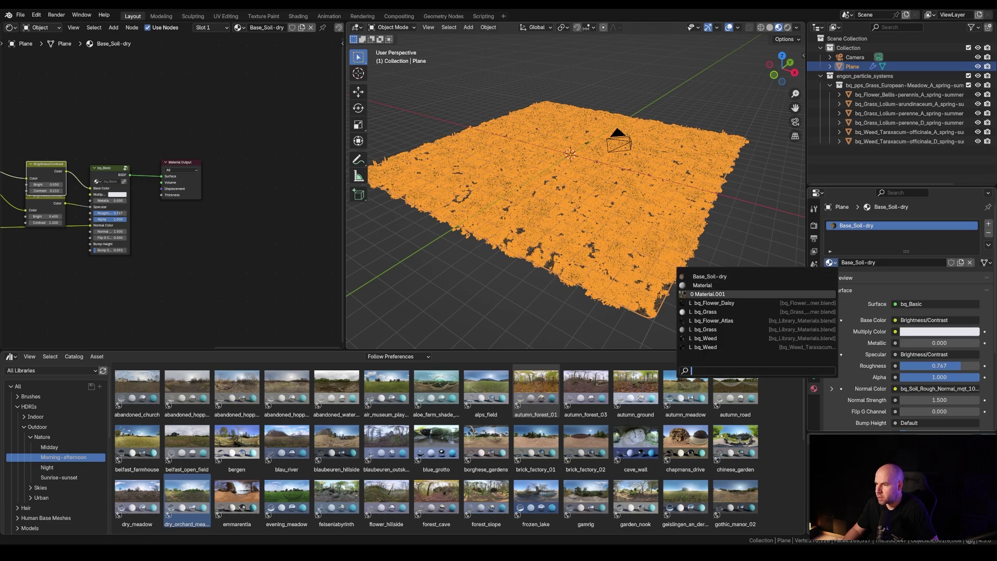
click(711, 298)
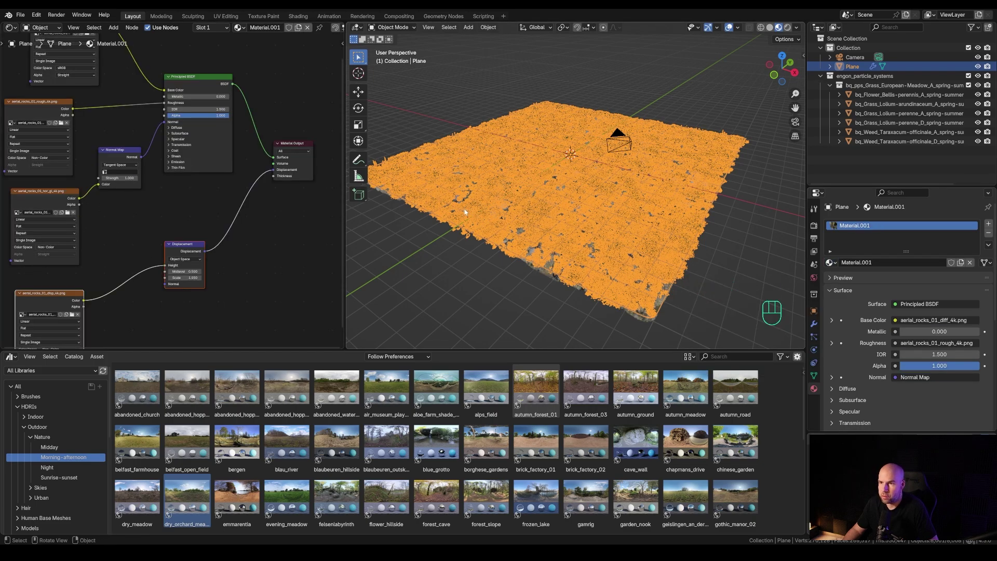
click(506, 302)
scroll(up, 3)
drag(636, 227, 634, 200)
middle_click(596, 213)
- Inspect the meadow grass covering the terrain from several angles and select the grass particle object
scroll(down, 3)
drag(621, 193, 619, 186)
scroll(up, 3)
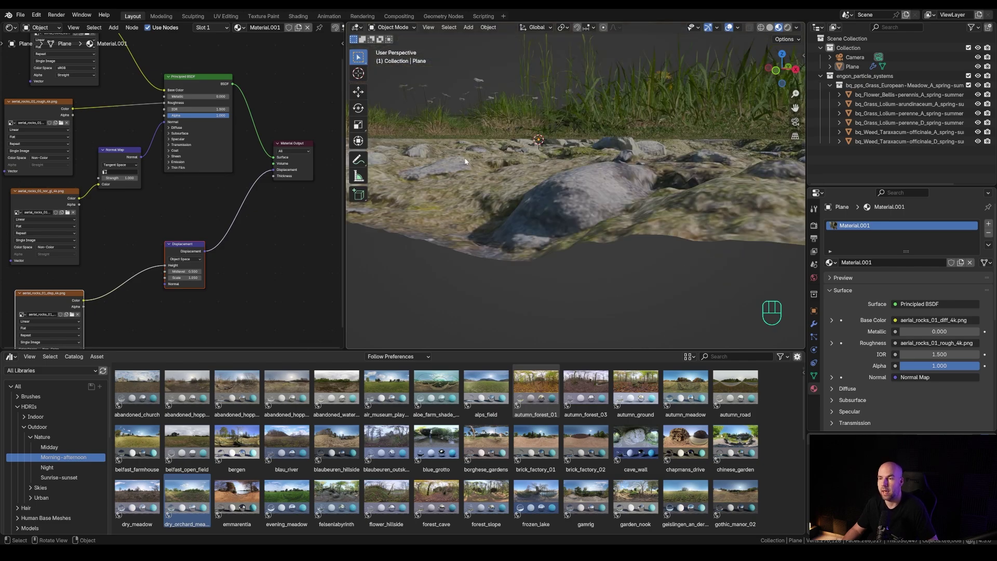
drag(511, 154, 511, 168)
scroll(down, 3)
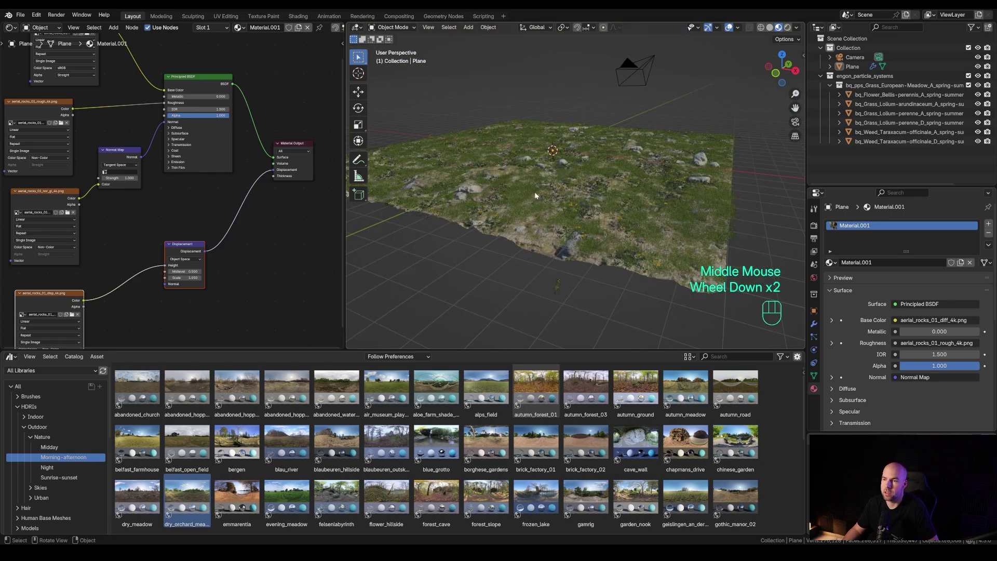
key(z)
drag(574, 196, 592, 157)
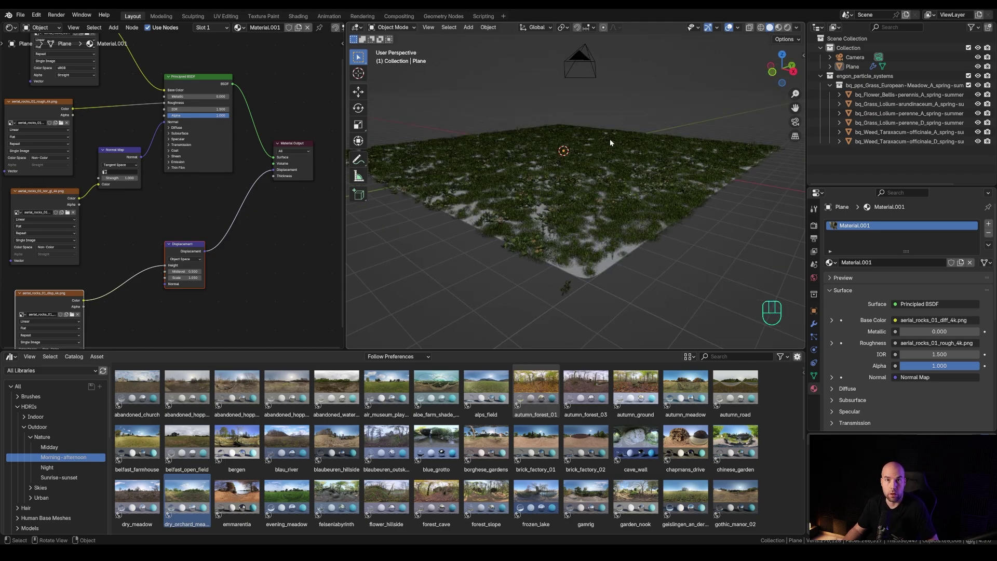
scroll(up, 3)
middle_click(557, 195)
scroll(down, 3)
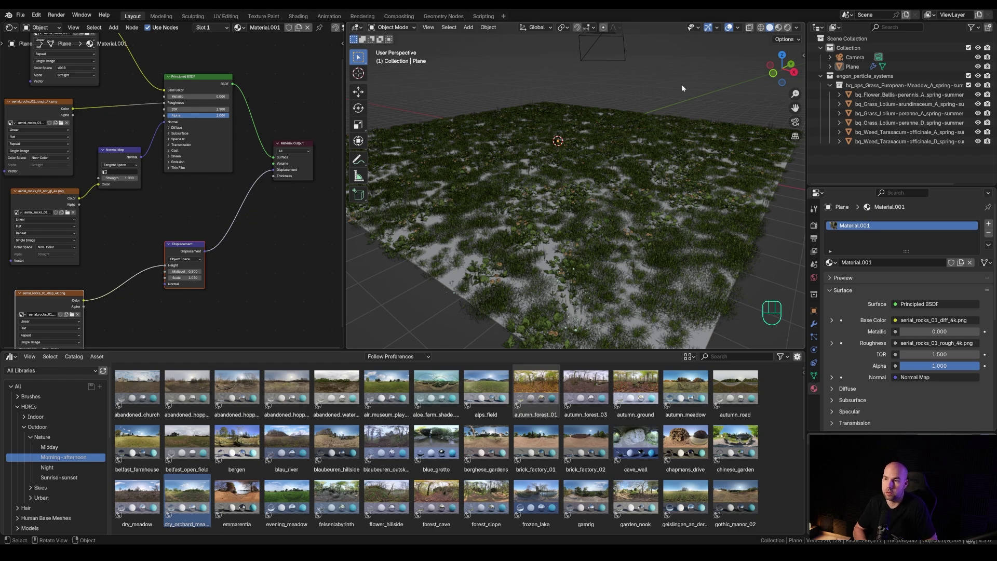
click(608, 183)
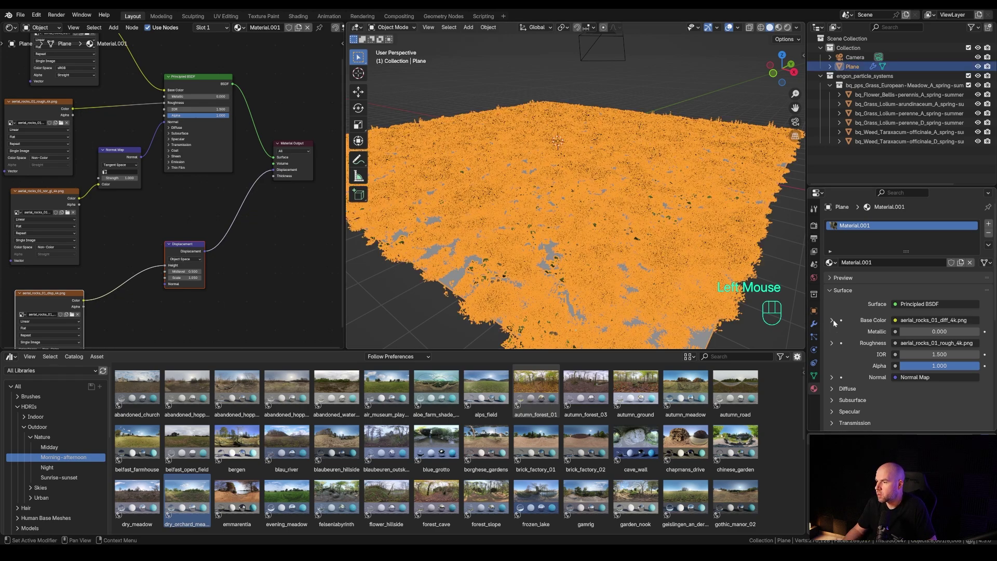
- Raise the plane's displacement into rolling hills and bring the Car Rig collection into the scene
drag(815, 341, 965, 225)
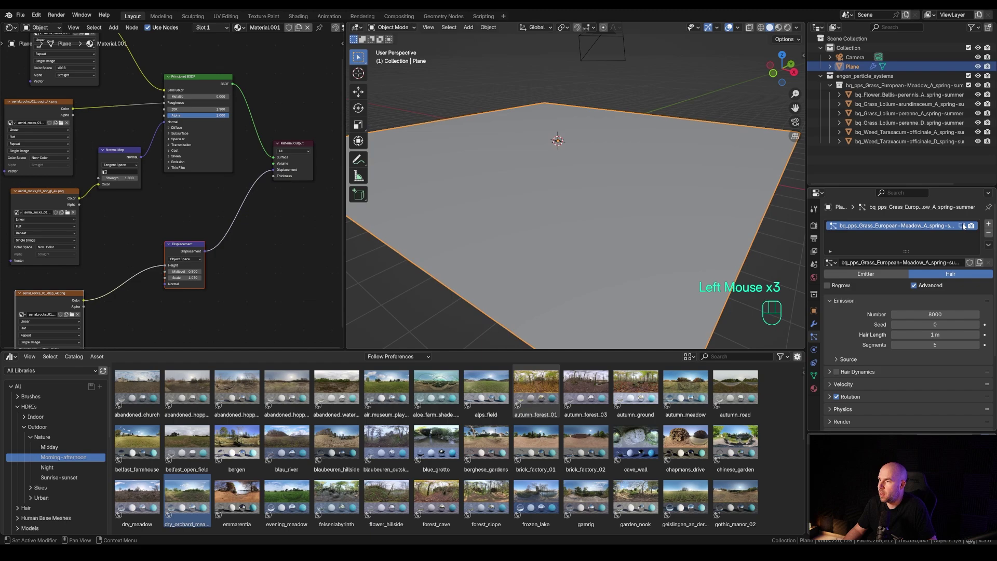
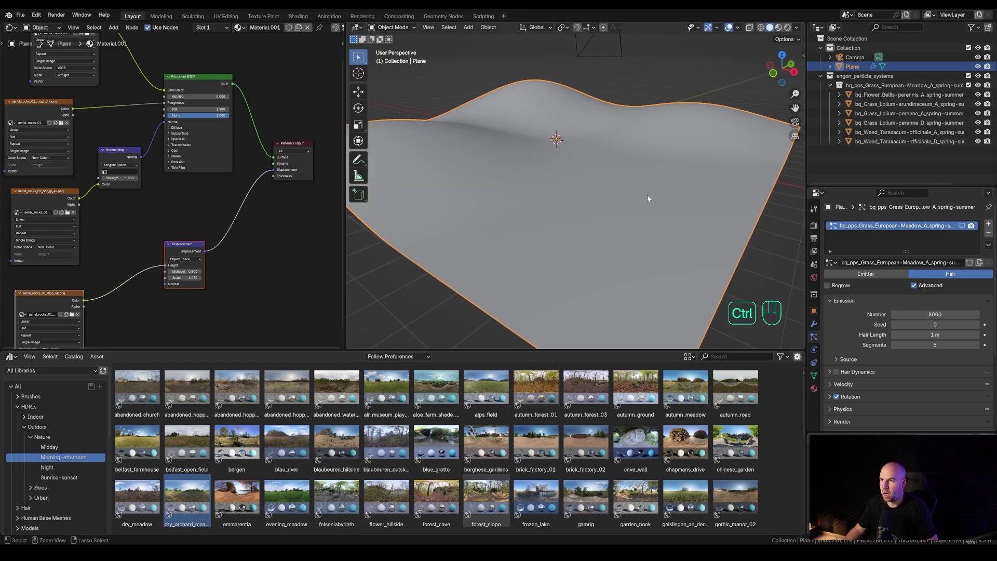
key(ctrl+v)
middle_click(602, 215)
- Select the Car Rig, enter Pose Mode and pick its Root control bone
scroll(down, 3)
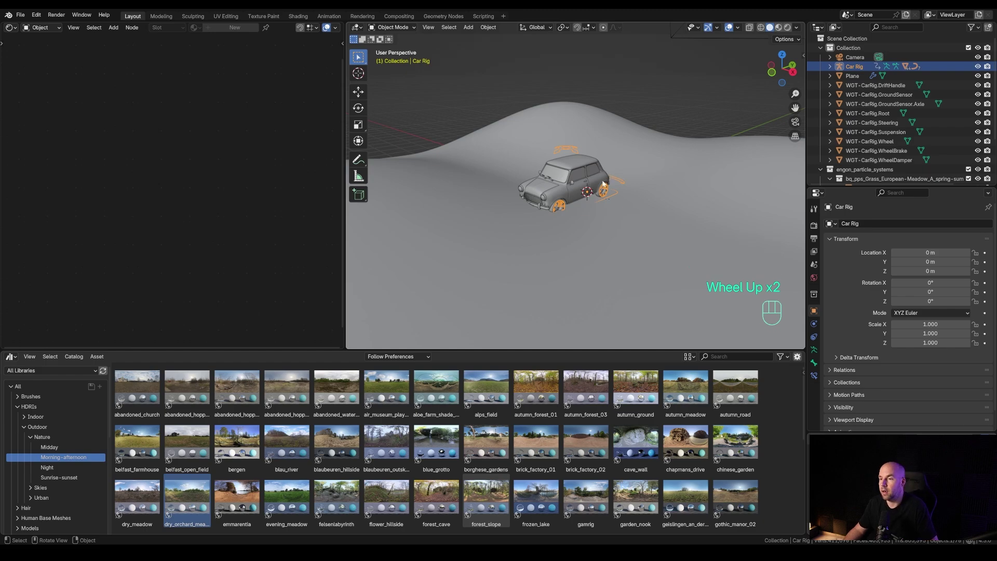
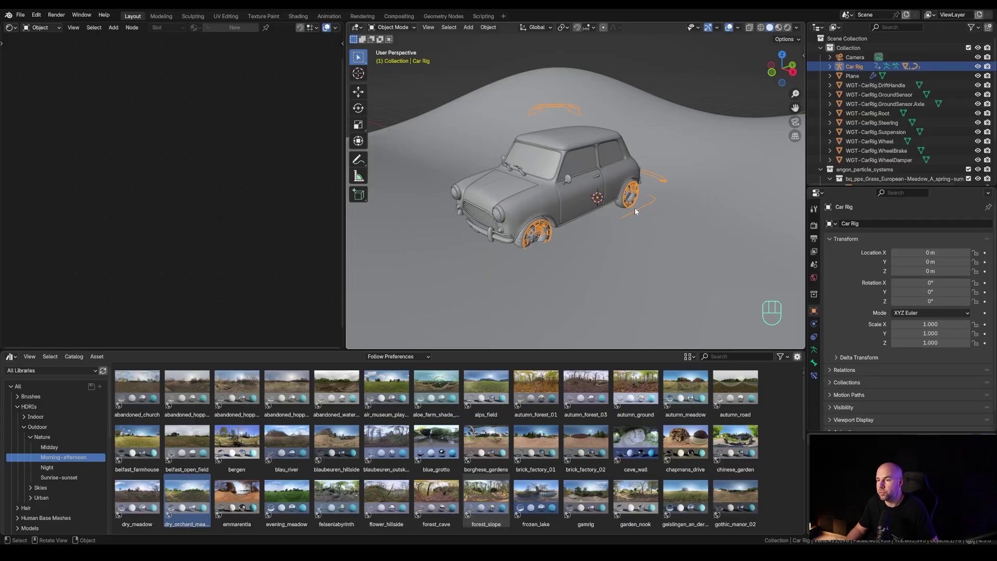
scroll(up, 3)
scroll(down, 3)
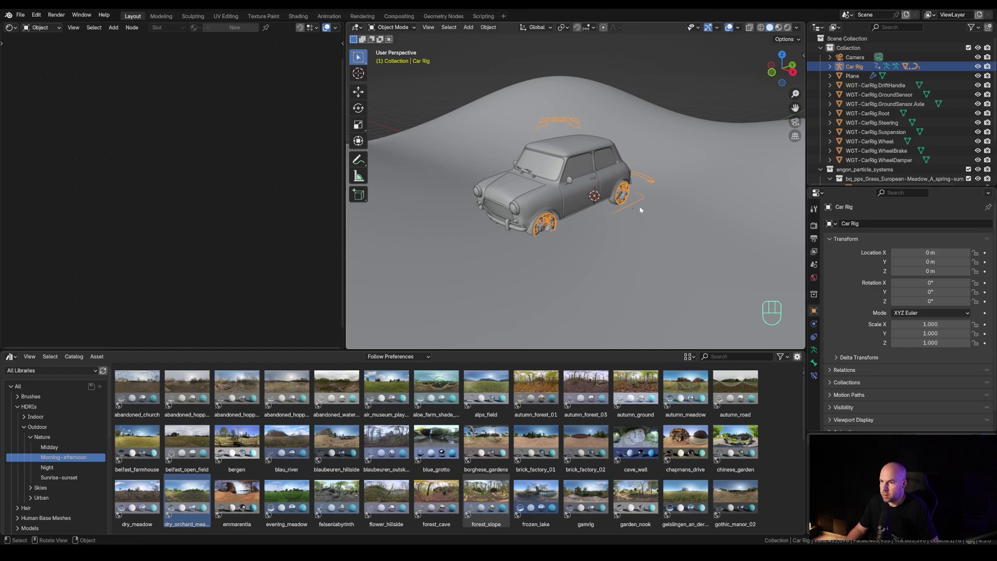
key(ctrl+Tab)
click(632, 210)
key(g)
key(z)
click(630, 186)
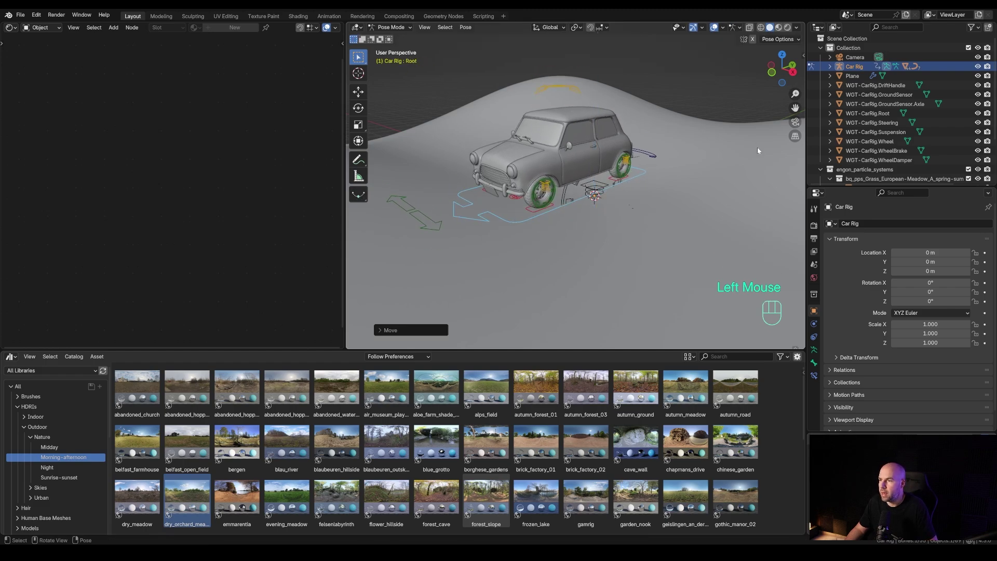
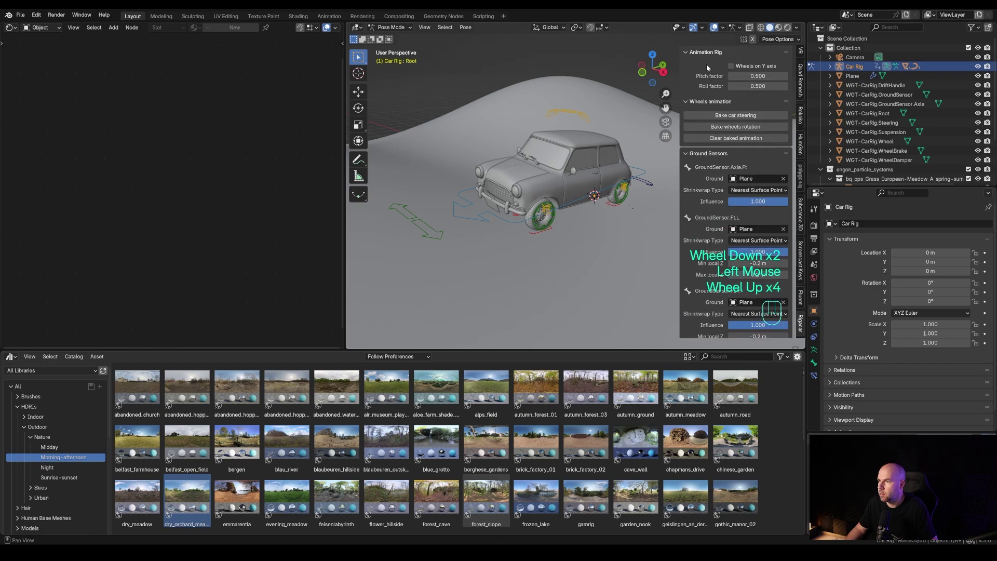
- Move the Mini's root bone forward along Y onto the hills and save the project
key(n)
click(593, 199)
click(586, 198)
key(g)
key(y)
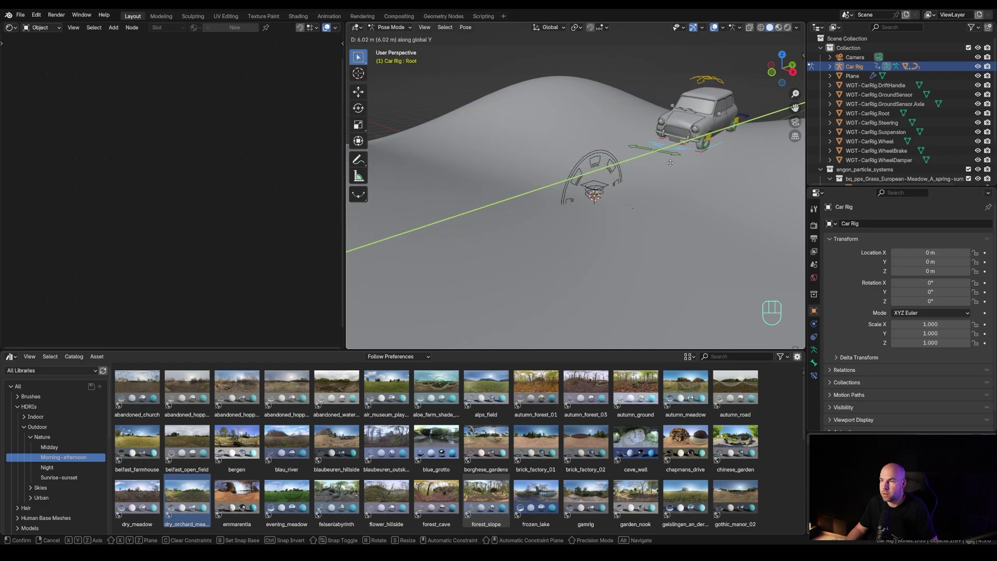
click(664, 168)
key(g)
key(z)
middle_click(570, 237)
key(ctrl+s)
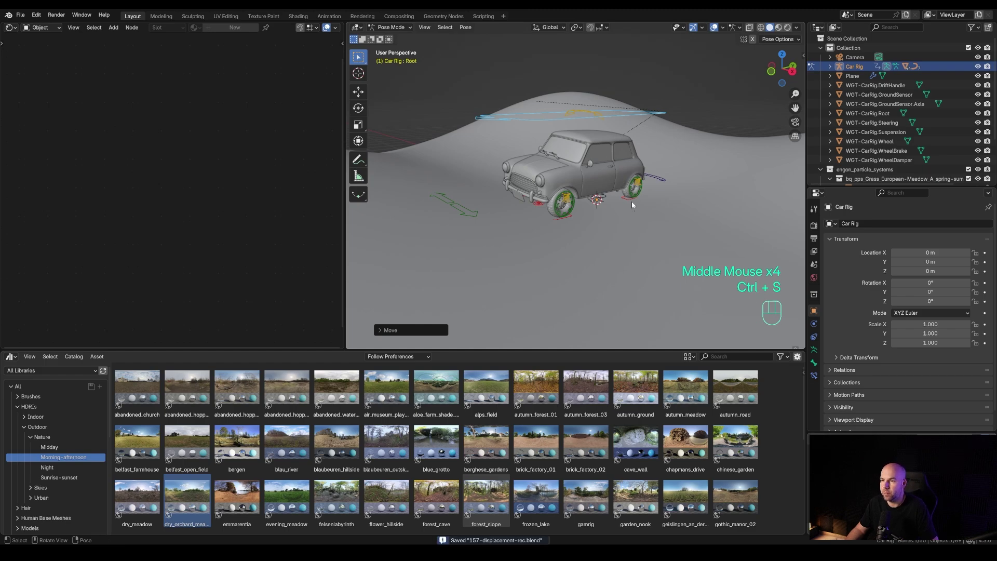
- In material preview, drive the car further across the rocks along Y, then select the terrain plane
key(z)
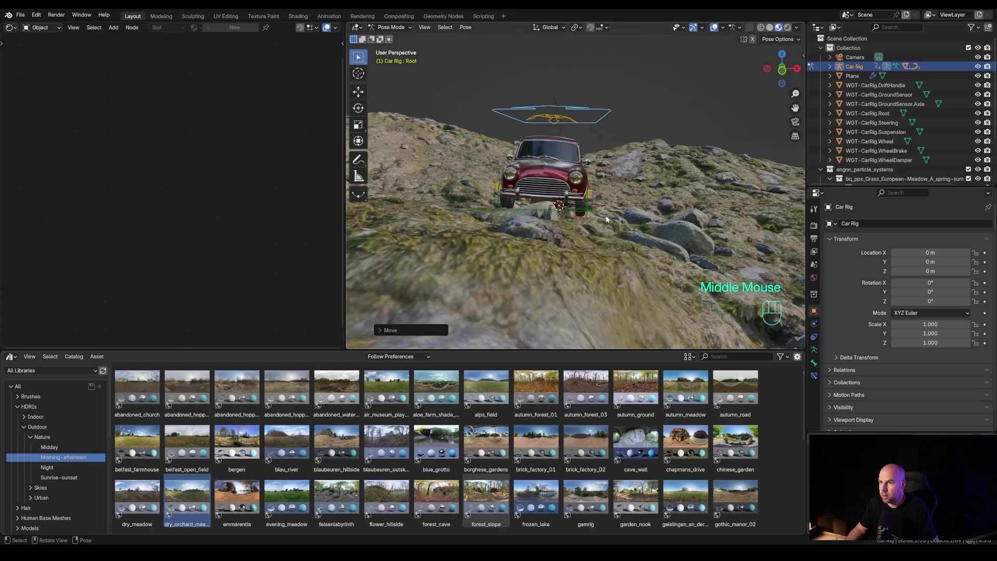
drag(694, 219, 527, 227)
key(g)
key(y)
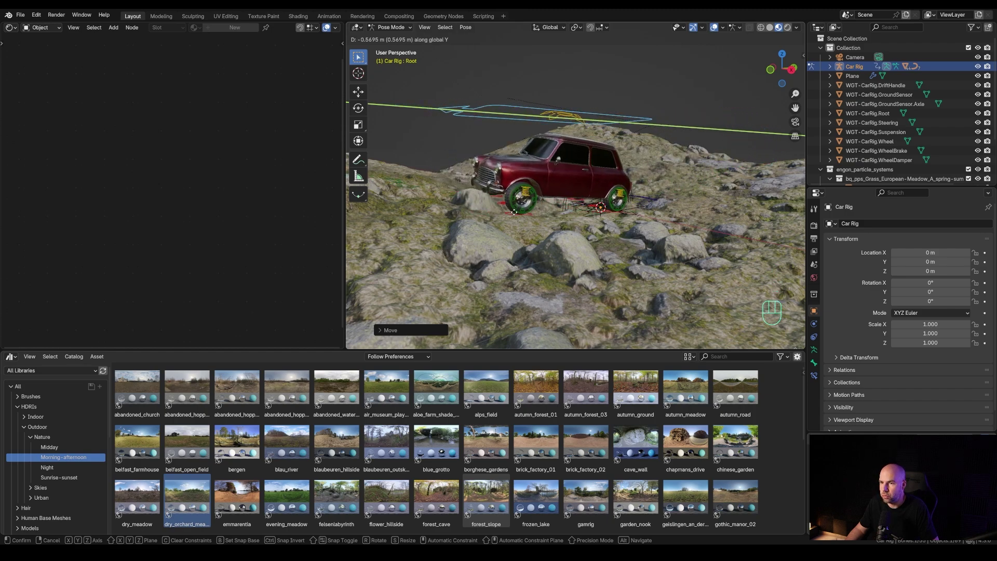
drag(541, 224, 565, 219)
key(ctrl+Tab)
click(639, 254)
scroll(down, 3)
drag(626, 233, 275, 172)
click(274, 174)
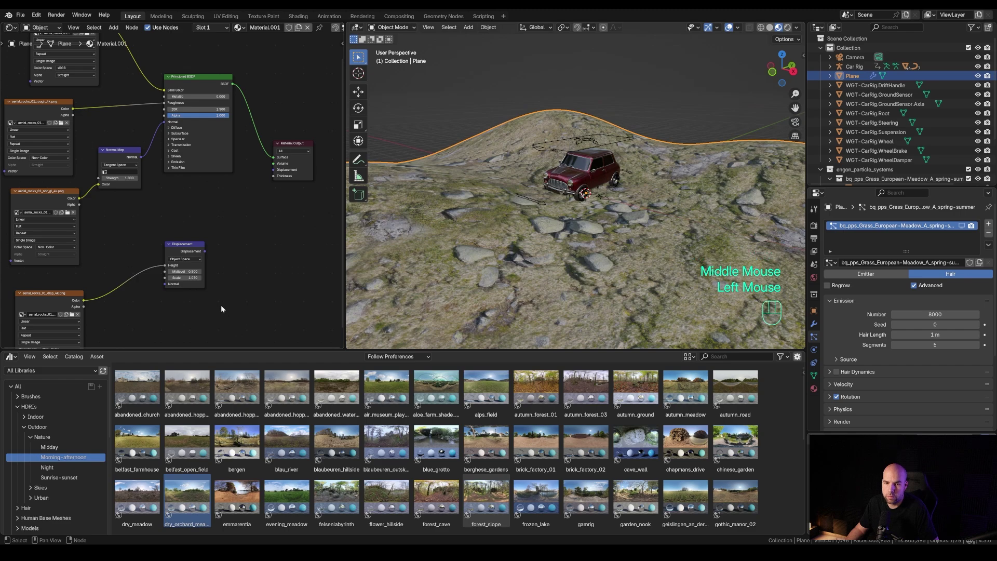
- Delete the Displacement node from the terrain material and reframe the node layout
drag(45, 276, 143, 319)
click(181, 238)
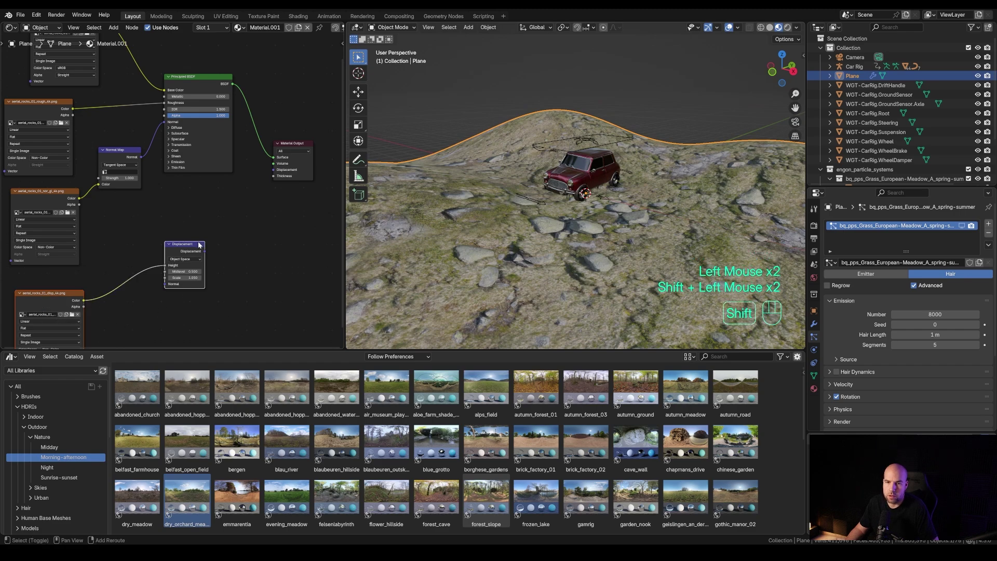
key(x)
middle_click(215, 210)
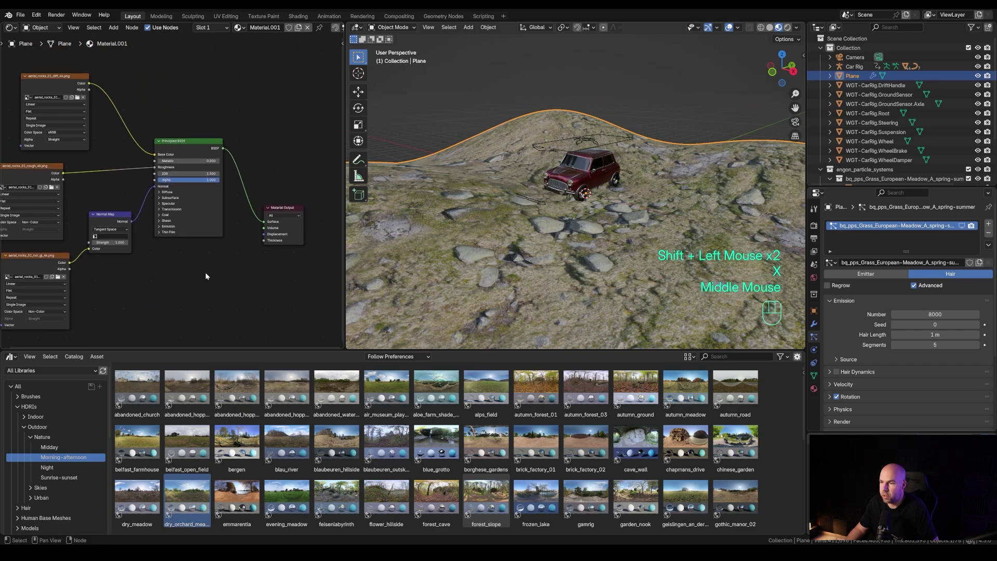
- Add a Displace modifier above the grass particle system and create a new texture for it
click(818, 329)
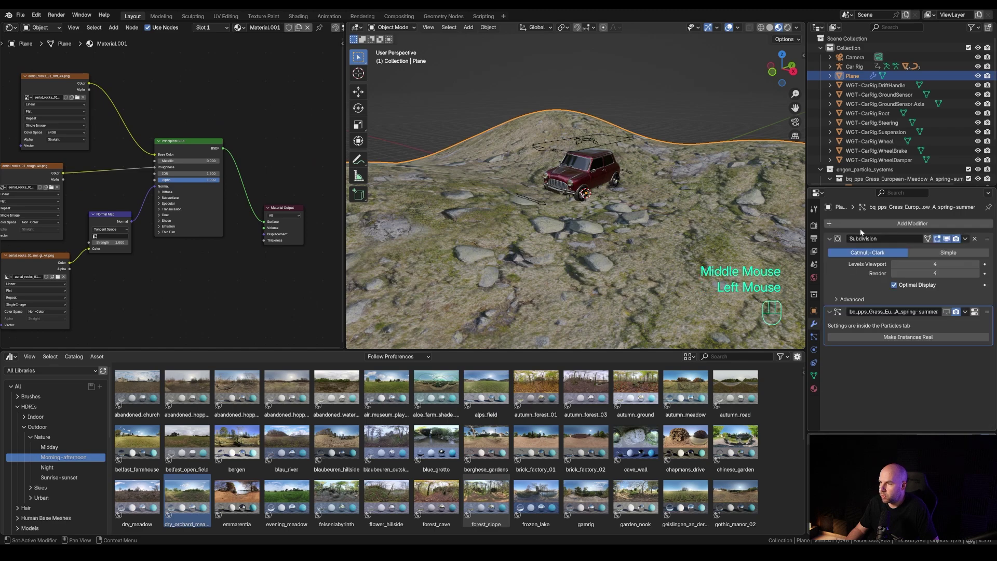
drag(848, 225, 899, 263)
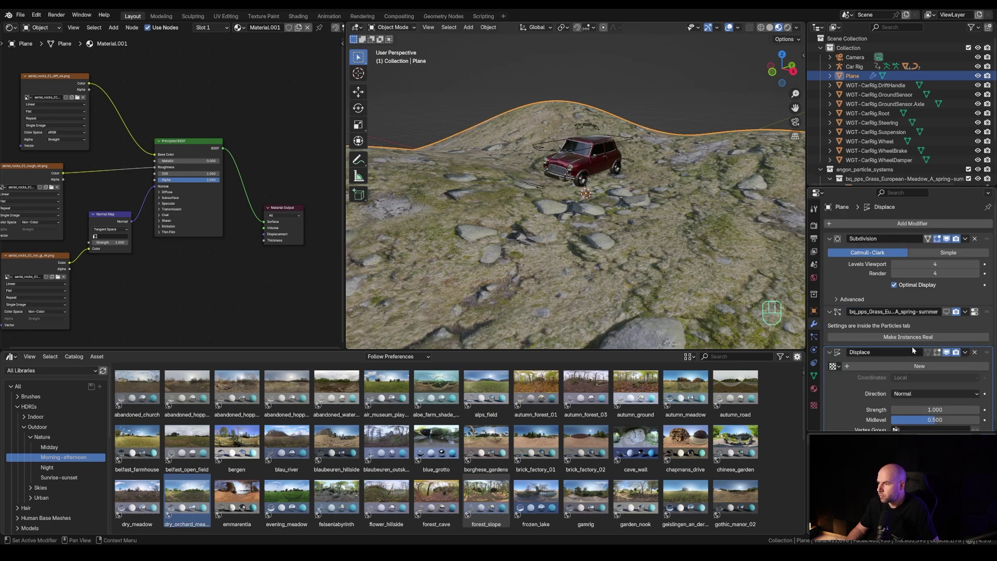
drag(988, 353, 987, 312)
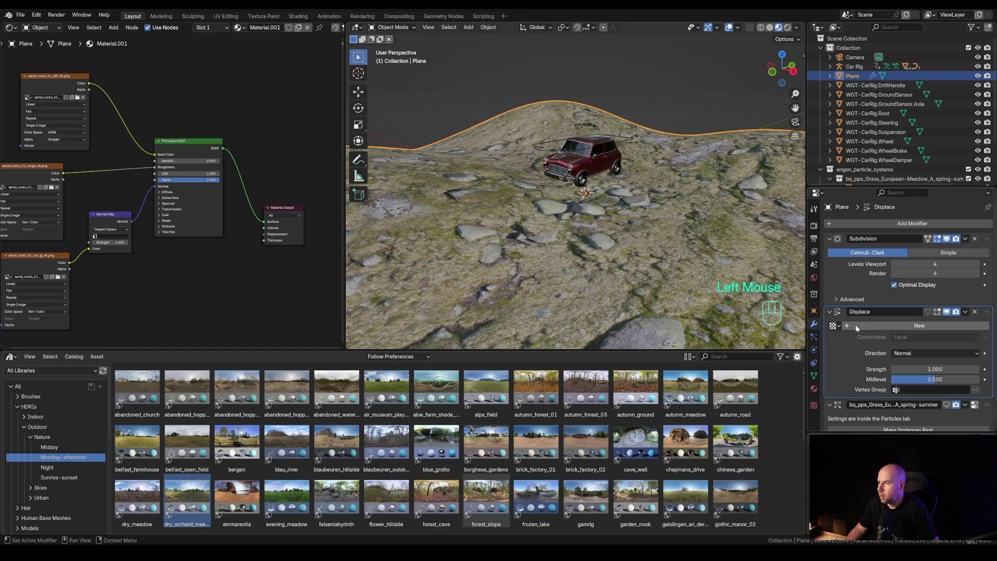
click(855, 325)
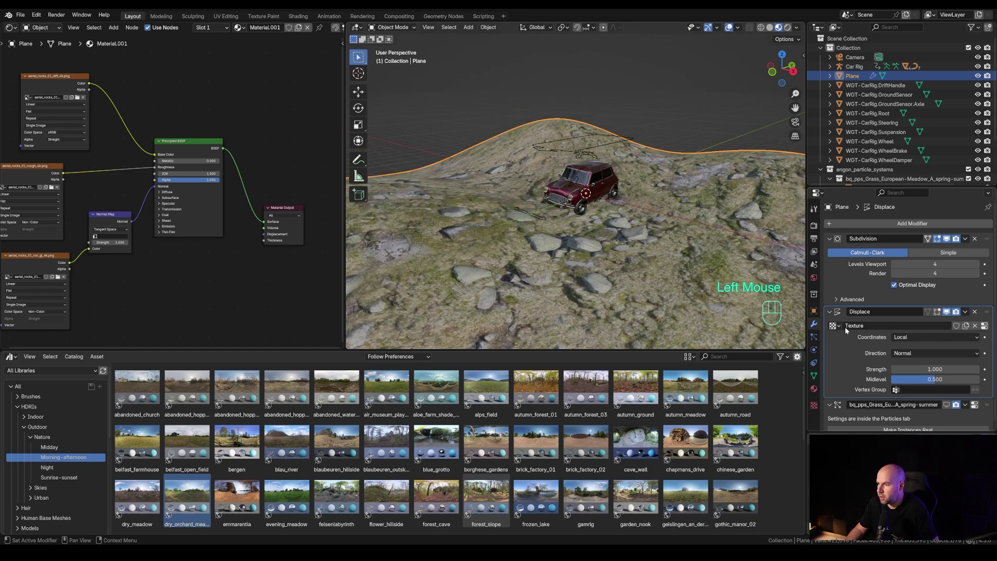
- Load the aerial_rocks displacement PNG into the texture and inspect the spiky displaced terrain
drag(838, 329, 733, 411)
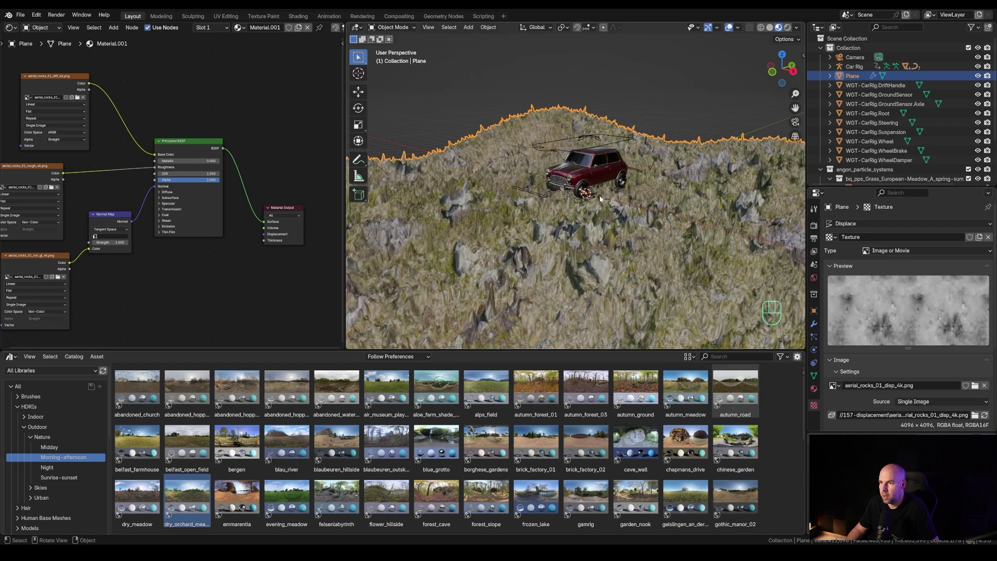
drag(616, 218, 584, 248)
scroll(up, 3)
scroll(down, 3)
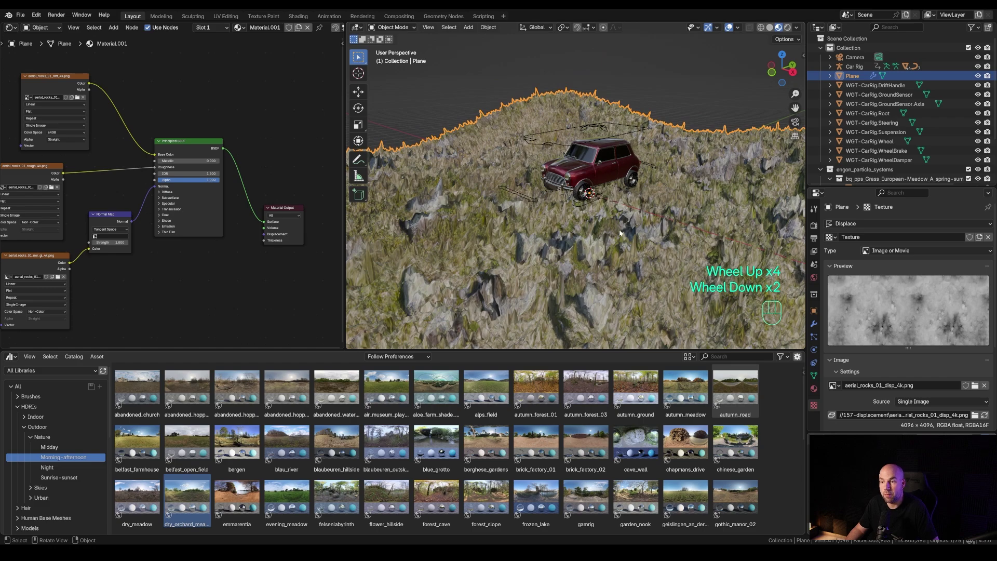
drag(642, 226, 633, 239)
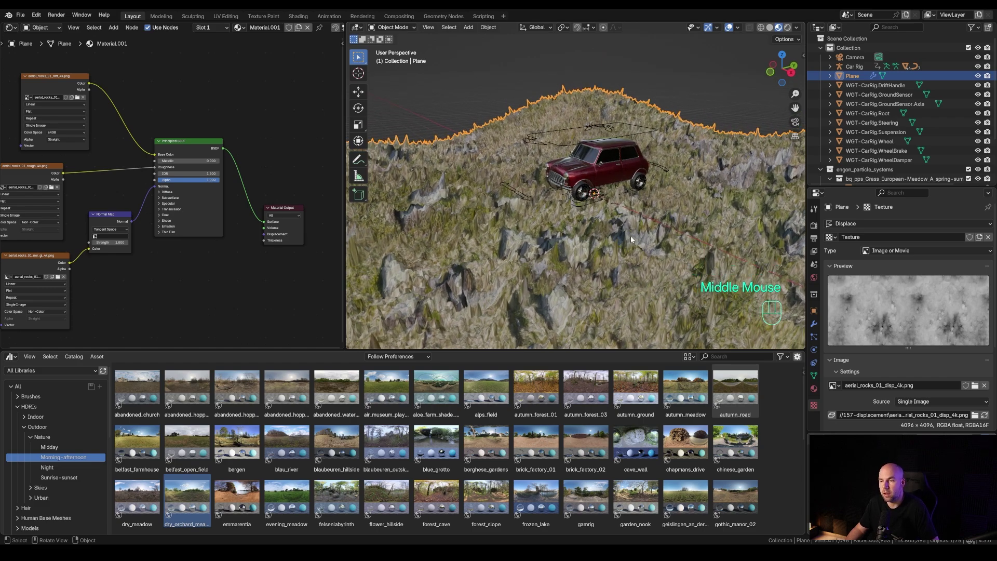
- Set the Displace modifier's coordinates from Local to UV so large rocks rise from the plane
click(820, 326)
scroll(down, 3)
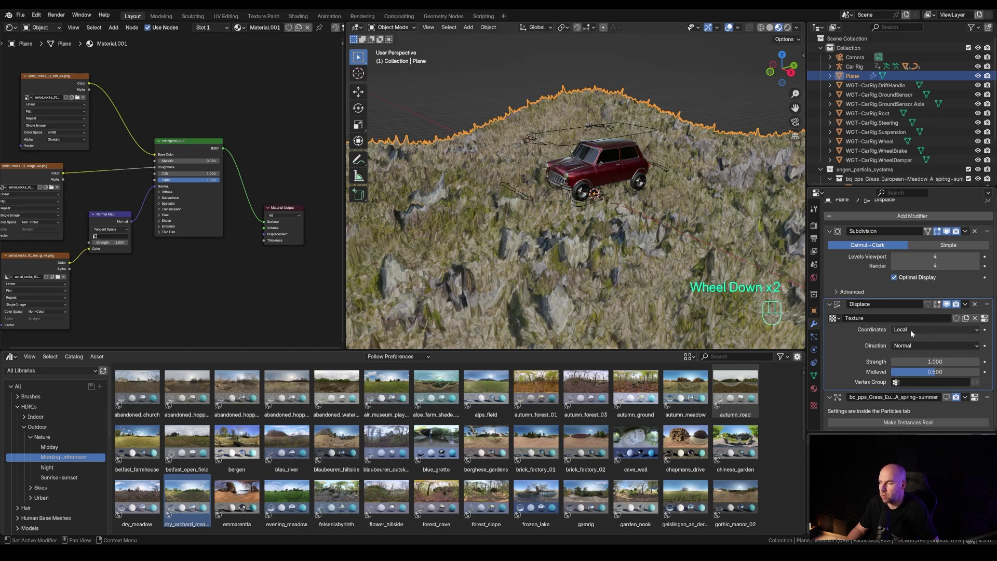
drag(910, 332, 774, 316)
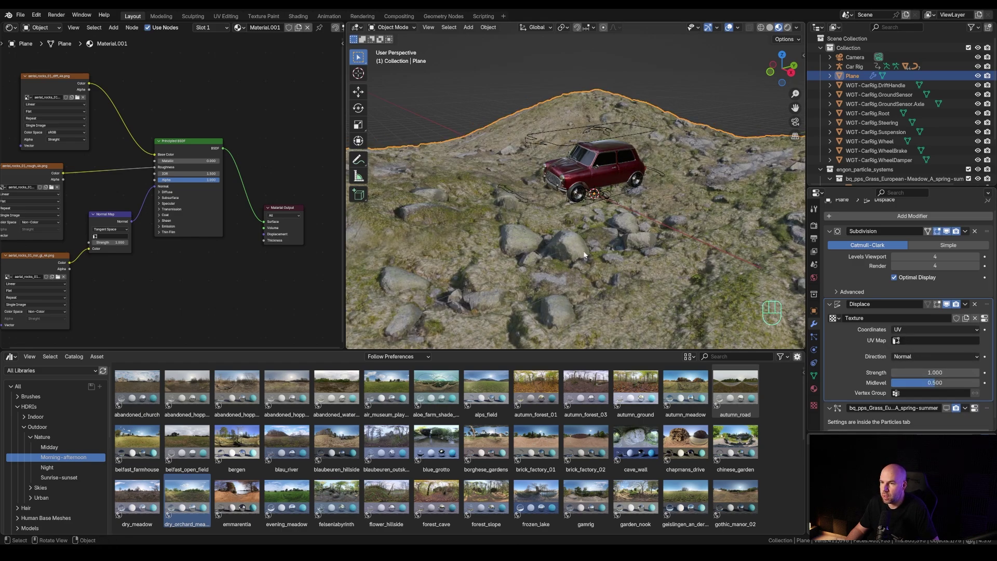
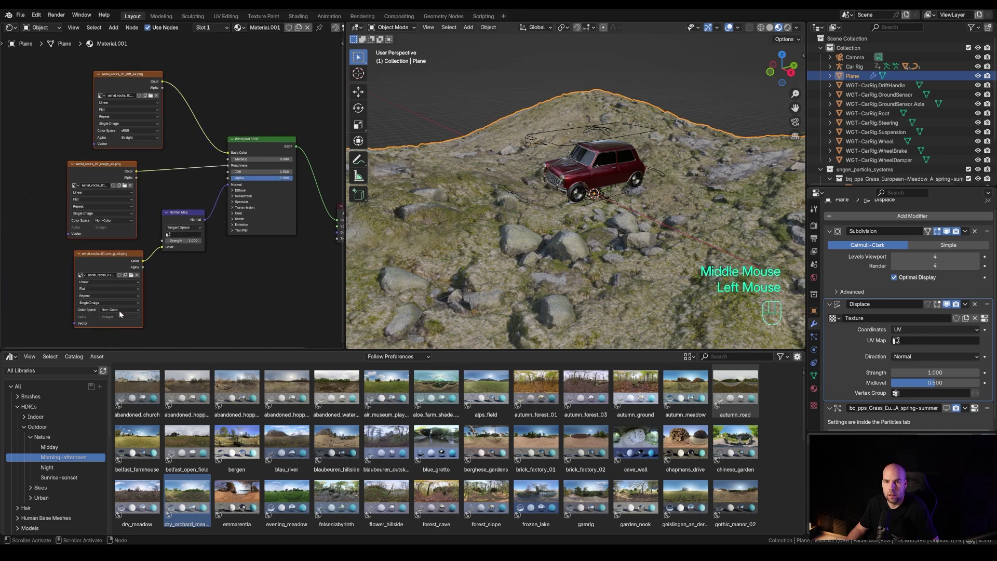
- Move the diffuse Image Texture node left to tidy the terrain material layout
double_click(132, 78)
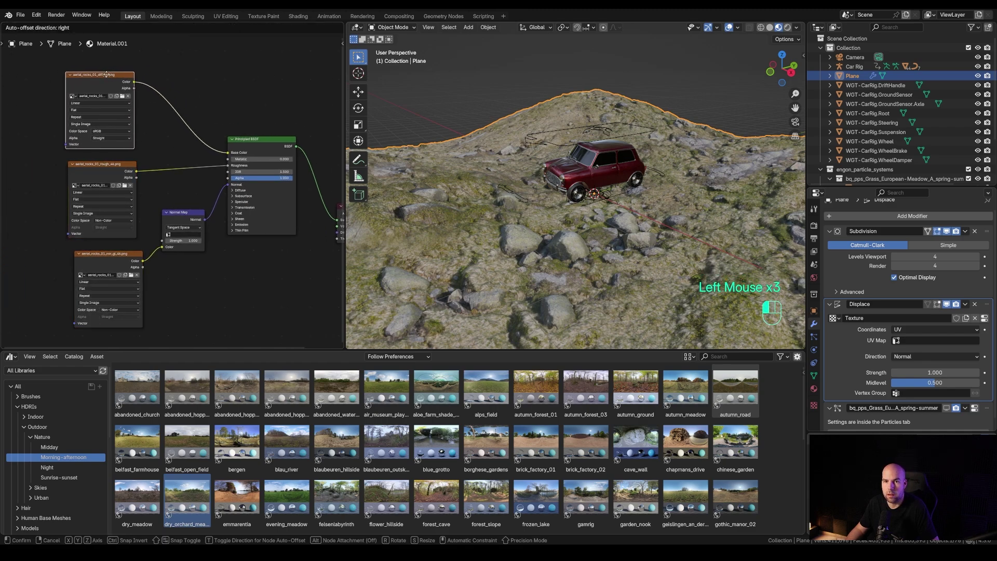
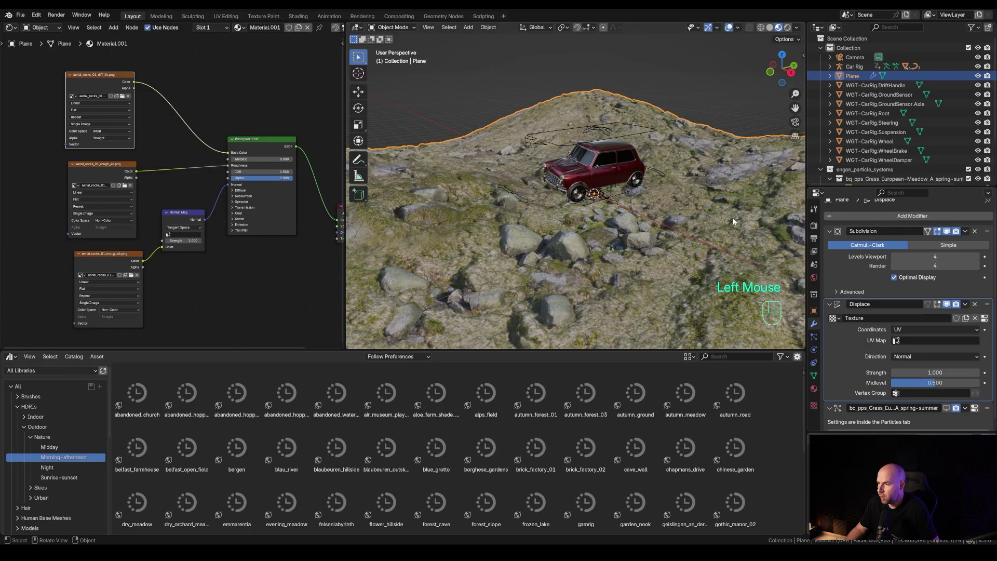
- Switch to solid view and shade the displaced rocky terrain smooth, inspecting it around the car
scroll(up, 3)
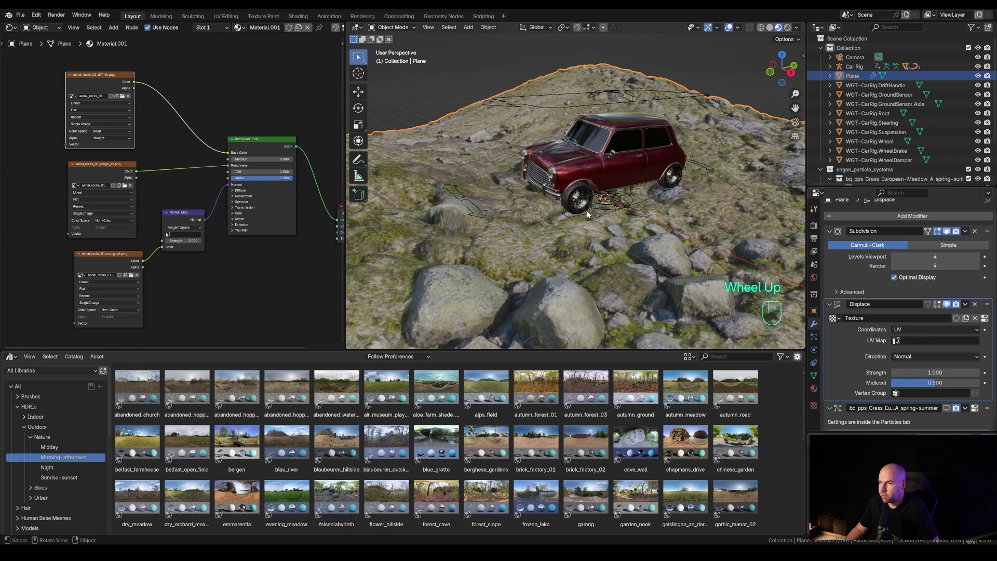
key(z)
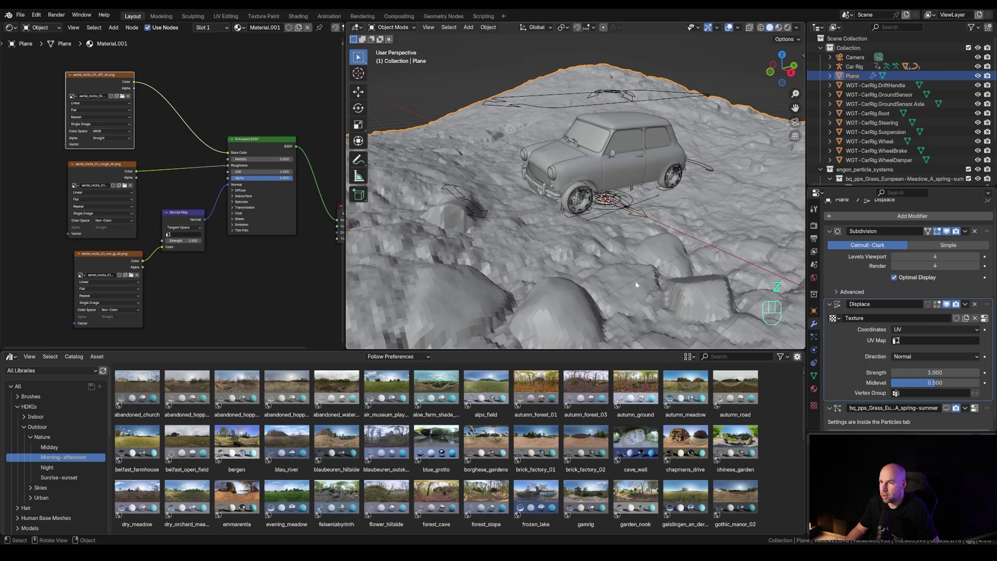
drag(572, 256, 660, 262)
scroll(down, 3)
drag(706, 245, 642, 250)
scroll(down, 3)
scroll(up, 3)
middle_click(671, 253)
scroll(up, 3)
drag(489, 214, 457, 214)
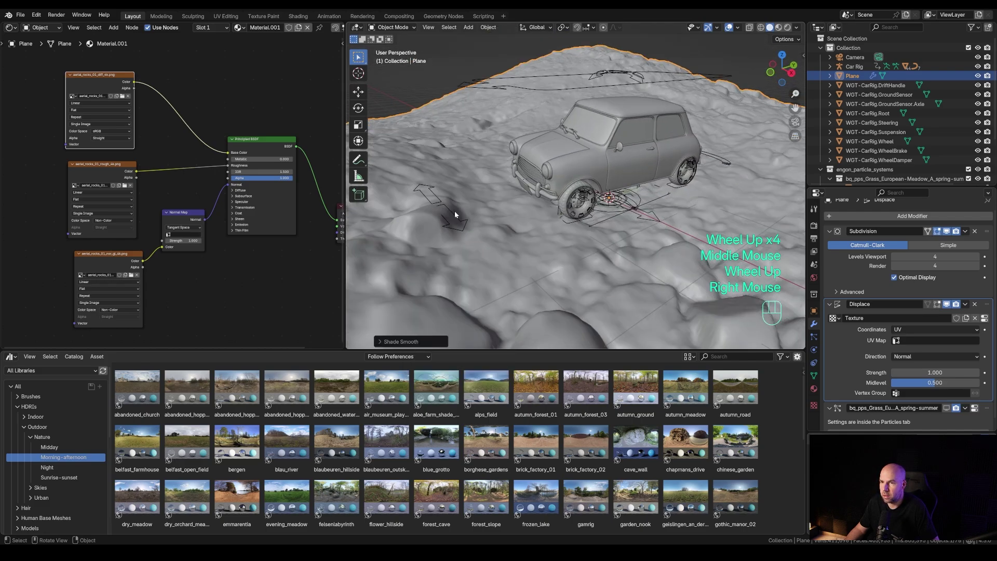
scroll(down, 3)
drag(575, 259, 600, 246)
scroll(down, 3)
drag(616, 246, 591, 248)
scroll(up, 3)
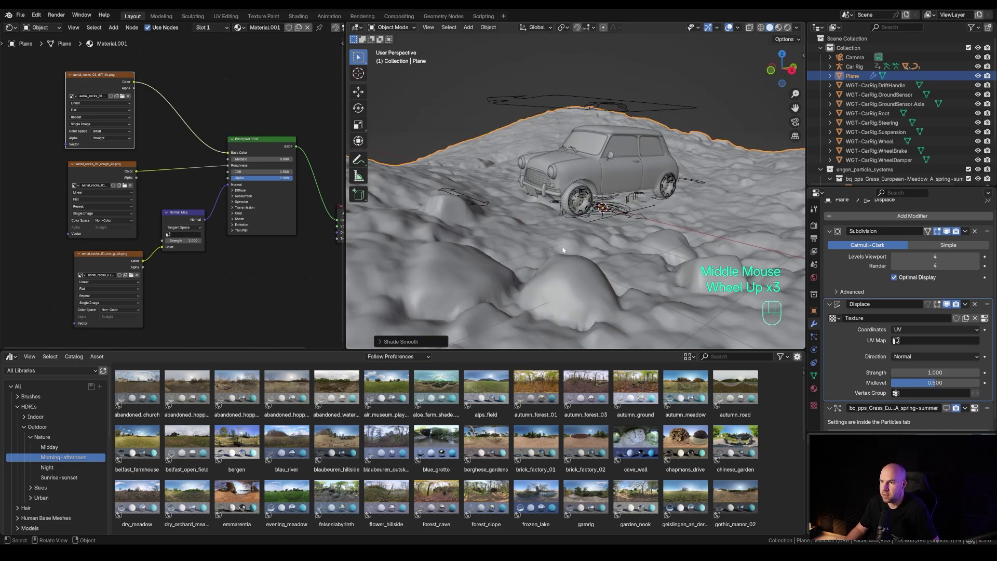
- Return the Car Rig to Pose Mode and start moving its root control over the rocks
key(ctrl+shift+Tab)
scroll(down, 3)
middle_click(601, 189)
scroll(down, 3)
middle_click(597, 186)
key(ctrl+Tab)
key(g)
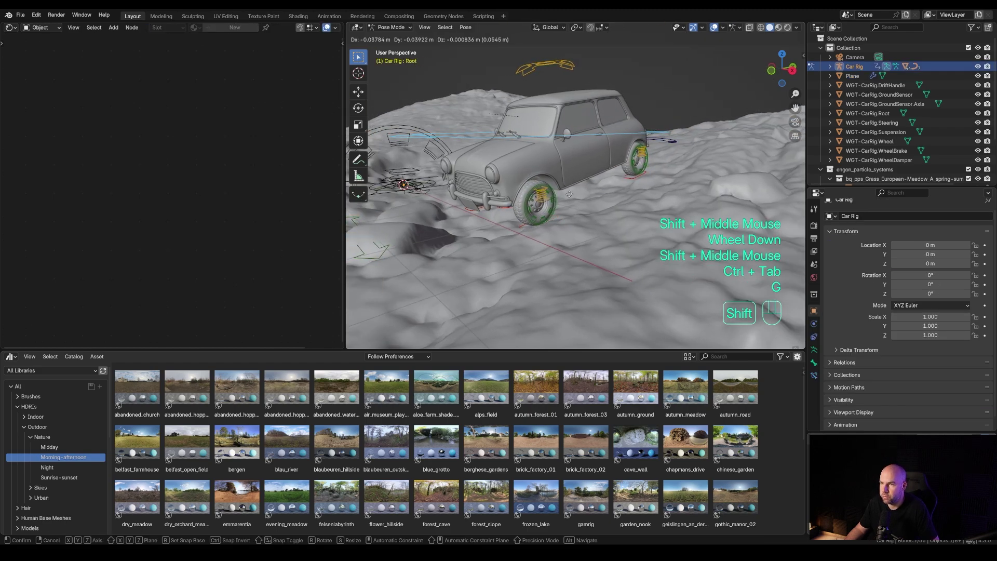
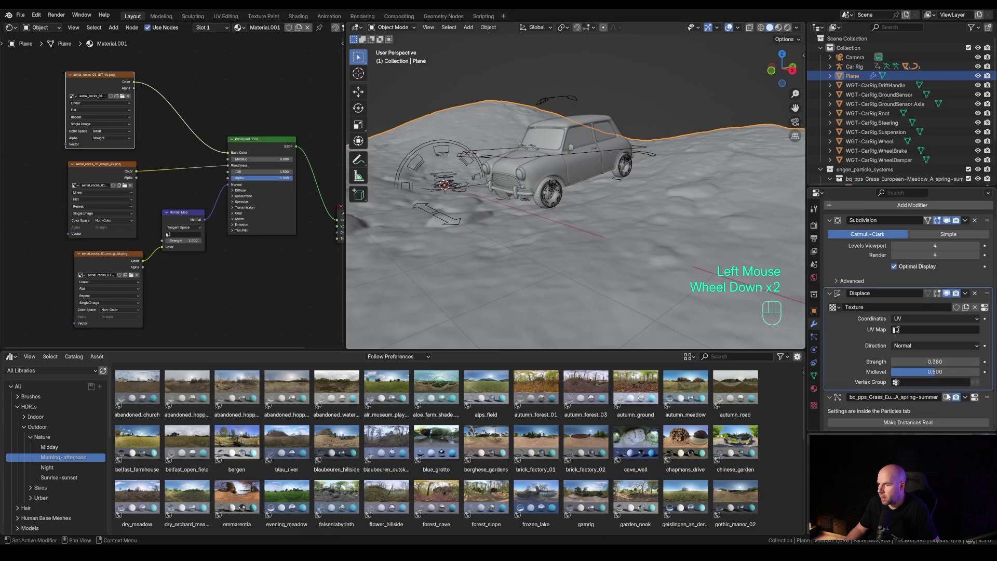
- Orbit across the terrain and back toward the car before switching shading
click(951, 397)
click(654, 63)
drag(608, 225, 625, 219)
scroll(down, 3)
drag(625, 218, 619, 217)
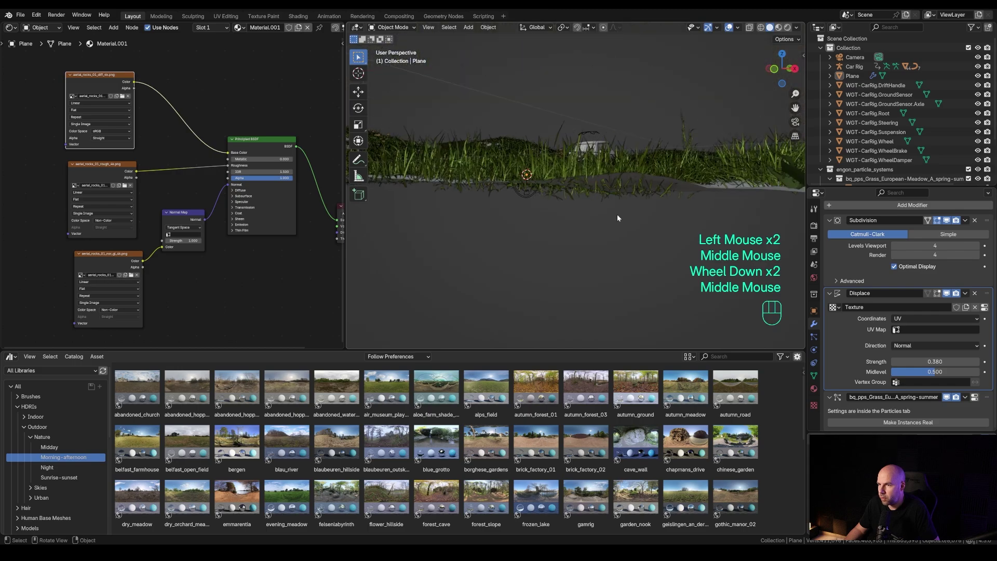
middle_click(595, 189)
drag(604, 194, 579, 208)
scroll(down, 3)
scroll(up, 3)
scroll(down, 3)
- Switch the viewport to Rendered shading and save the project with Ctrl+S
key(z)
click(661, 89)
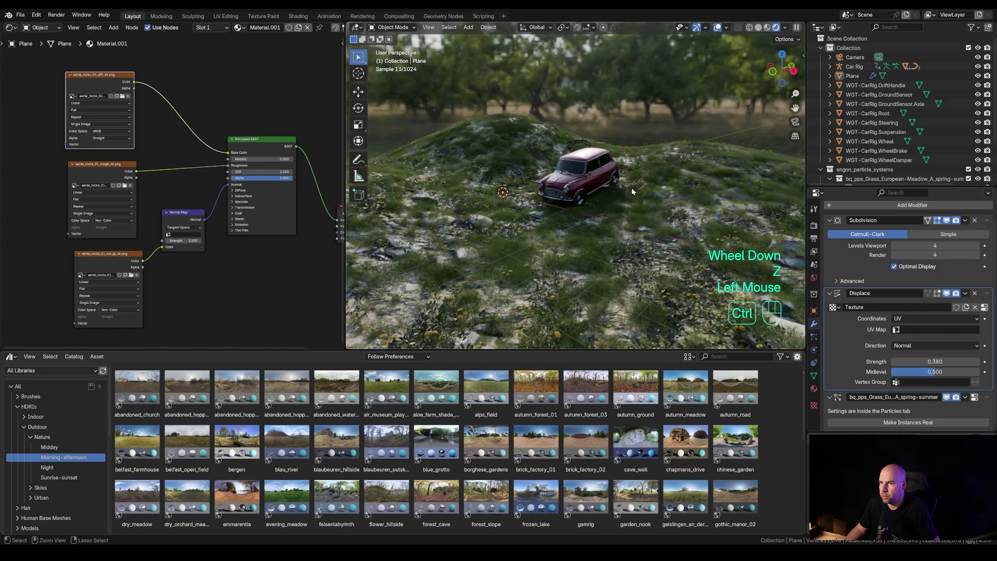
key(ctrl+s)
- Orbit around the rendered Mini to inspect the grassy rocks, ending on a three-quarter view
scroll(up, 3)
middle_click(581, 187)
scroll(down, 3)
middle_click(555, 191)
scroll(down, 3)
middle_click(545, 215)
middle_click(646, 225)
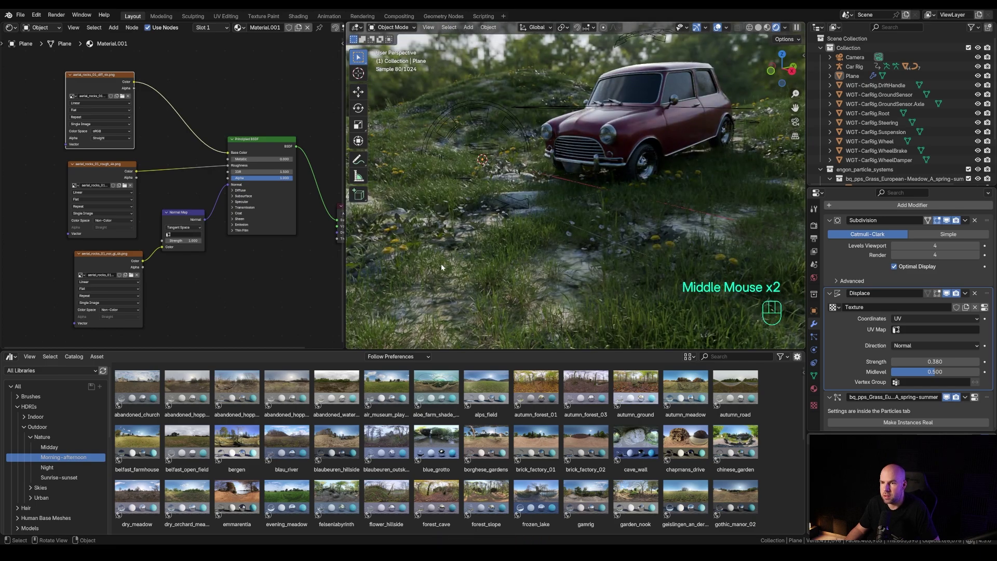
middle_click(603, 230)
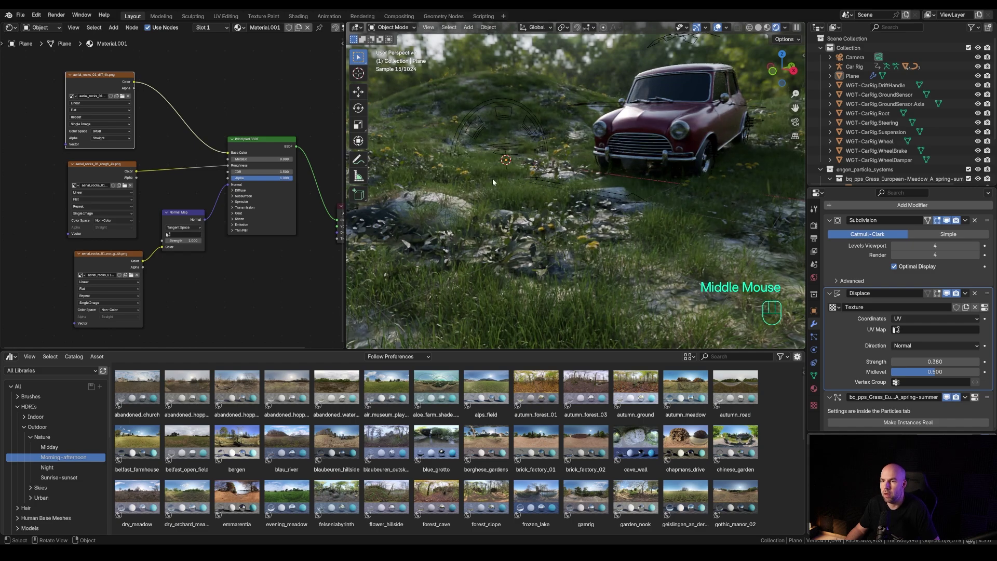
middle_click(677, 236)
click(702, 146)
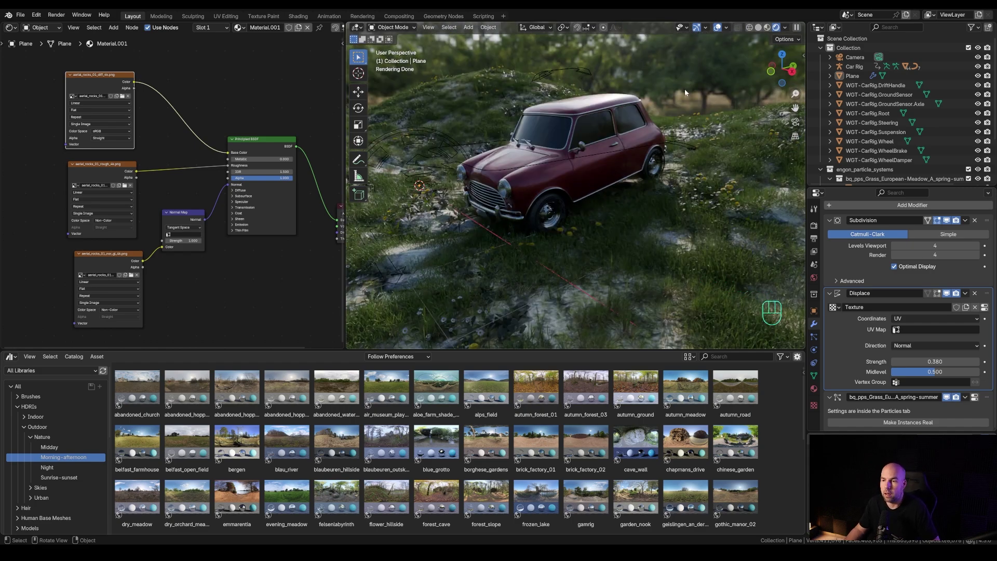
key(w)
key(Escape)
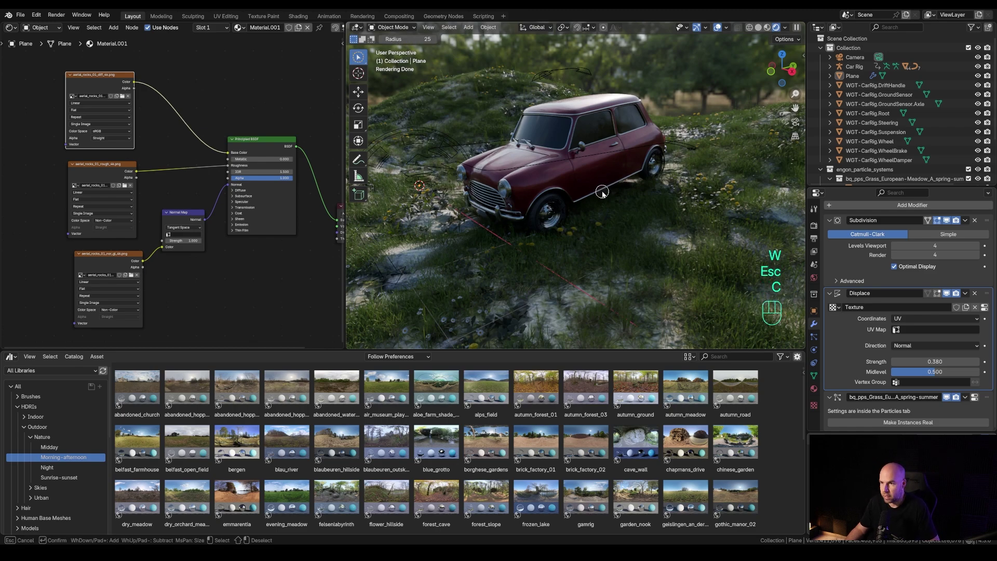